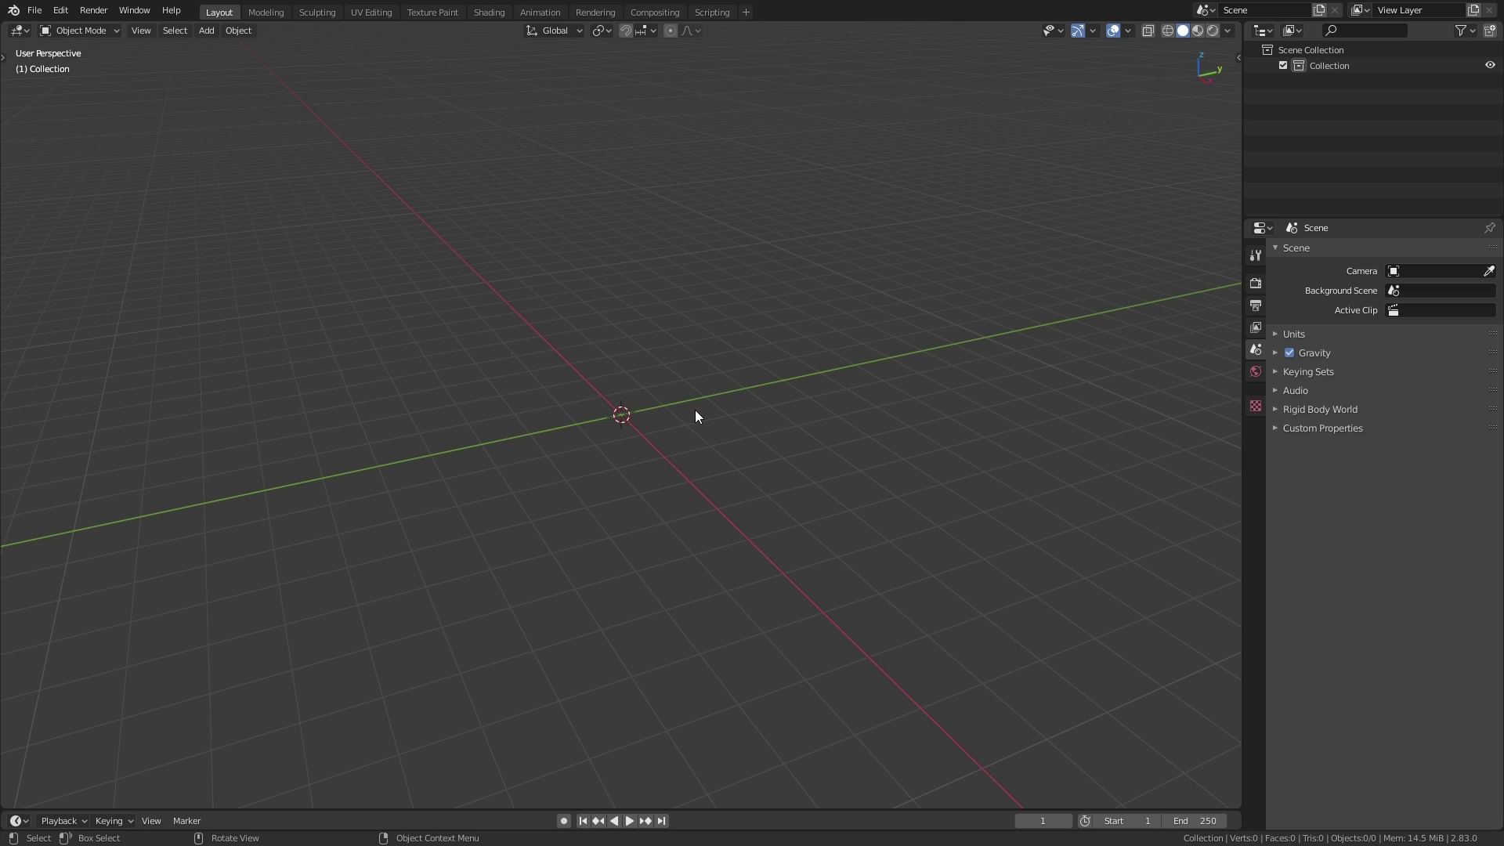
Add a plane, view it from directly above (numpad 7) and split the viewport into two views
key(shift+a)
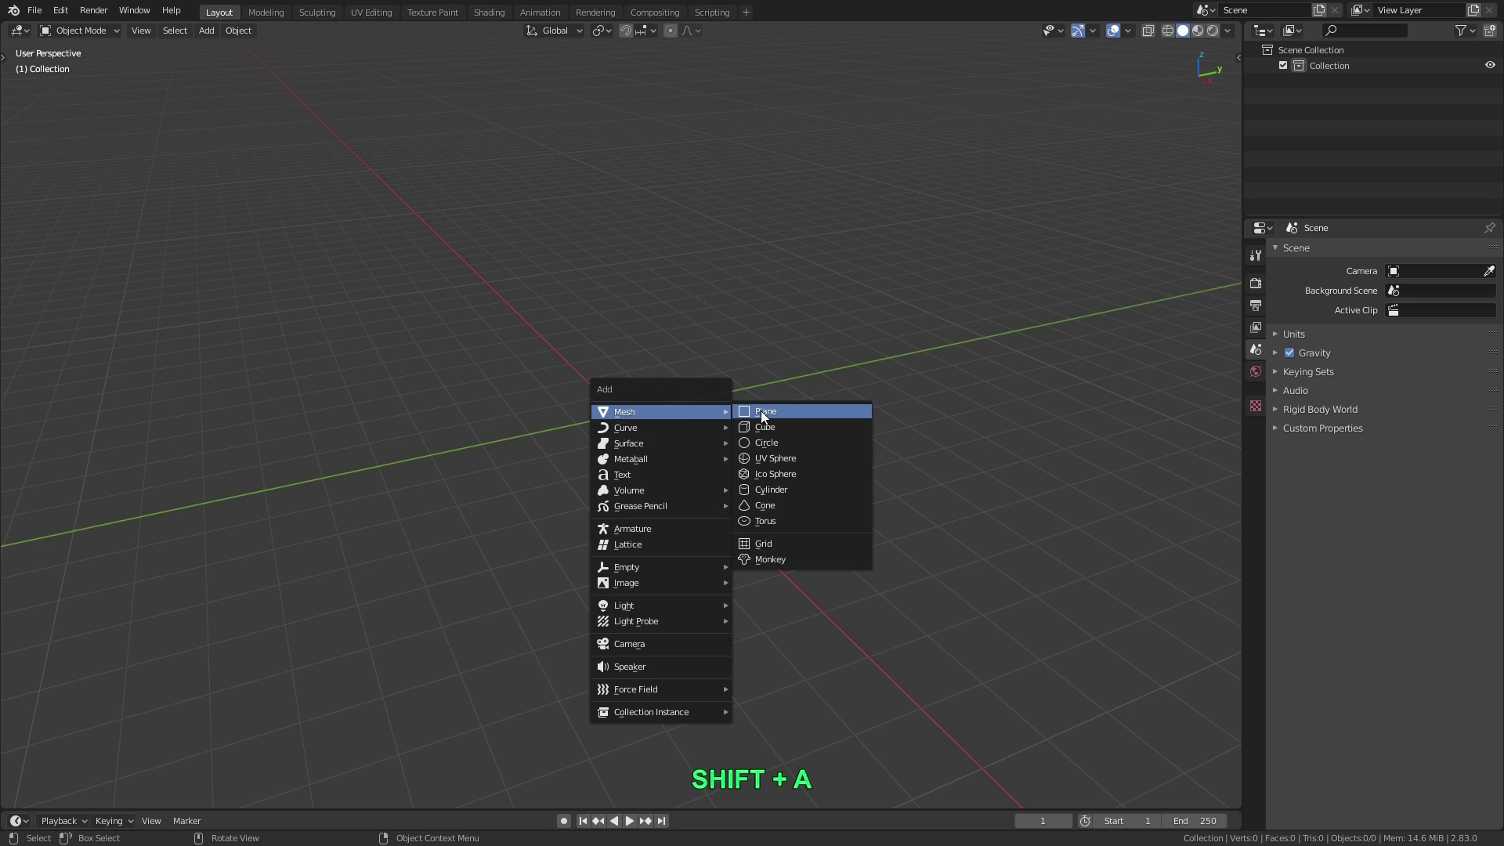
click(765, 416)
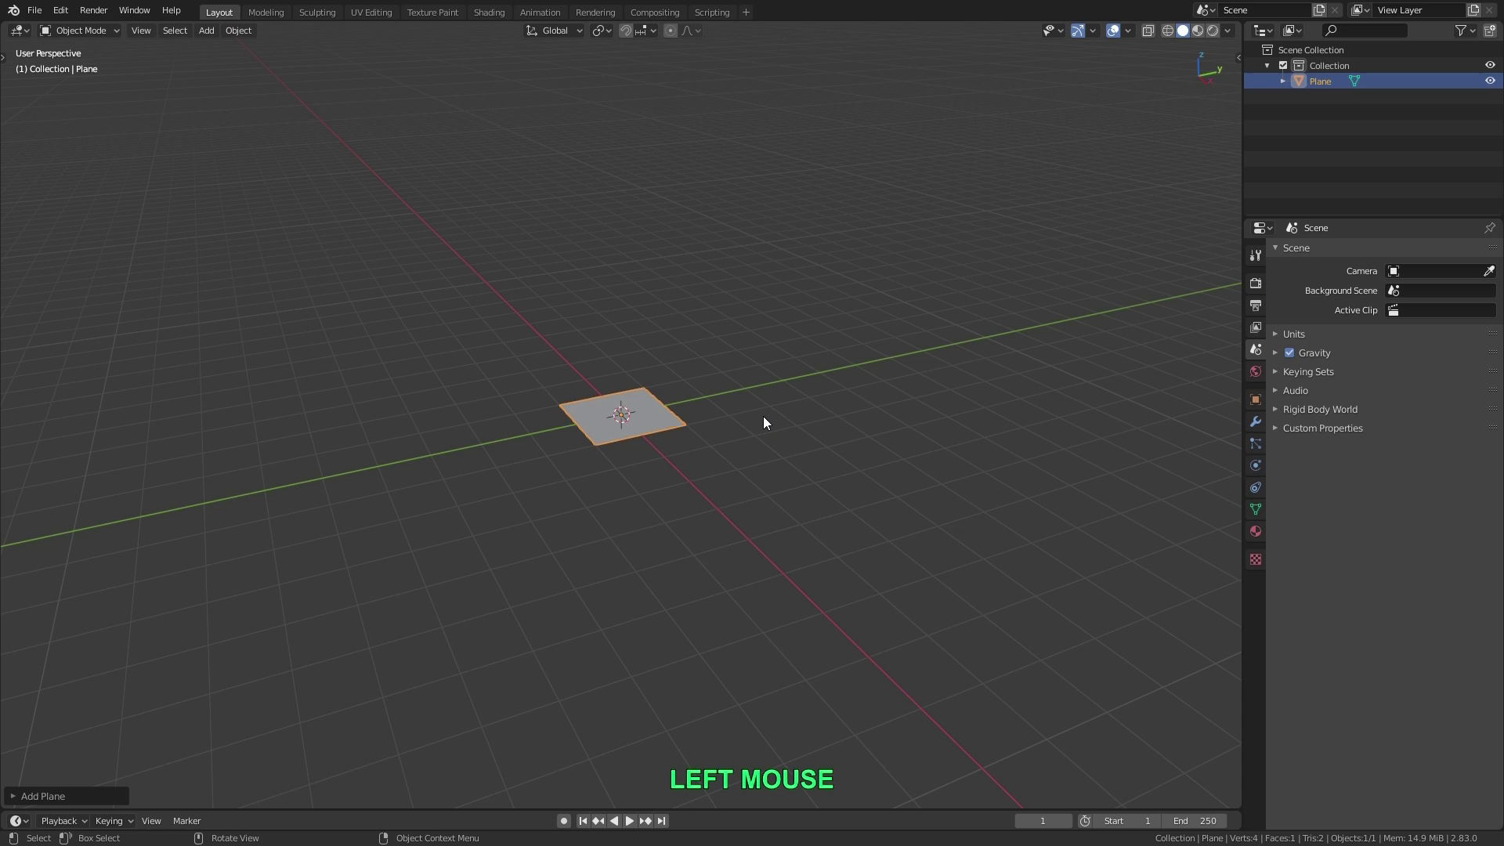
key(KP_7)
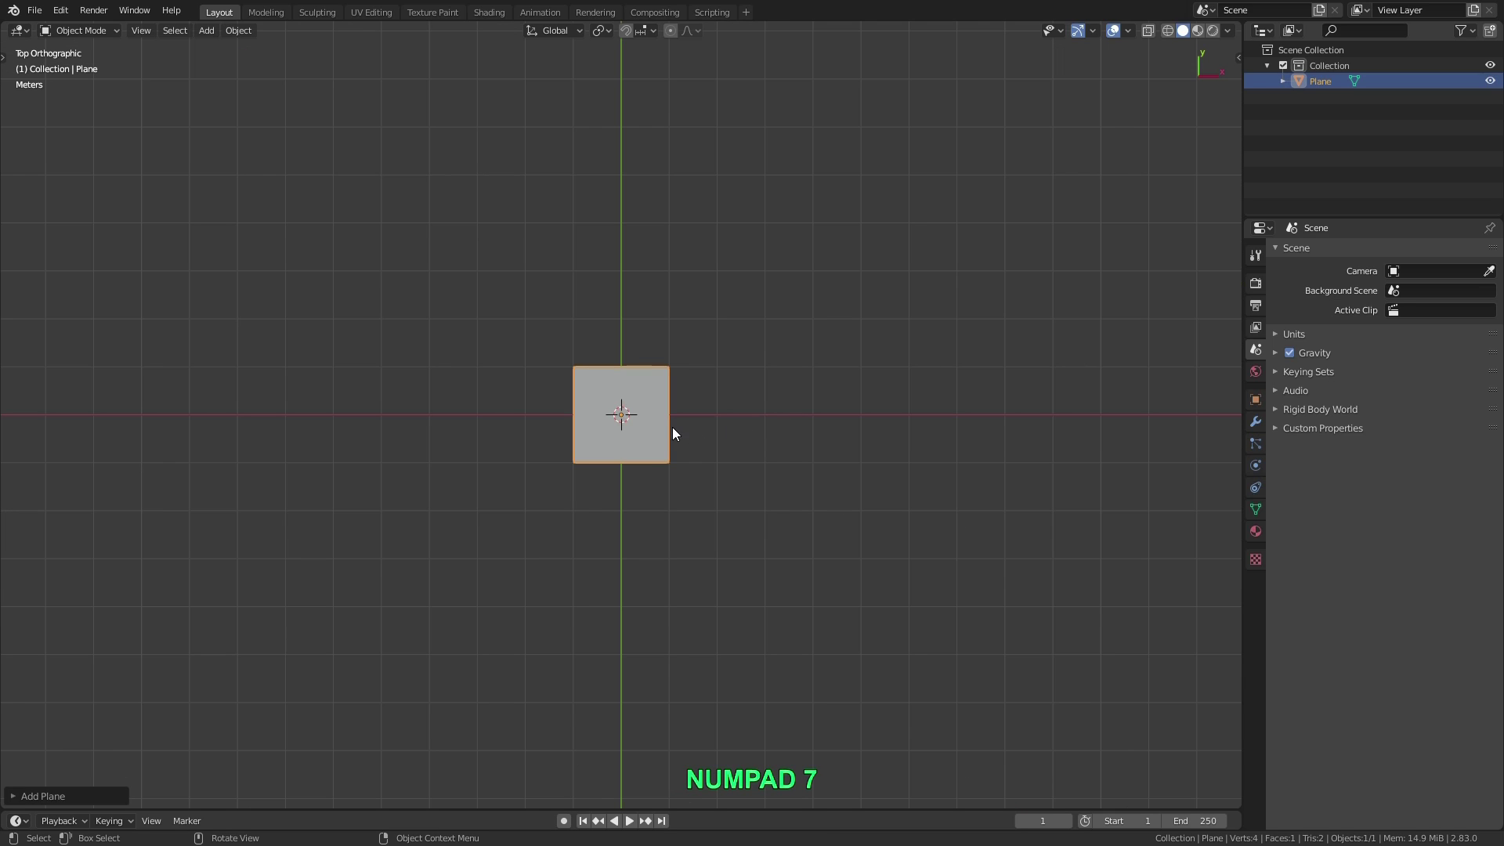
scroll(up, 3)
middle_click(654, 439)
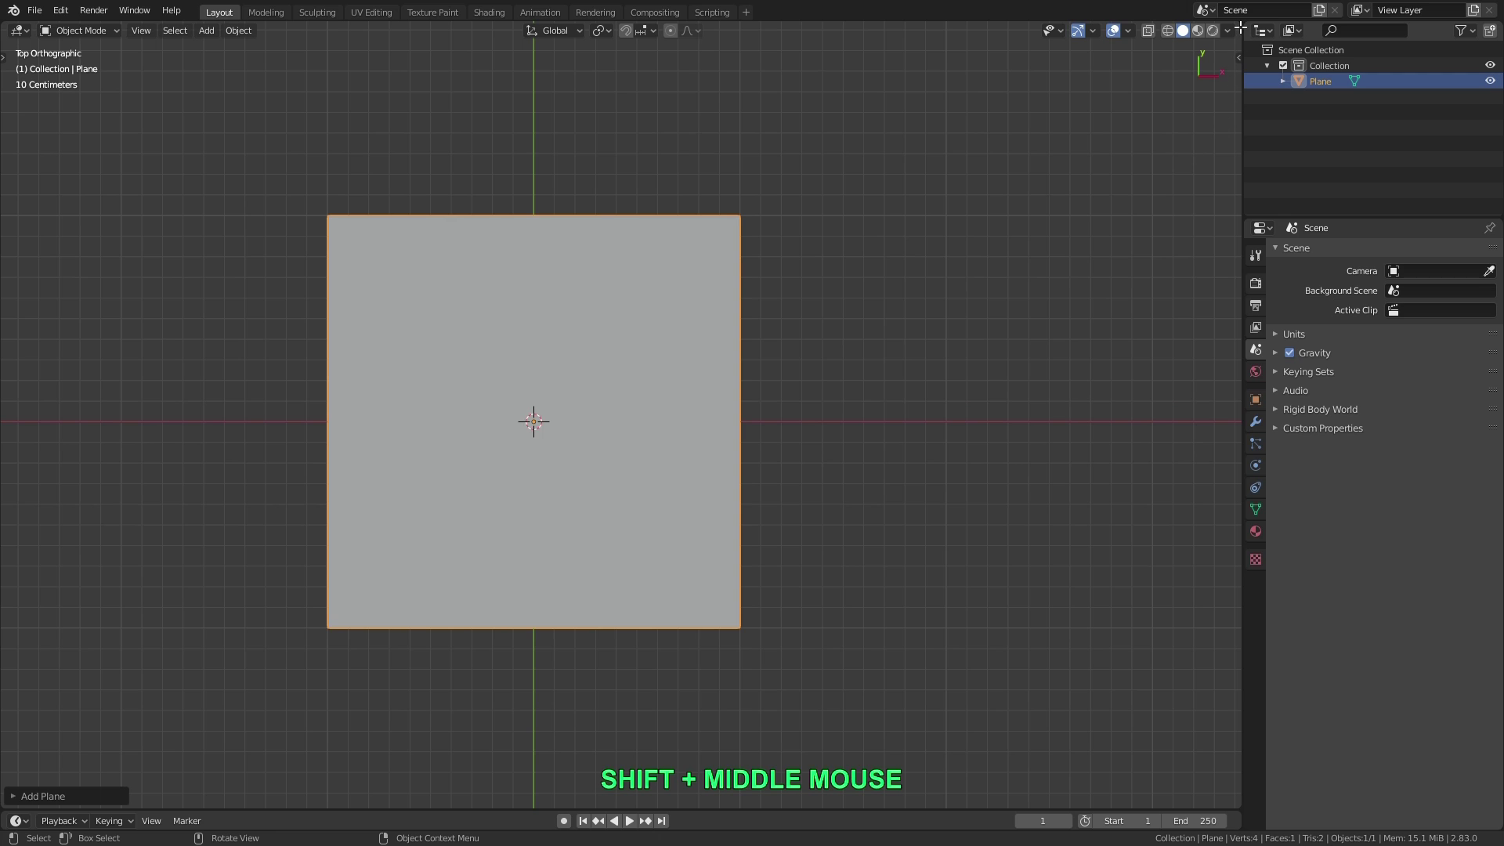
middle_click(533, 420)
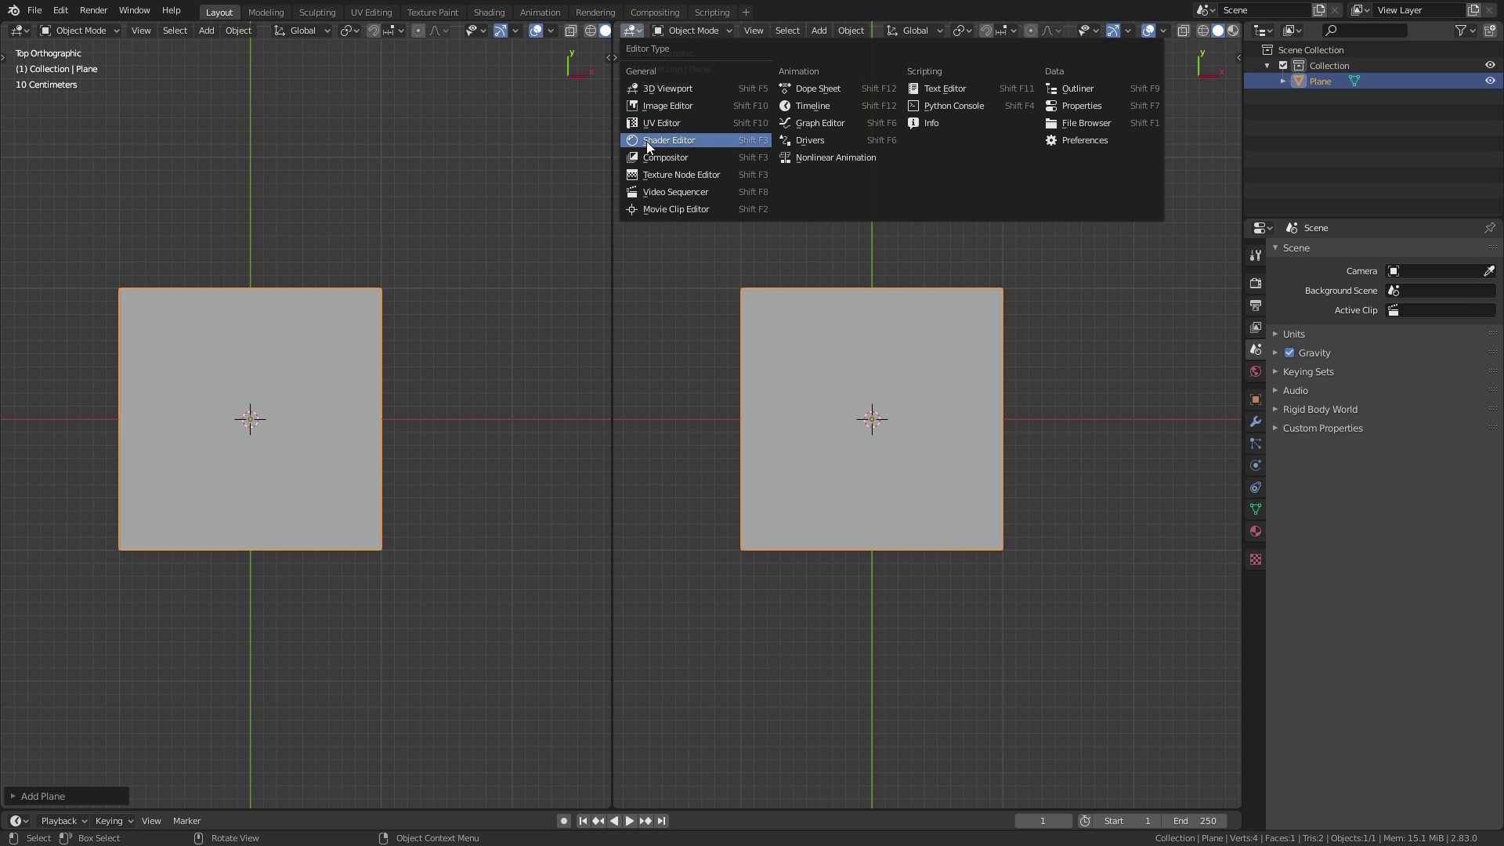
Make the right view a Shader Editor with a new Houndstooth material, deleting its Principled BSDF
click(654, 147)
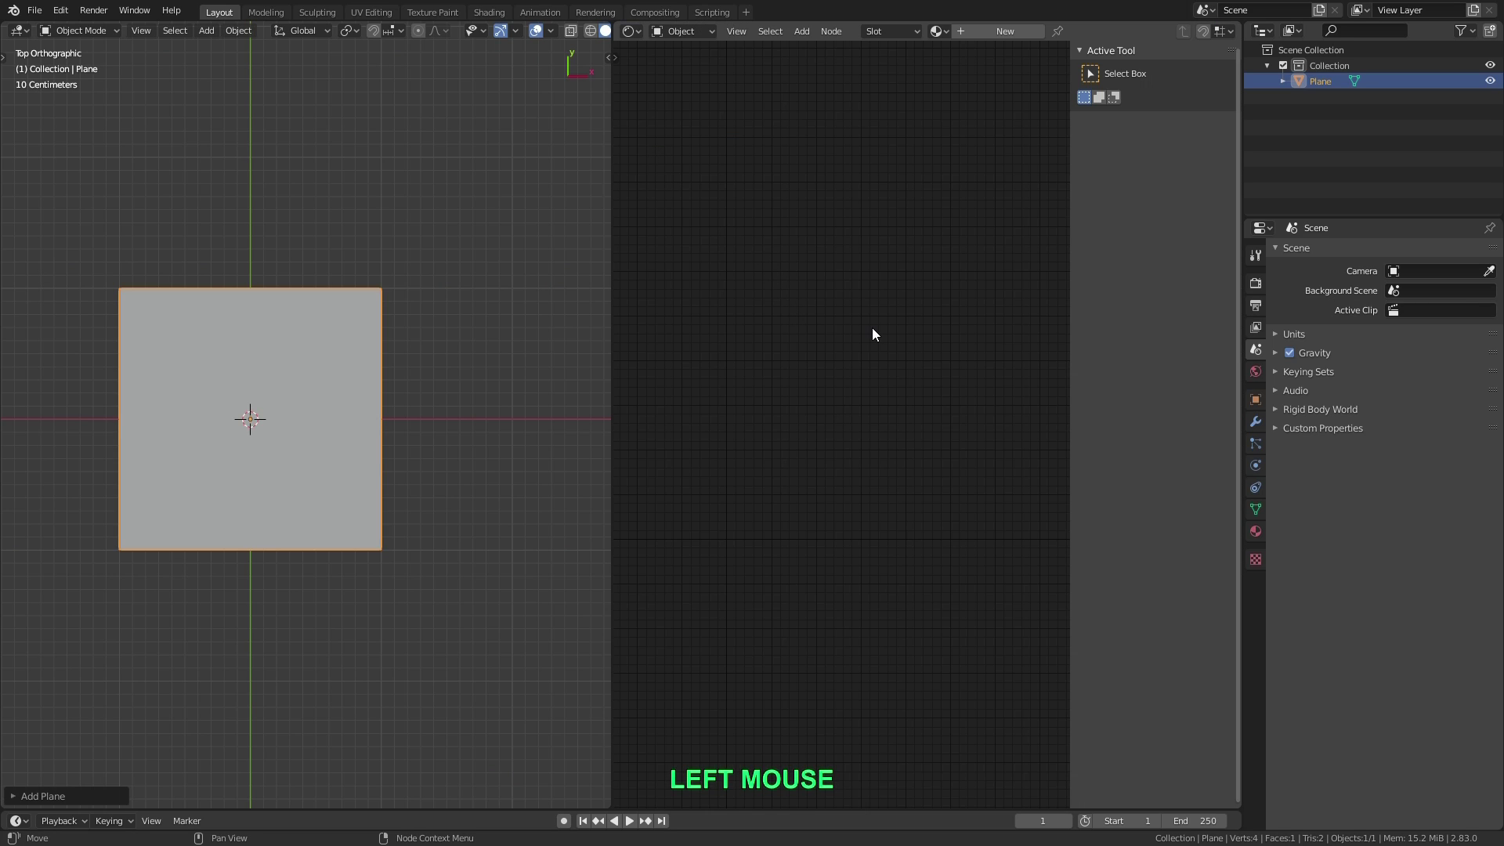
key(n)
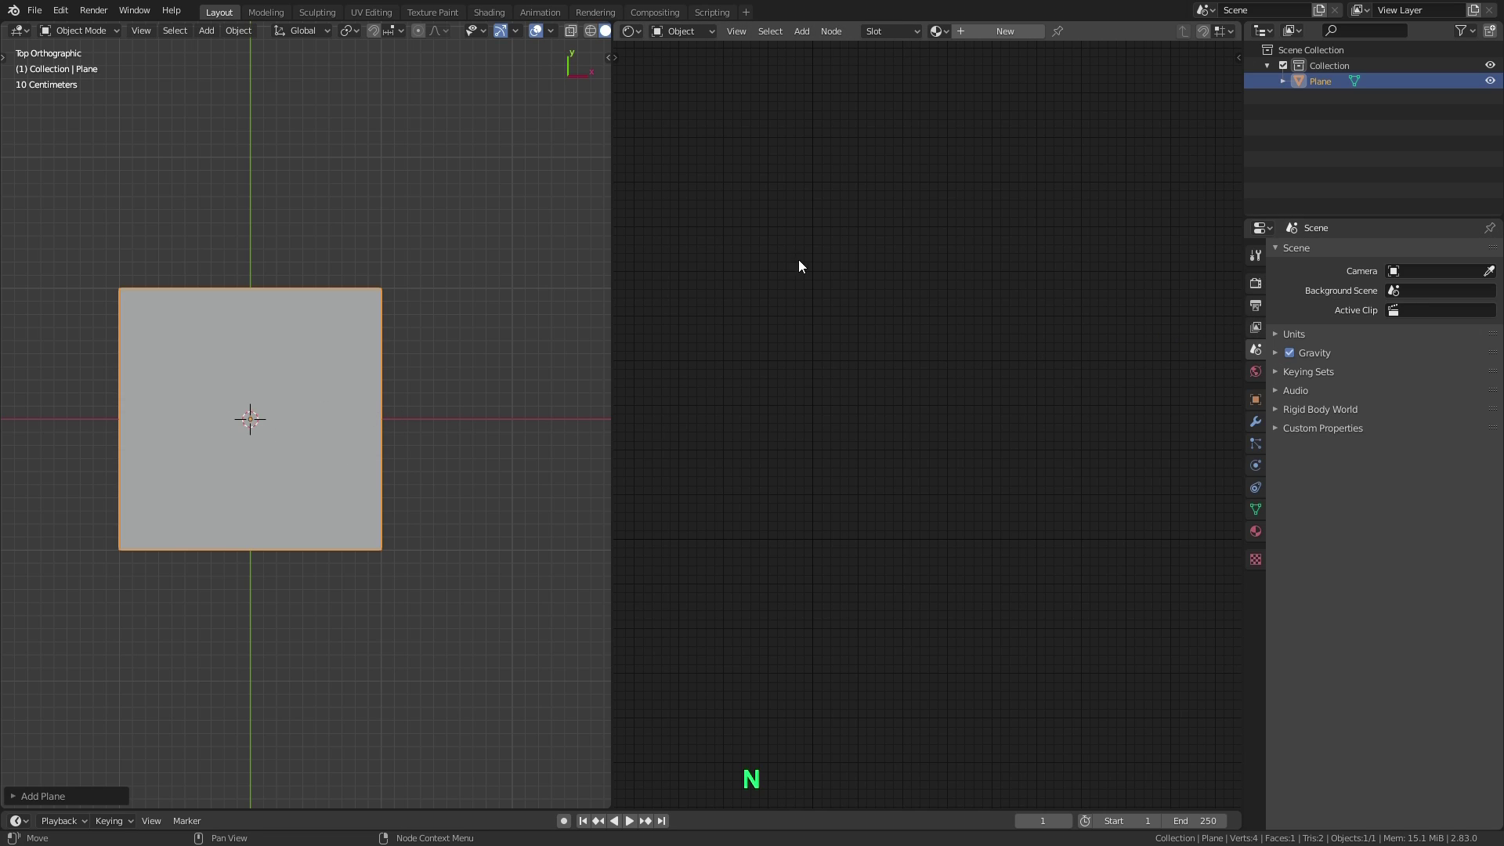
click(1005, 36)
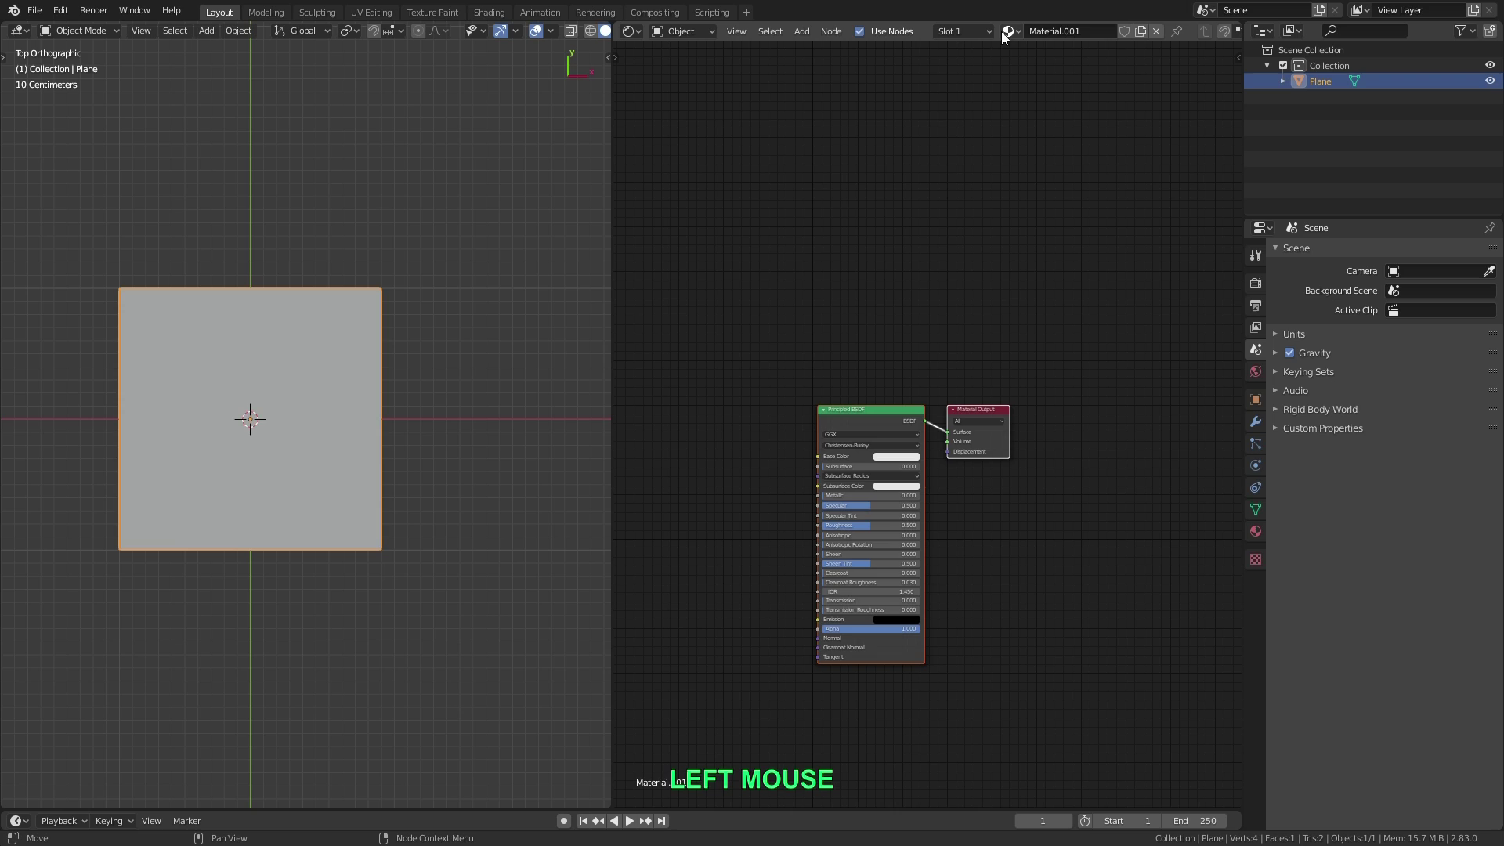
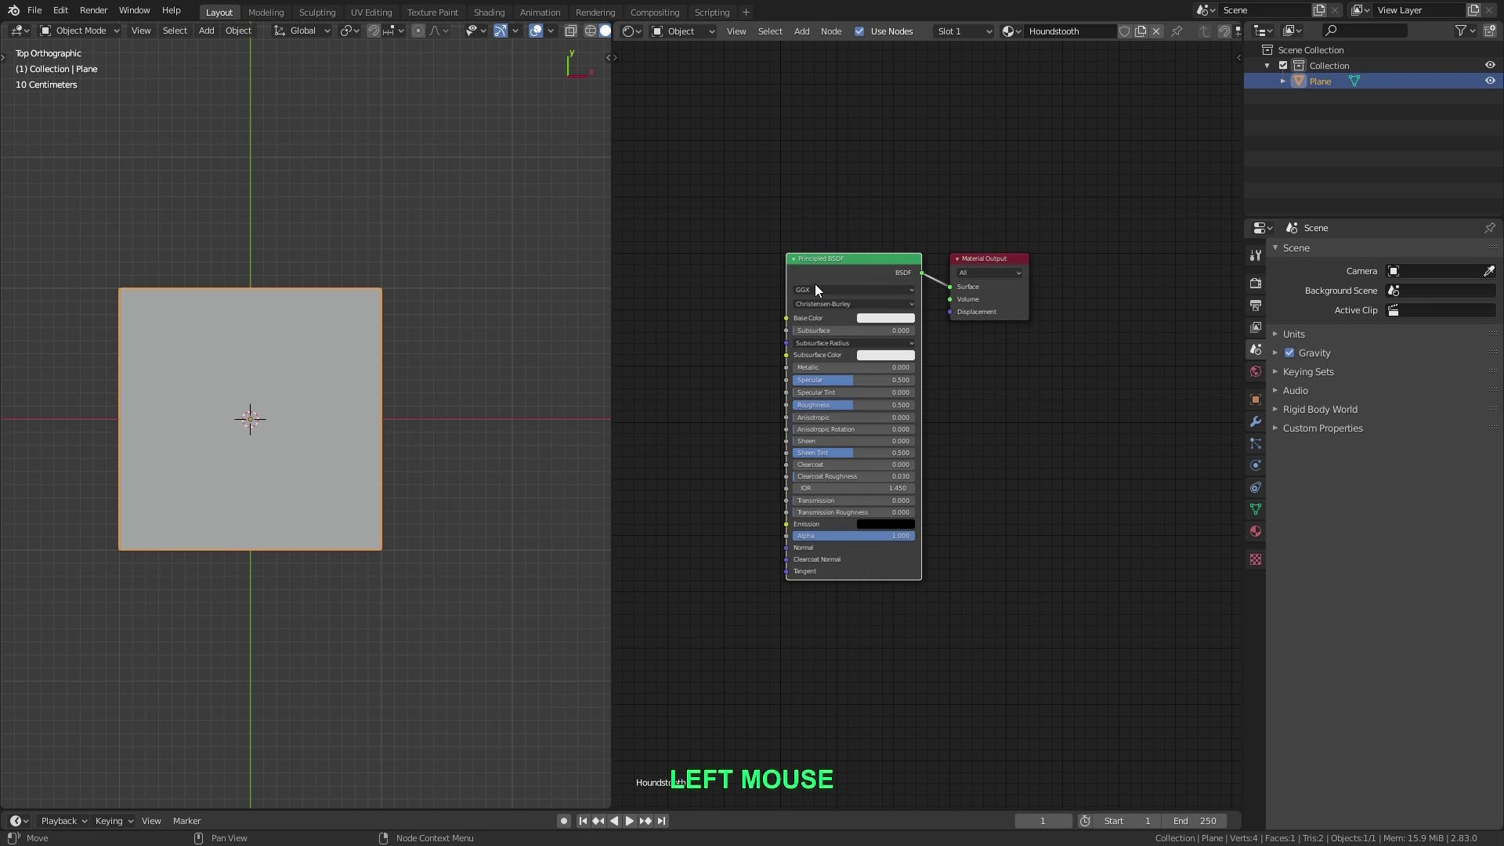
key(Delete)
Adjust the node view and look through the undo and history commands
middle_click(883, 301)
scroll(down, 3)
scroll(up, 3)
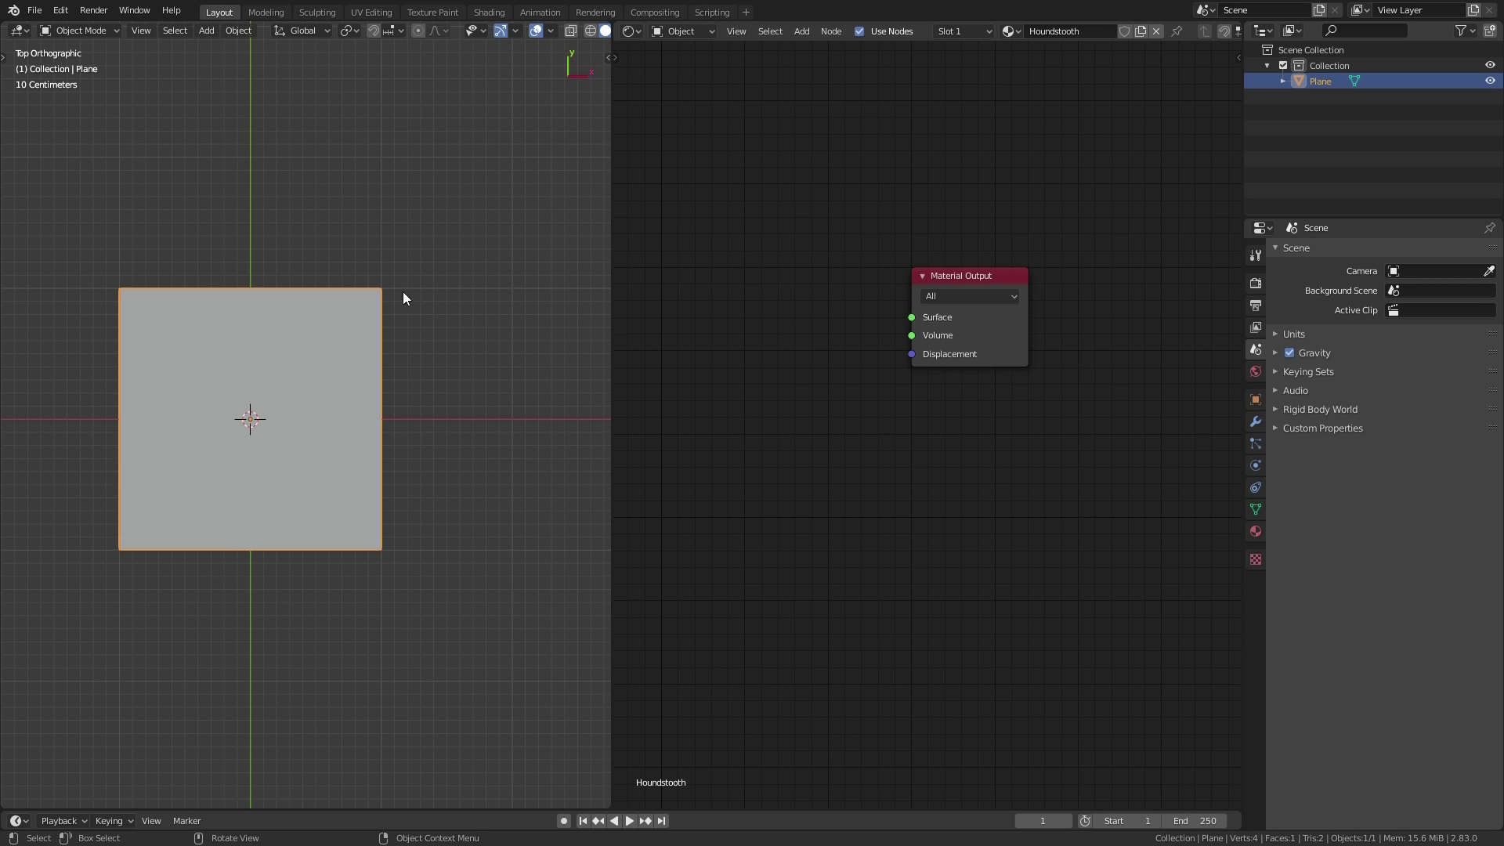
click(69, 18)
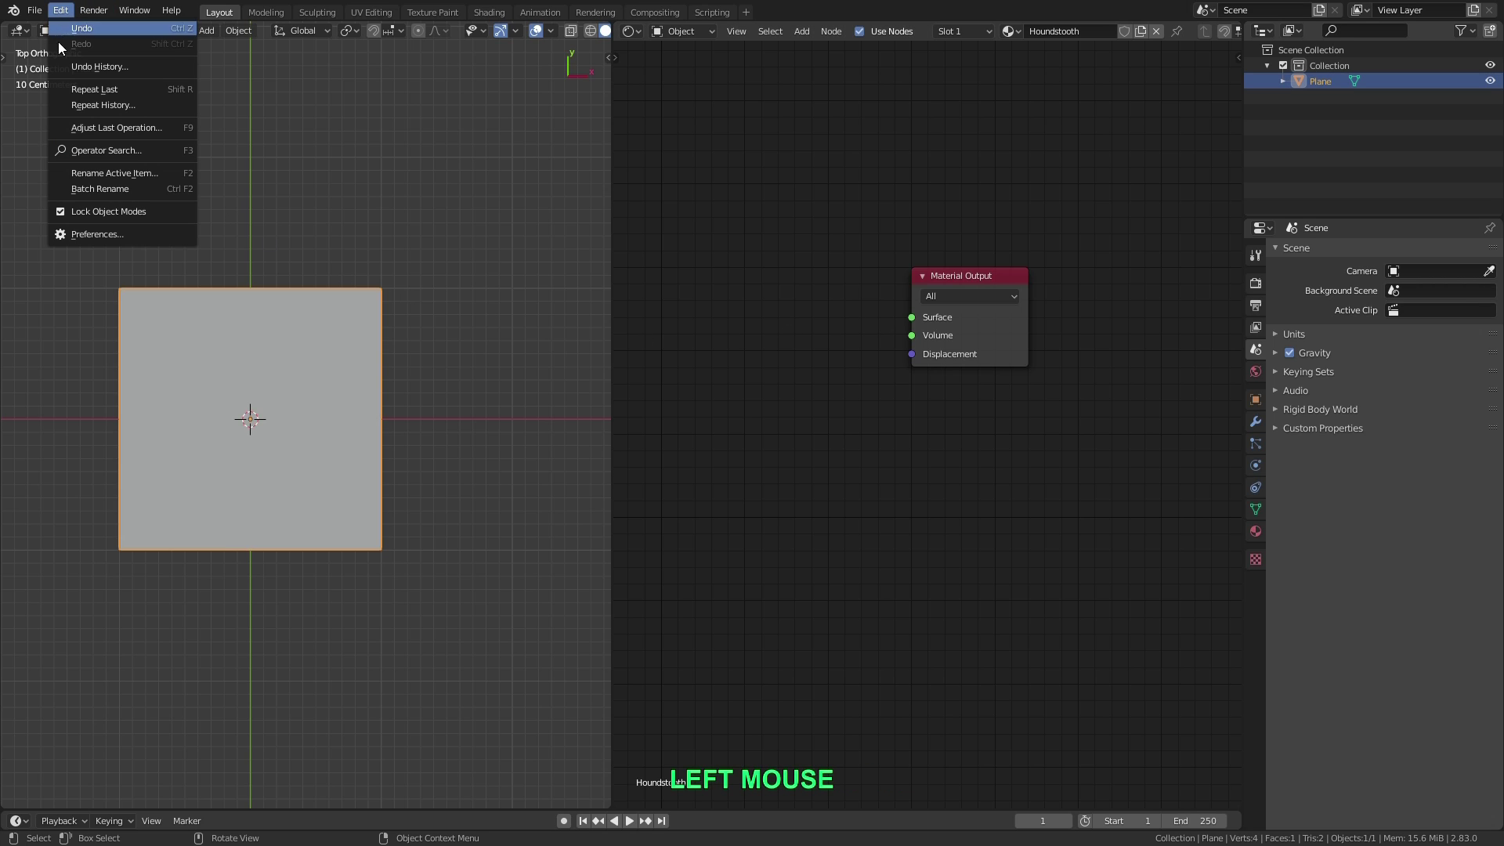
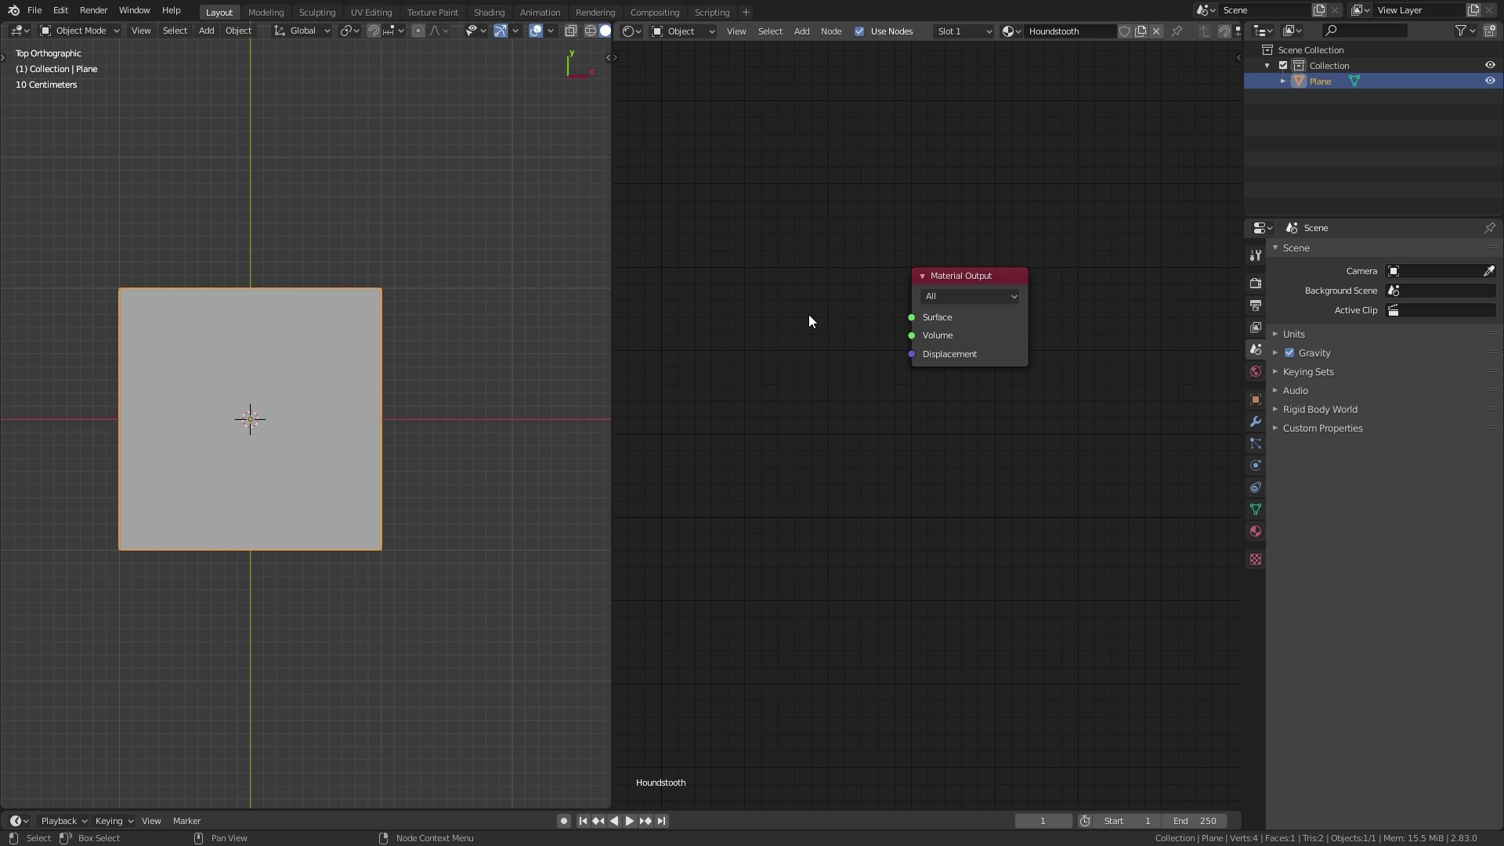
Add Texture Coordinate and Checker Texture nodes, linking UV into the checker's Vector input
key(shift+a)
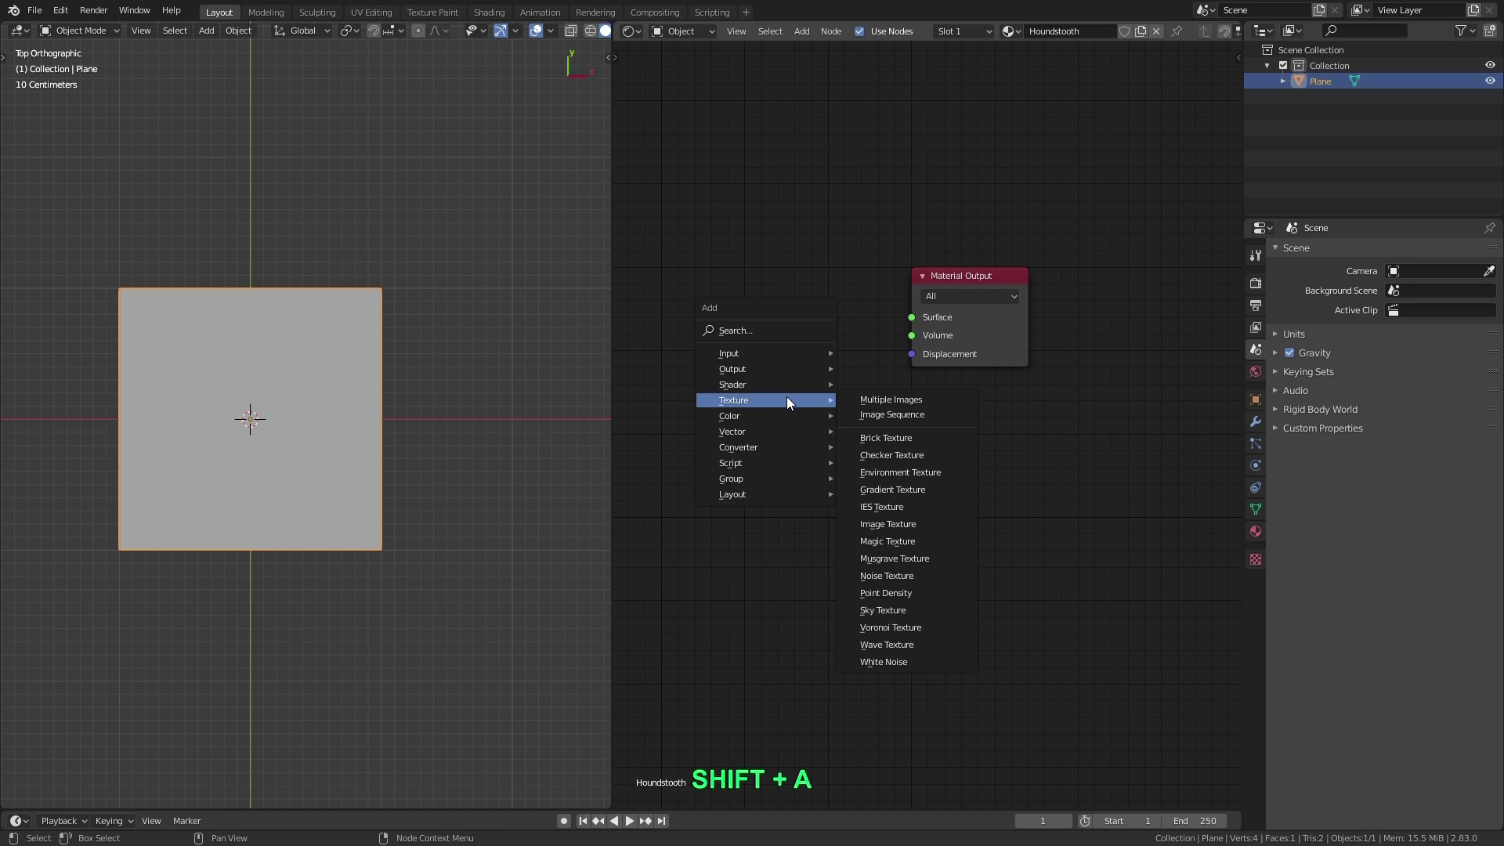
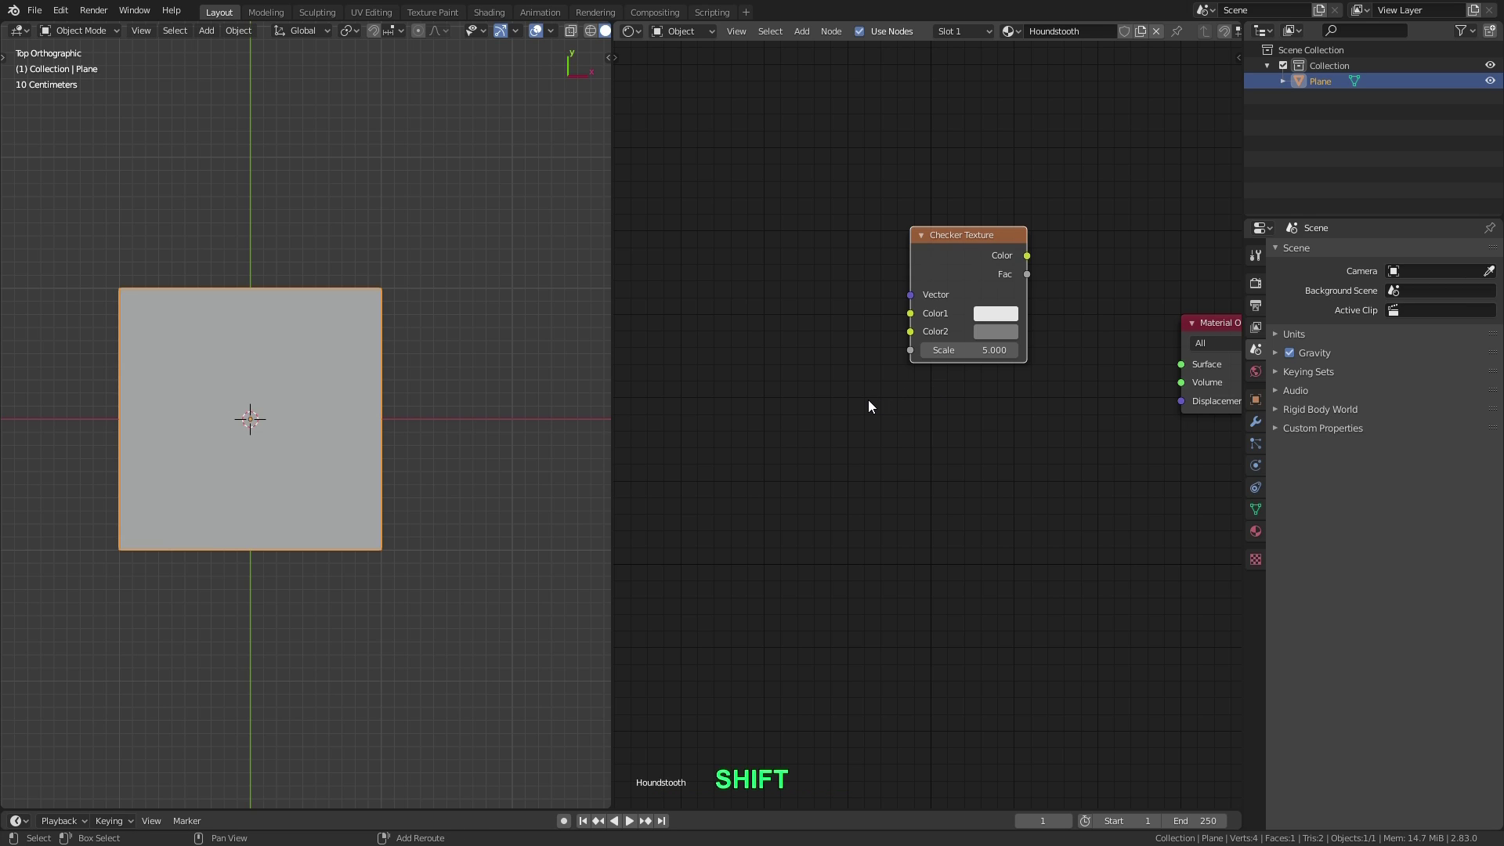
key(shift+a)
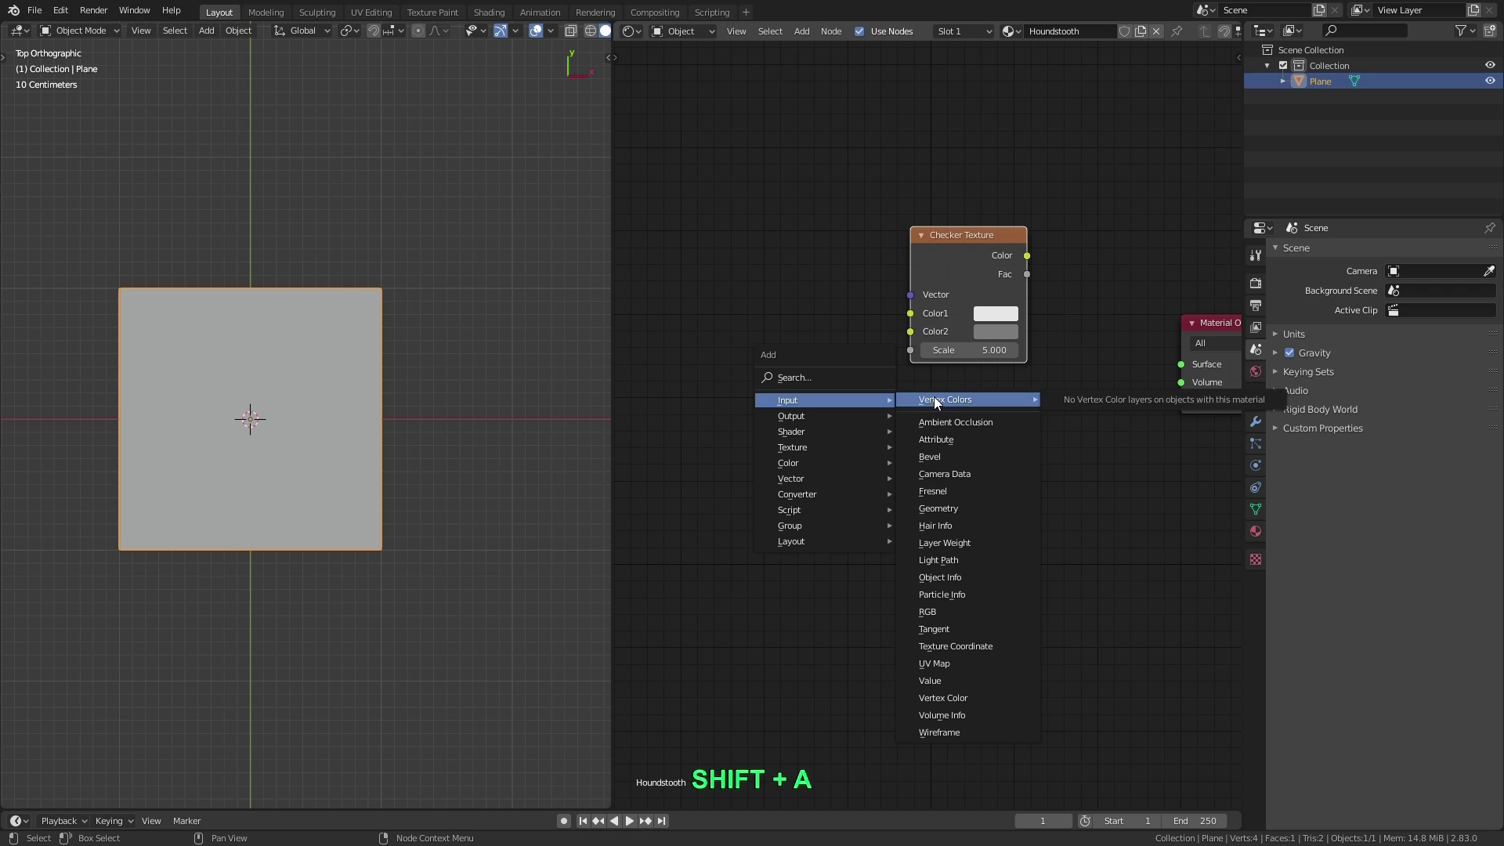
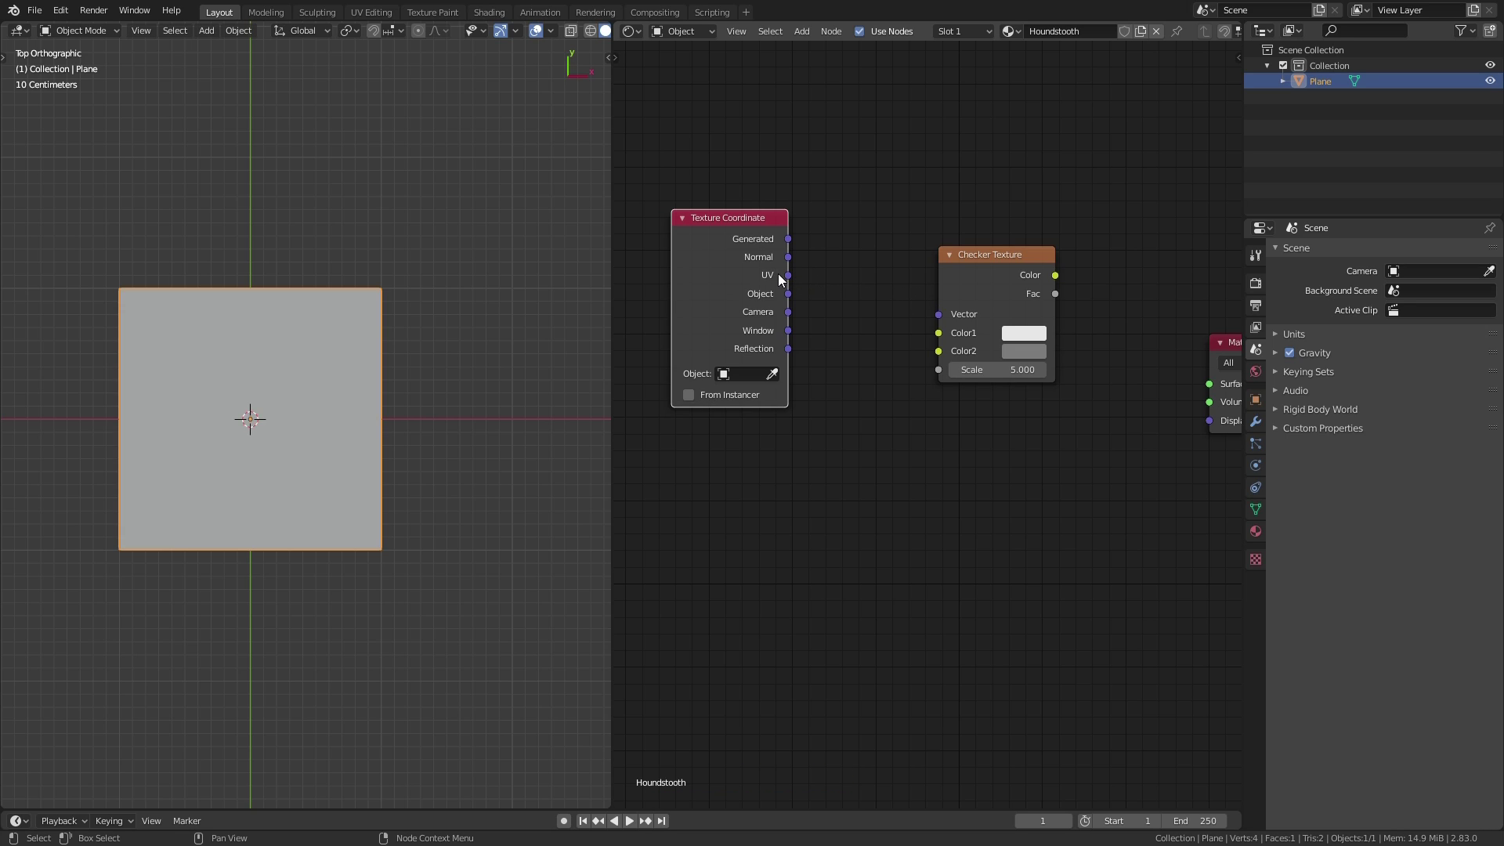
click(800, 280)
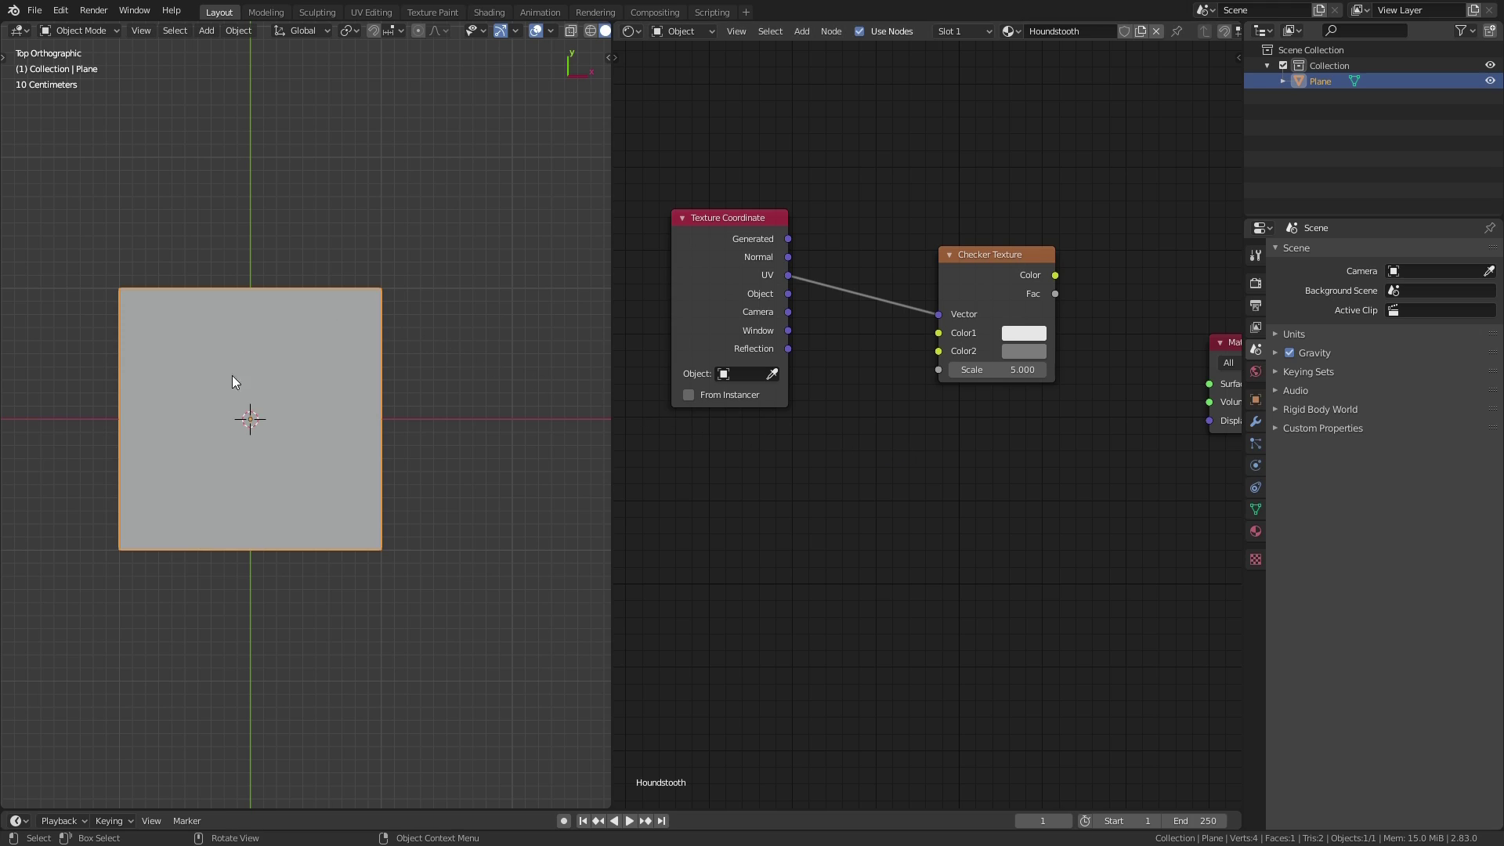
Switch the viewport to Material Preview shading to see the plane's material
key(z)
click(374, 443)
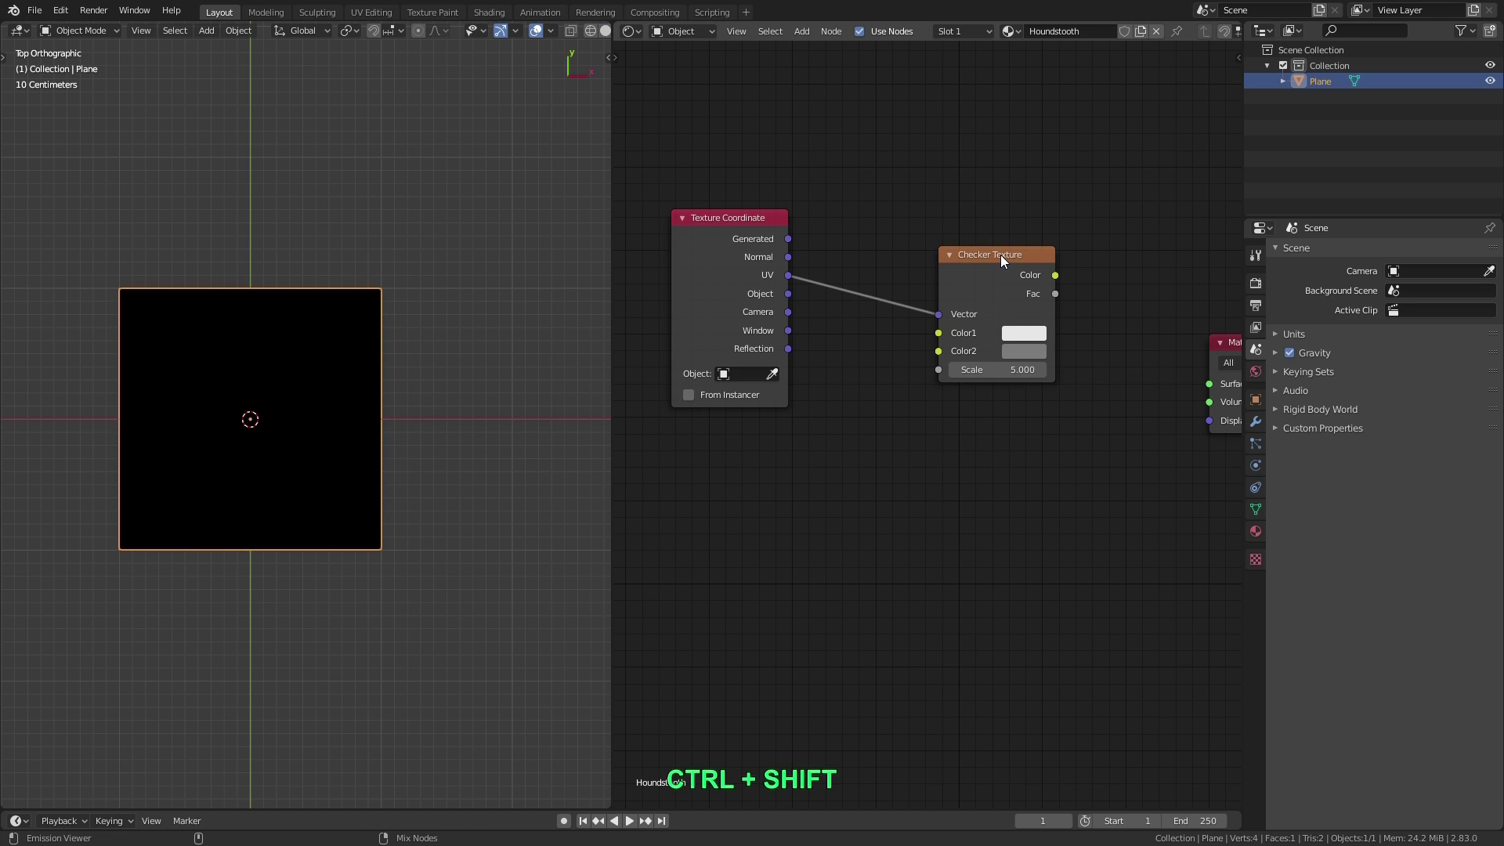
Feed the Checker Texture's Fac output to a Viewer and zoom in on the checkered plane
click(1007, 260)
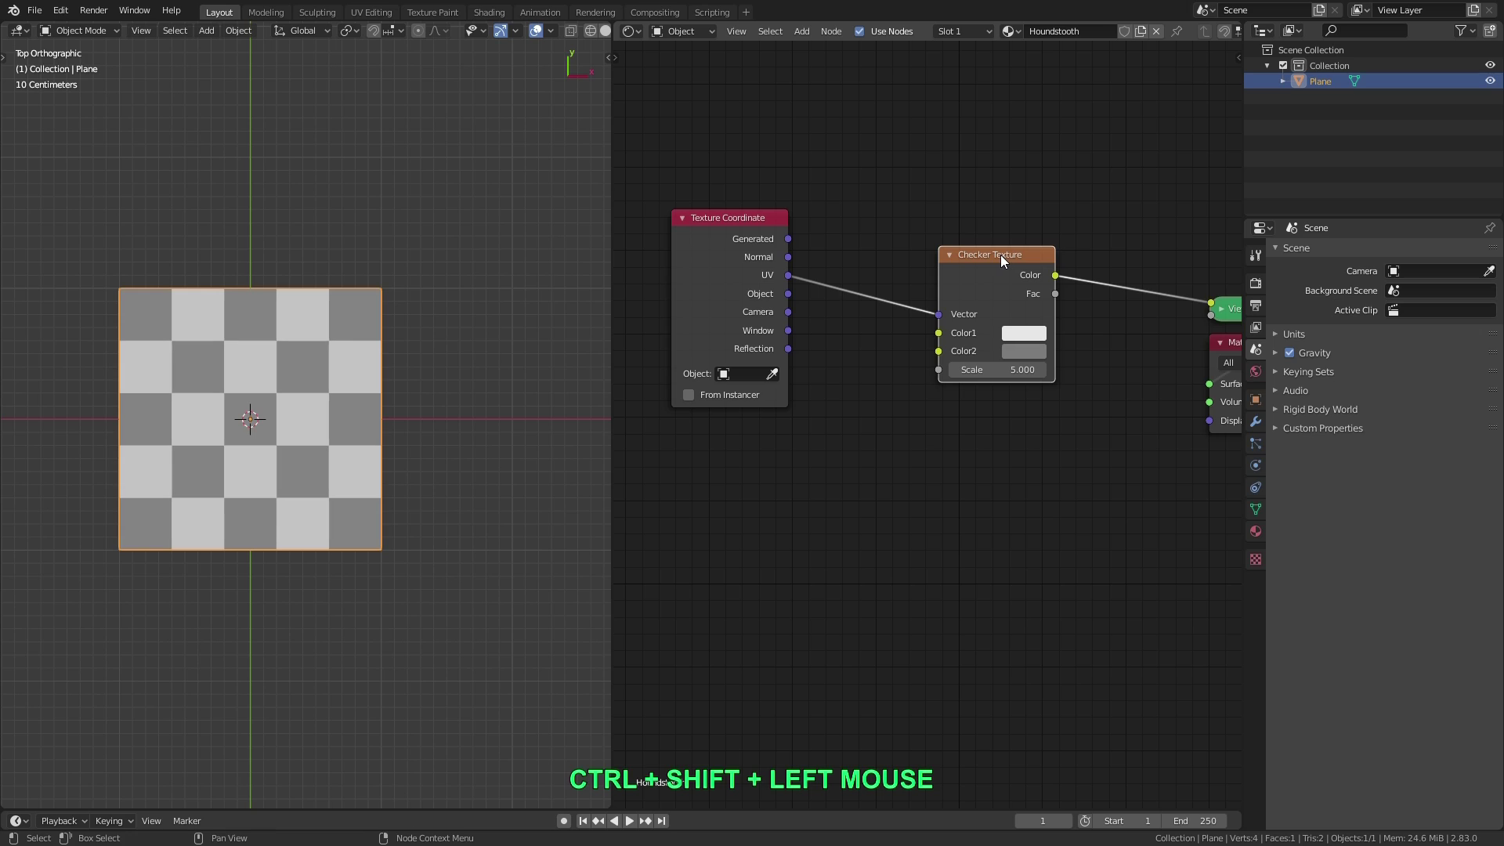
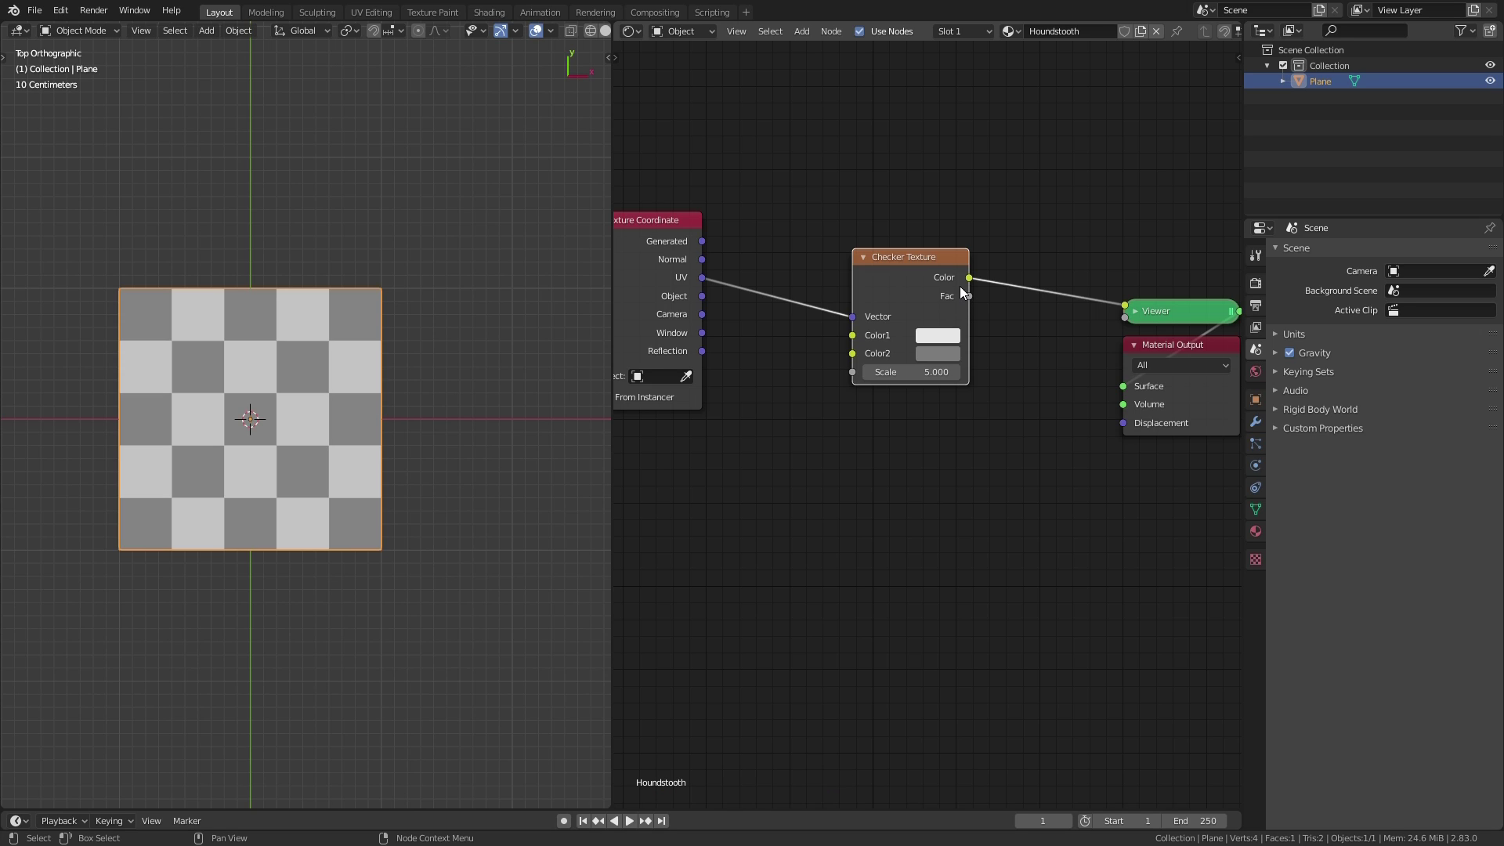
click(944, 267)
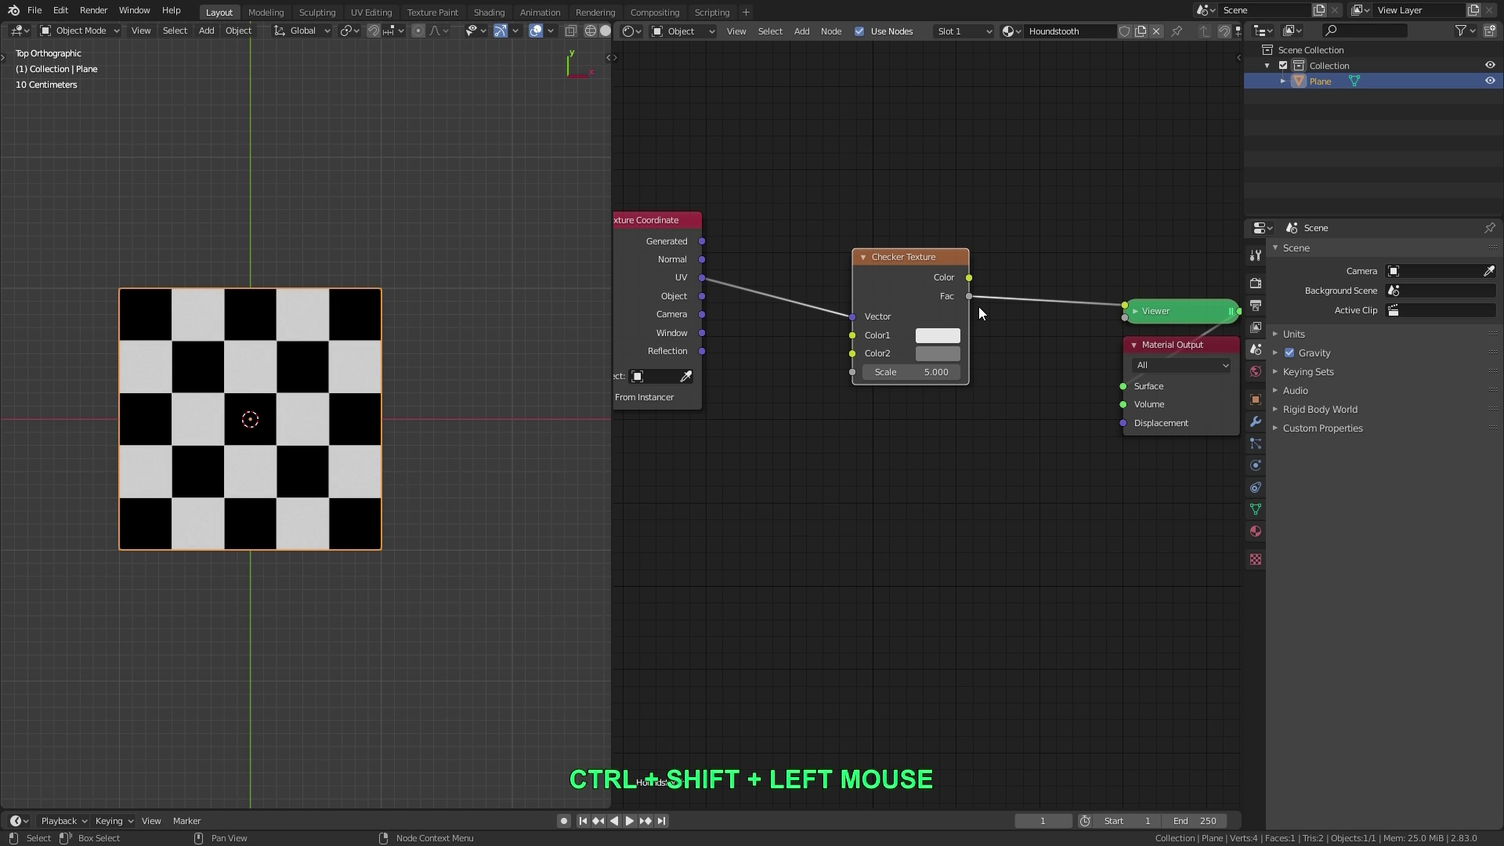
middle_click(304, 402)
middle_click(257, 389)
middle_click(259, 390)
middle_click(291, 388)
middle_click(291, 398)
middle_click(319, 397)
middle_click(320, 396)
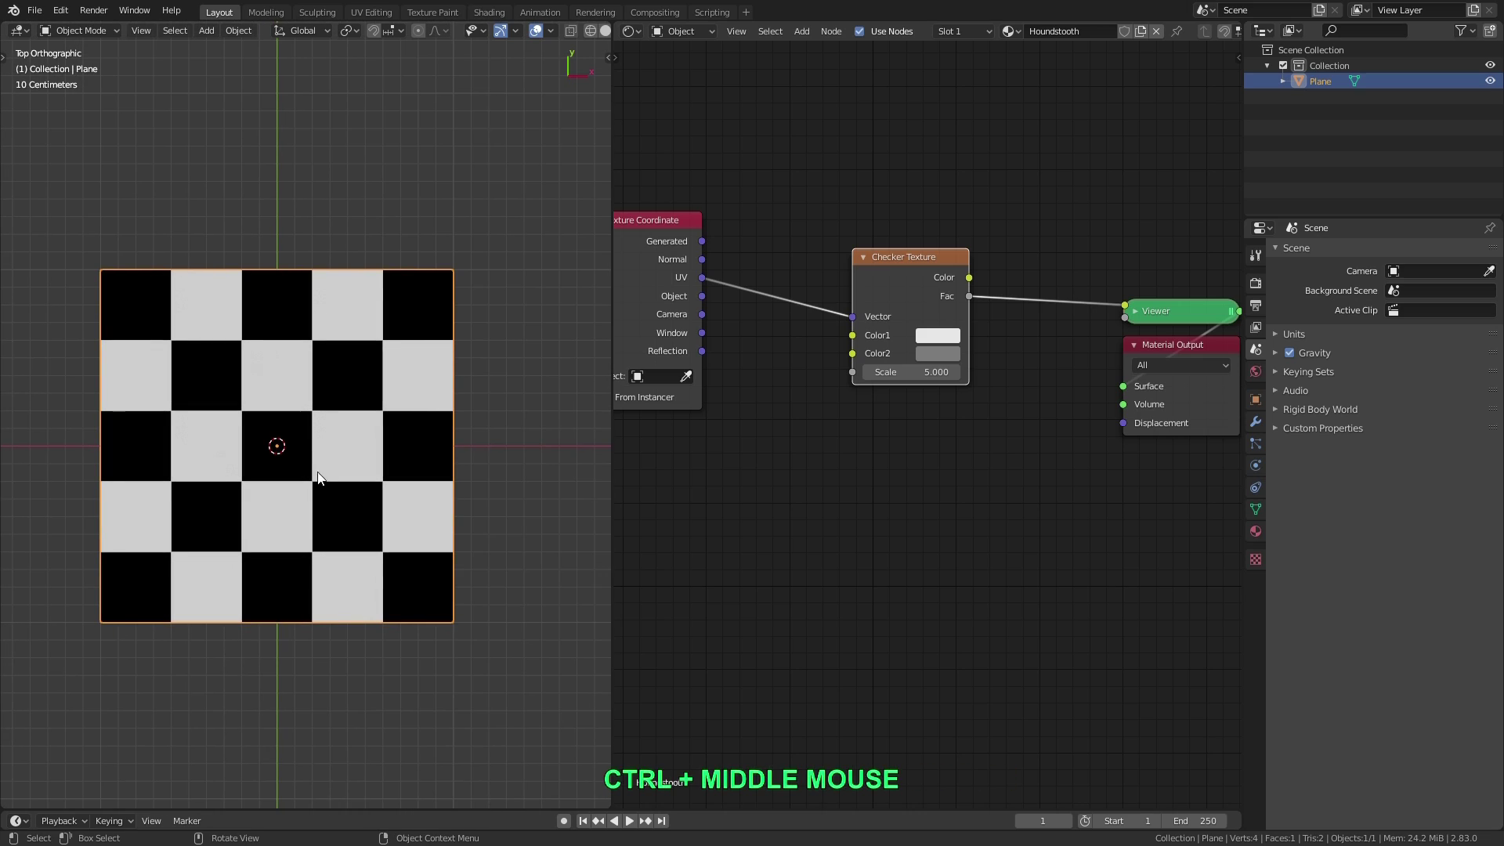
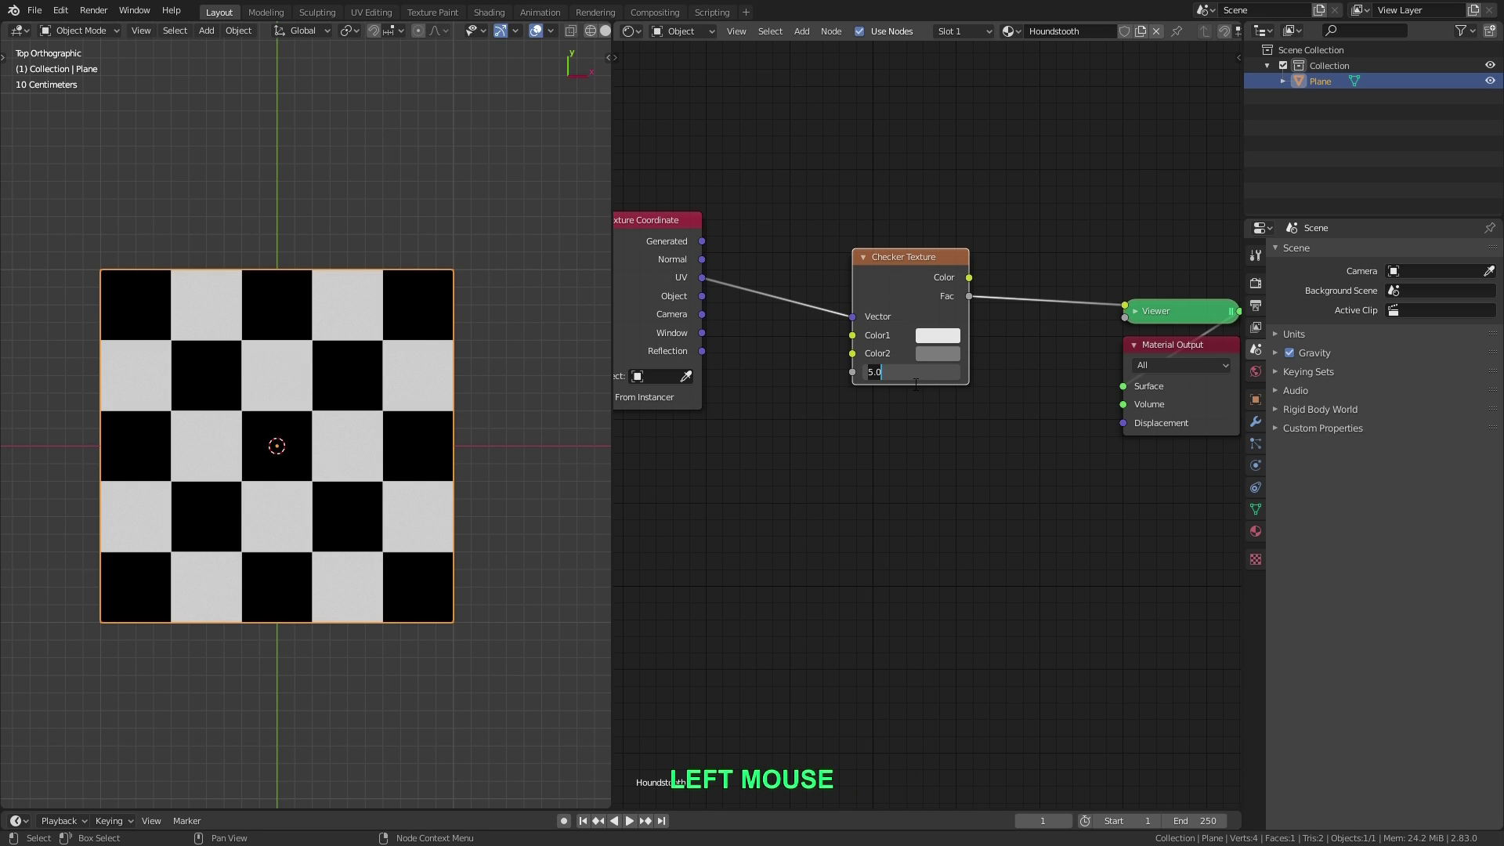
Set the checker Scale to 2 and duplicate the Checker Texture node below the original
key(KP_2)
key(Return)
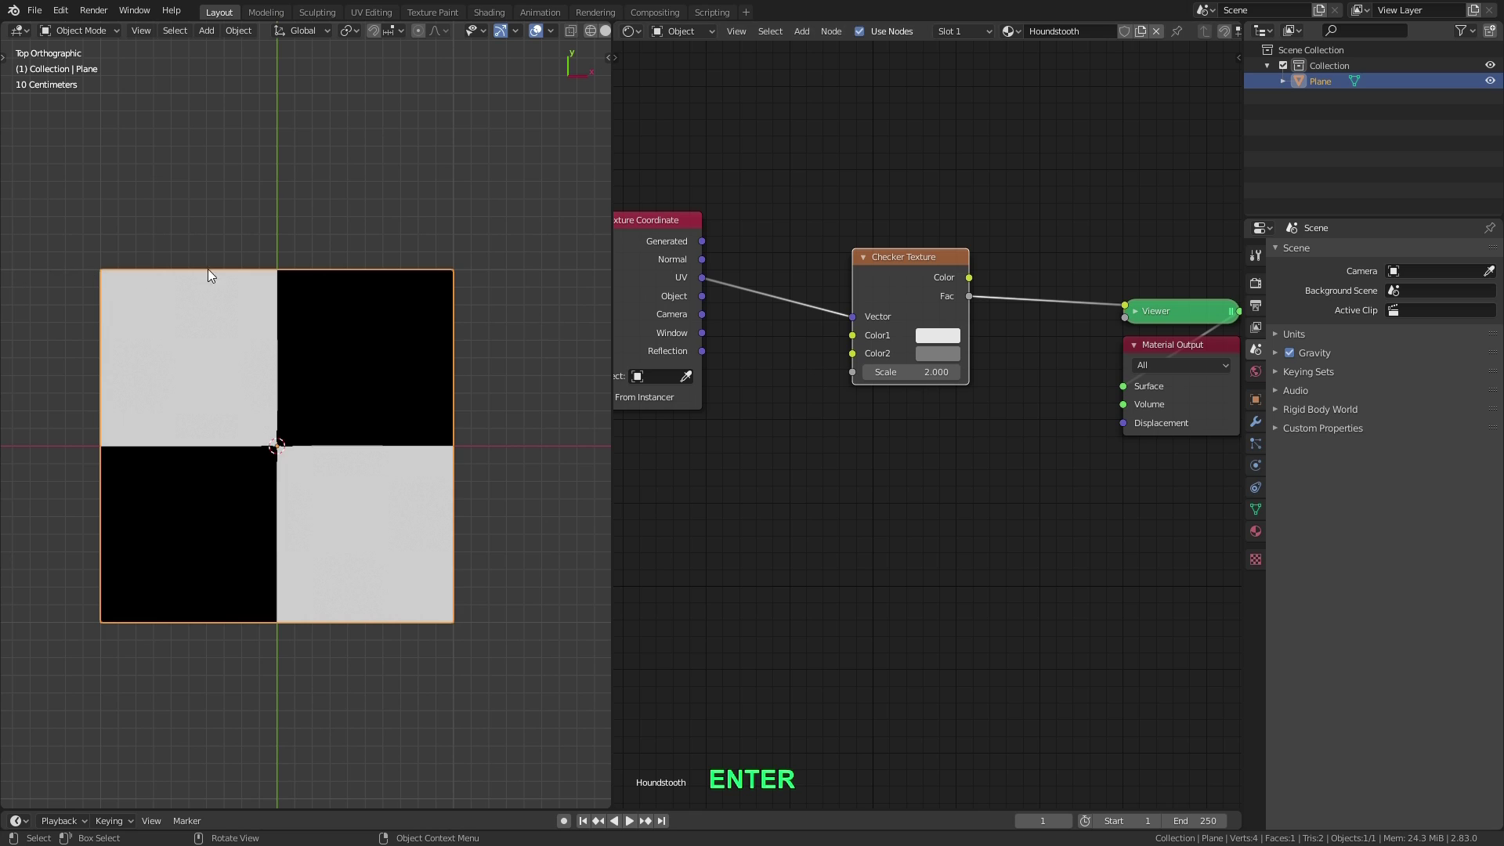
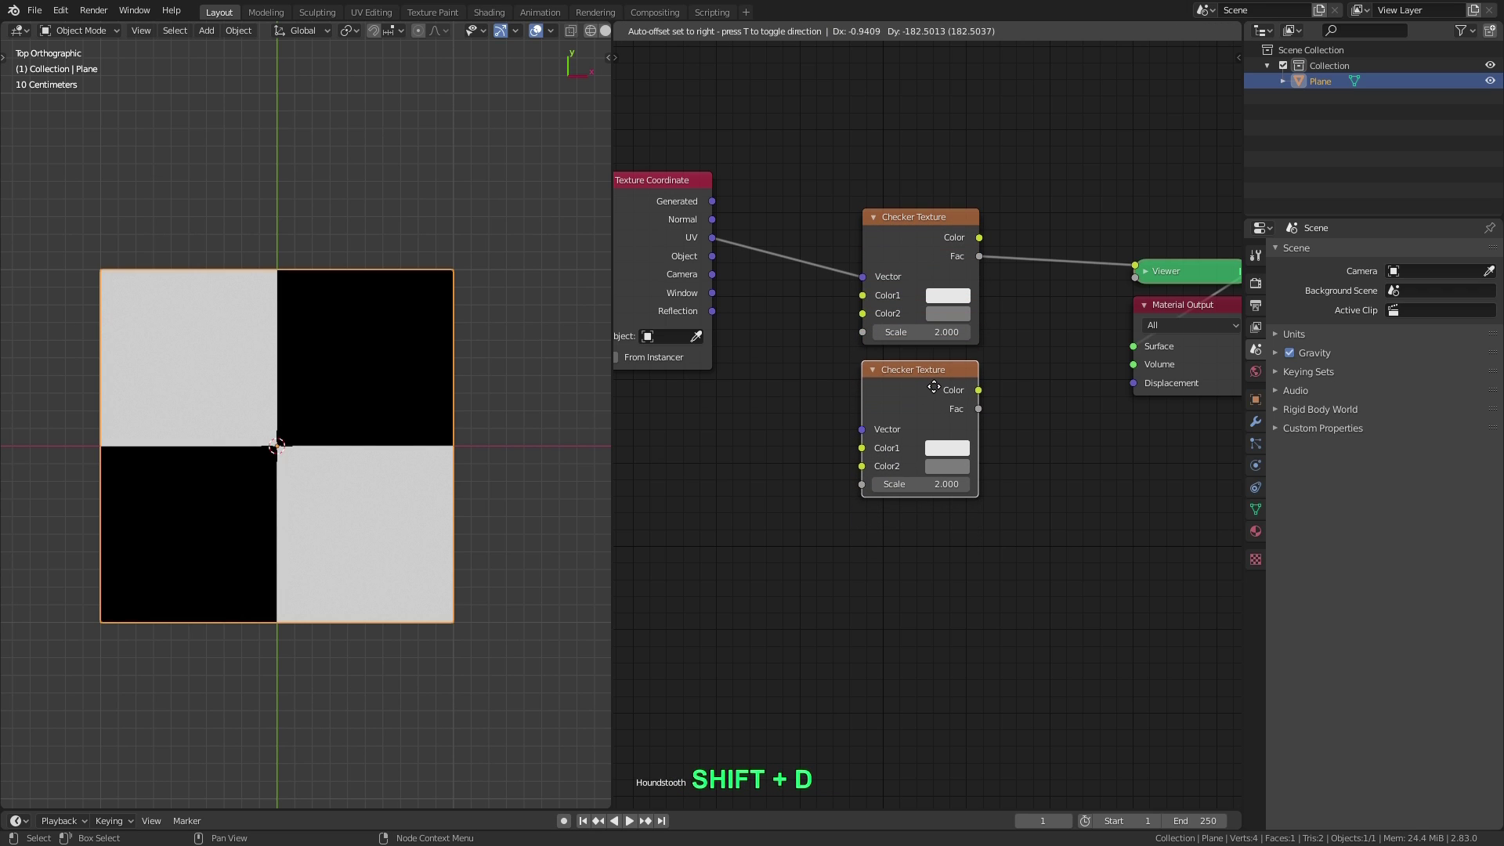
click(938, 390)
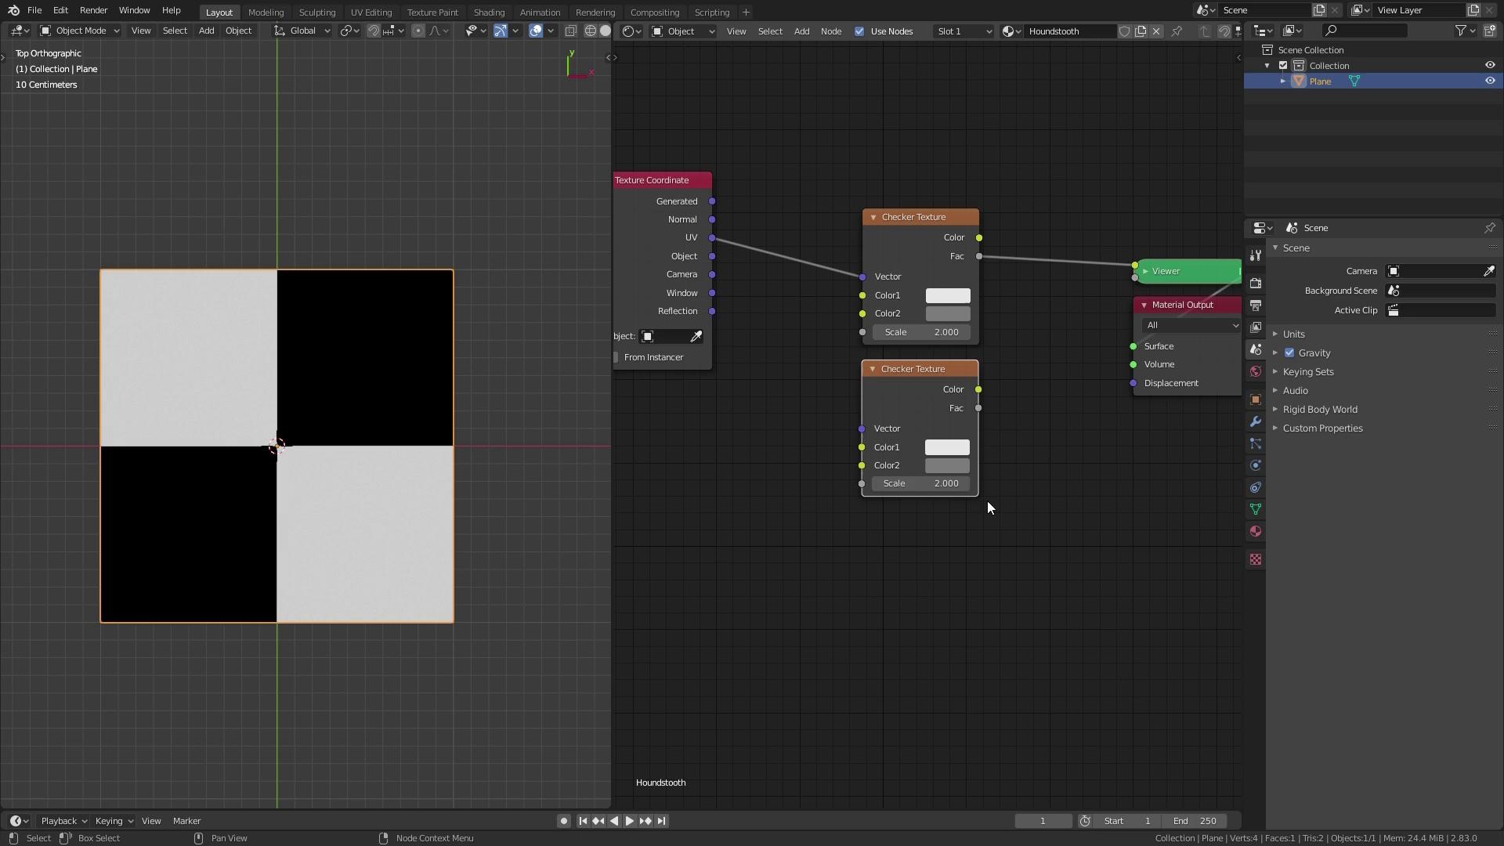
middle_click(920, 437)
Add a Mapping node and rearrange the nodes to make room for it
key(shift+a)
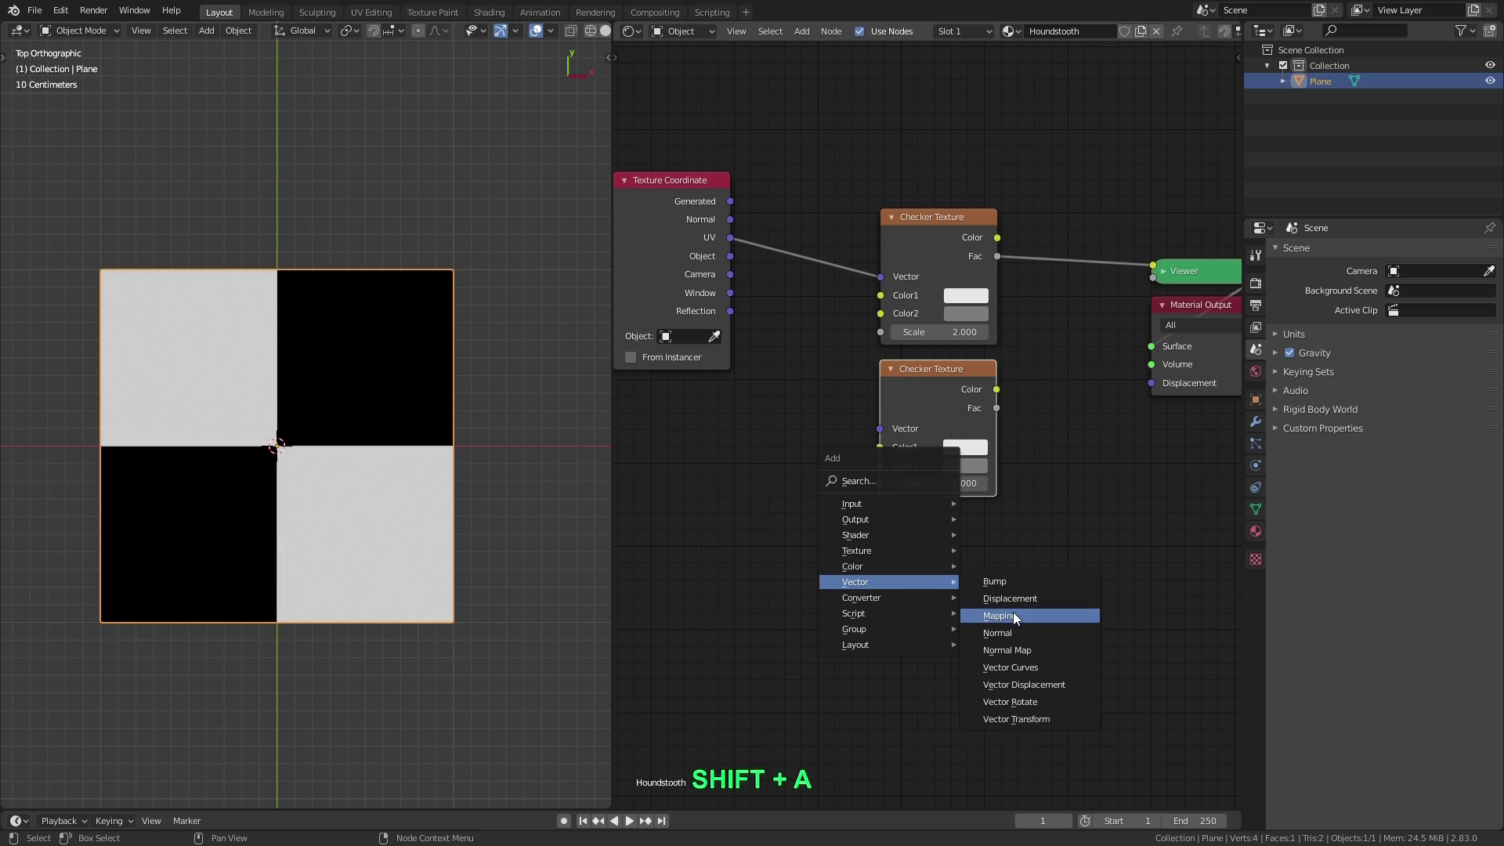
click(1017, 617)
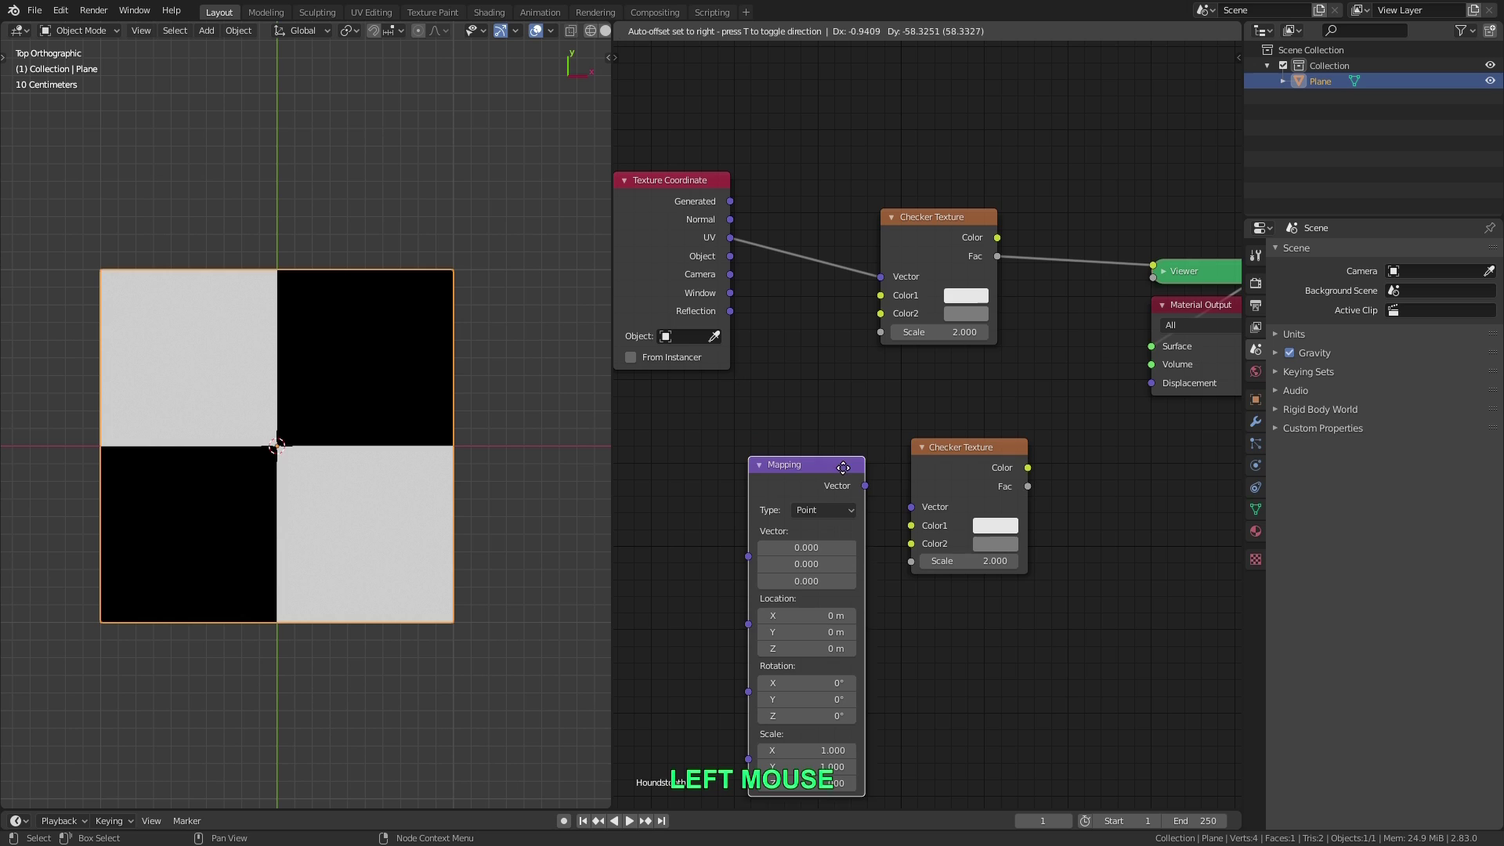
scroll(down, 3)
click(927, 297)
key(b)
click(1072, 291)
scroll(down, 3)
click(1066, 401)
key(g)
click(1141, 409)
Route UV through the Mapping node into the second checker's Vector and preview its output
middle_click(992, 463)
scroll(up, 3)
middle_click(896, 445)
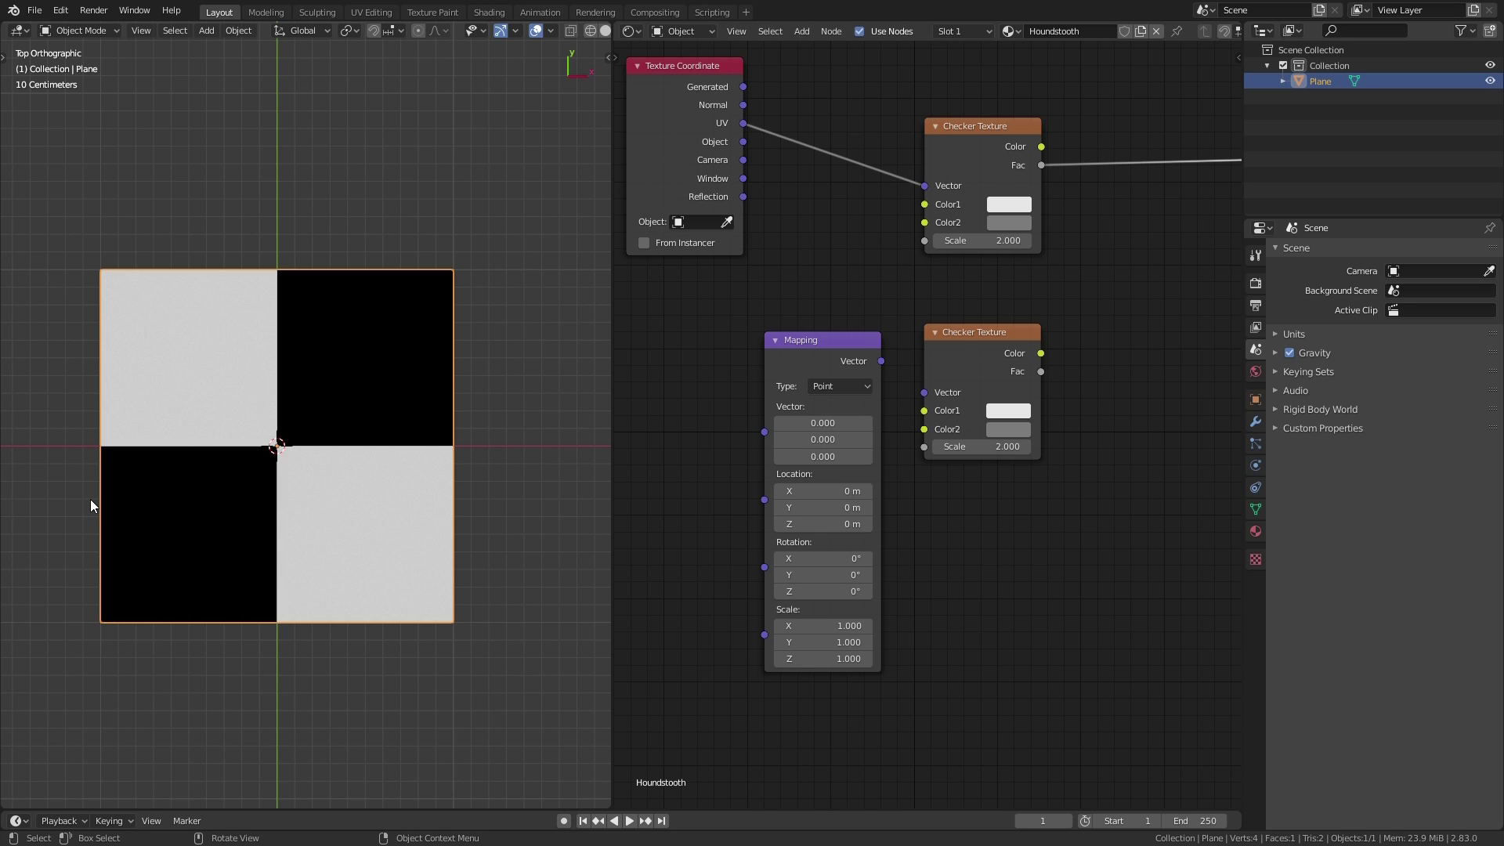
middle_click(944, 468)
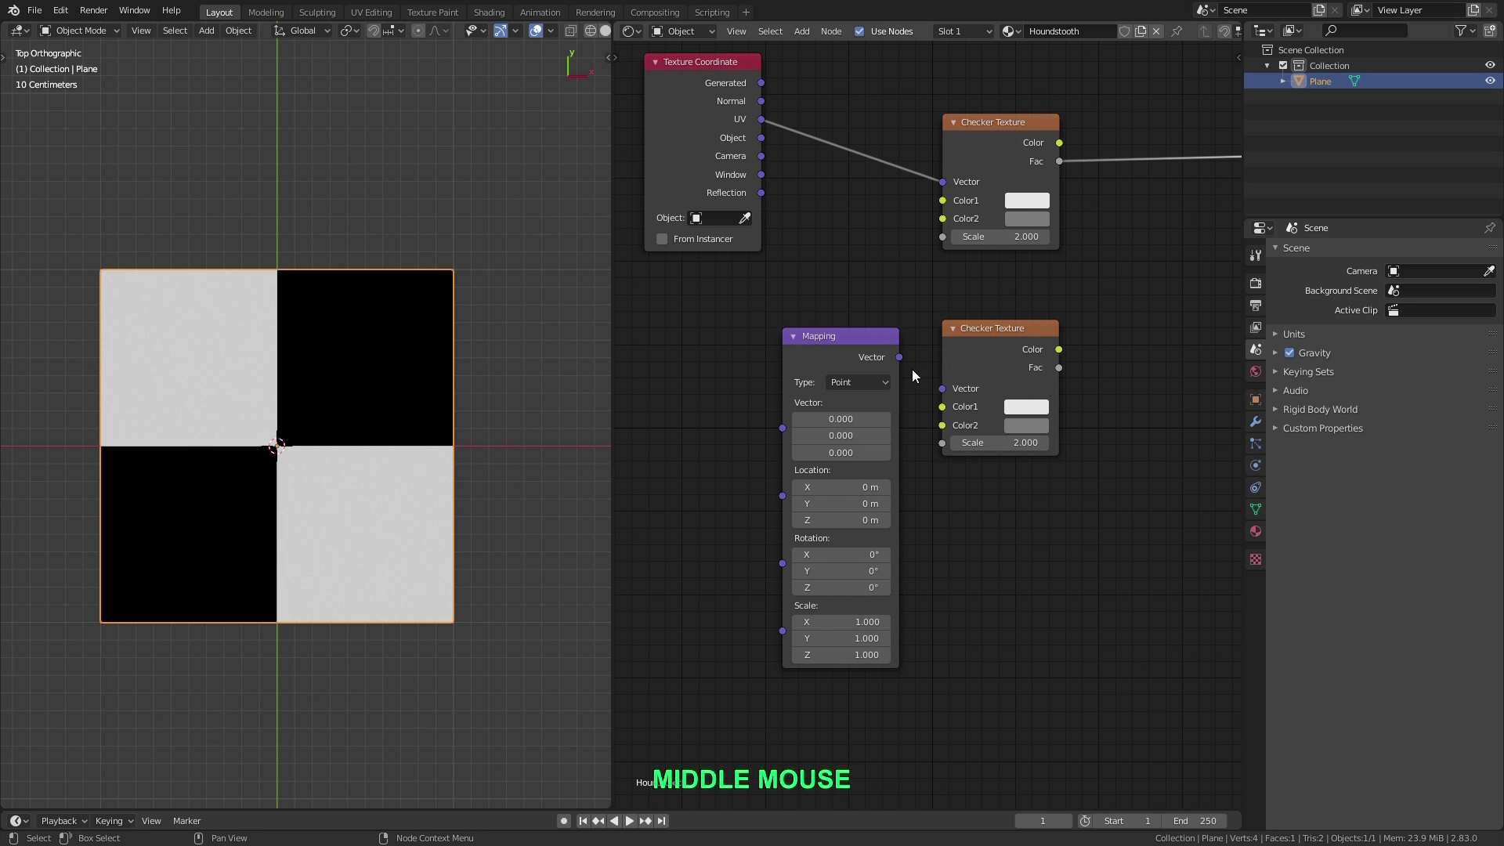
click(906, 361)
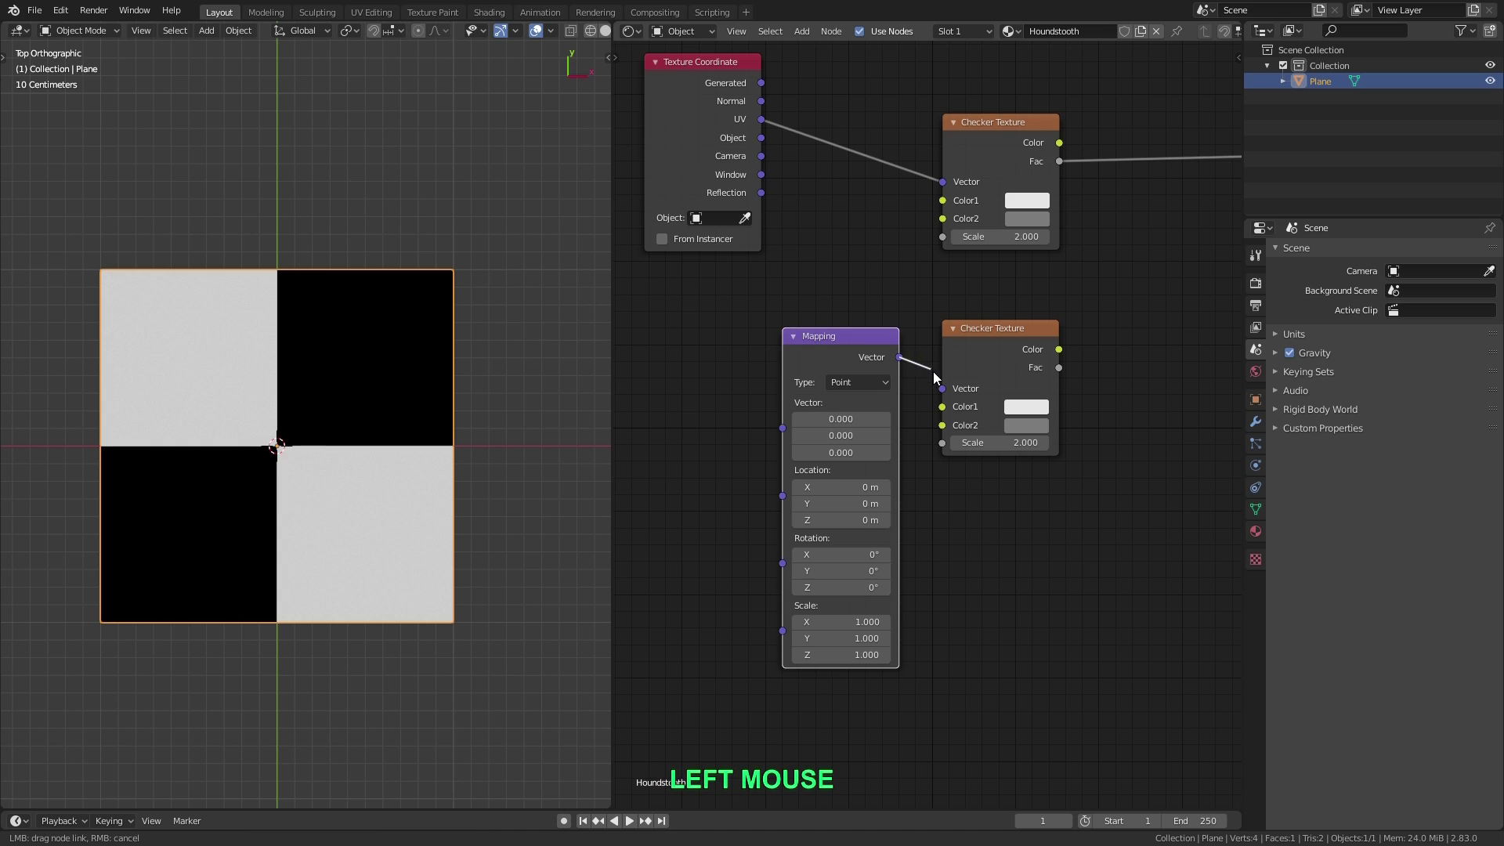
scroll(down, 3)
middle_click(868, 275)
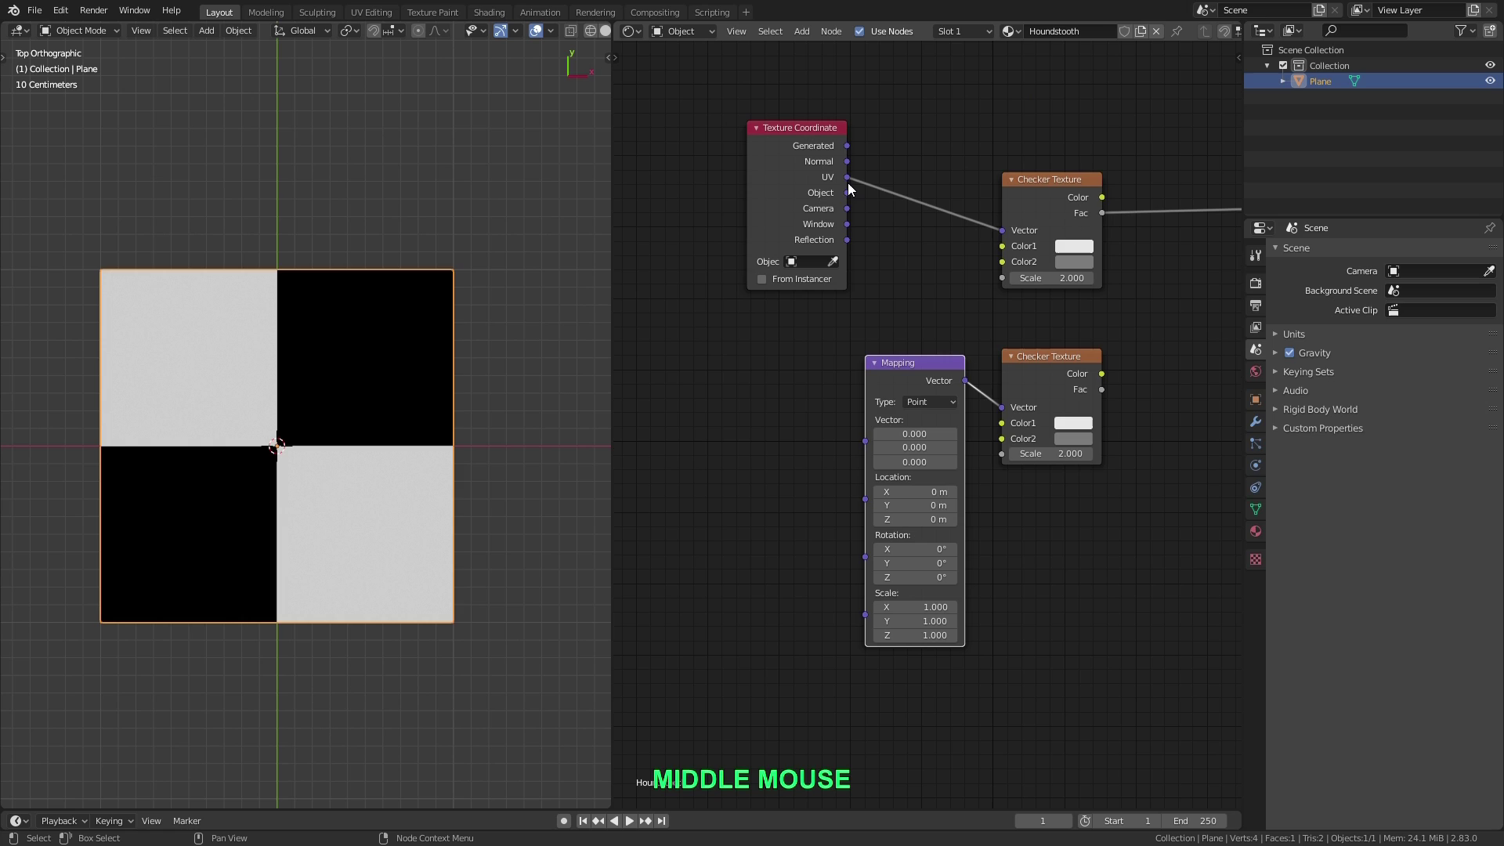
click(827, 135)
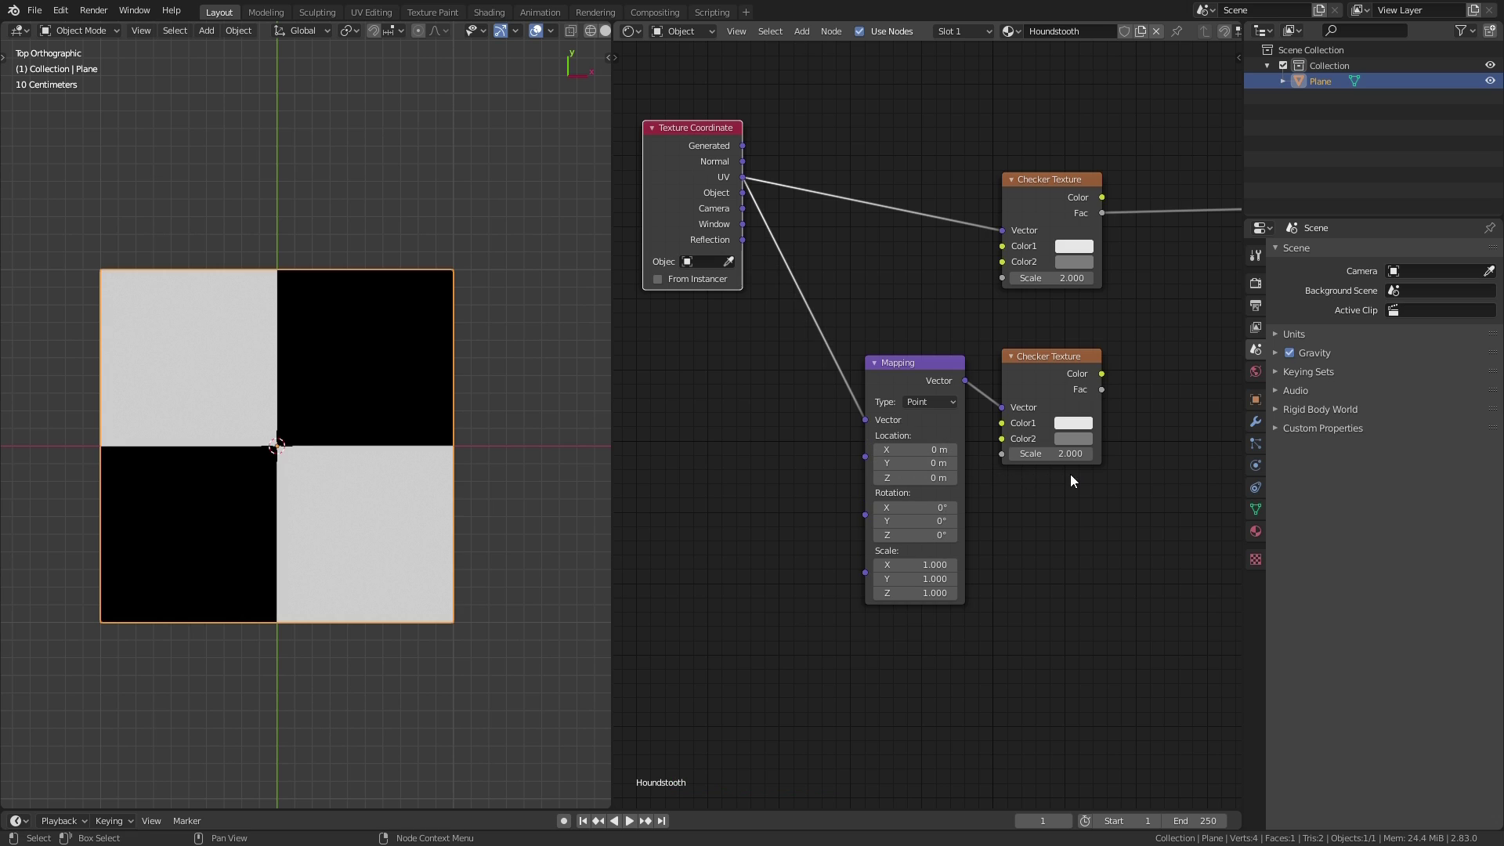
middle_click(1063, 392)
scroll(up, 3)
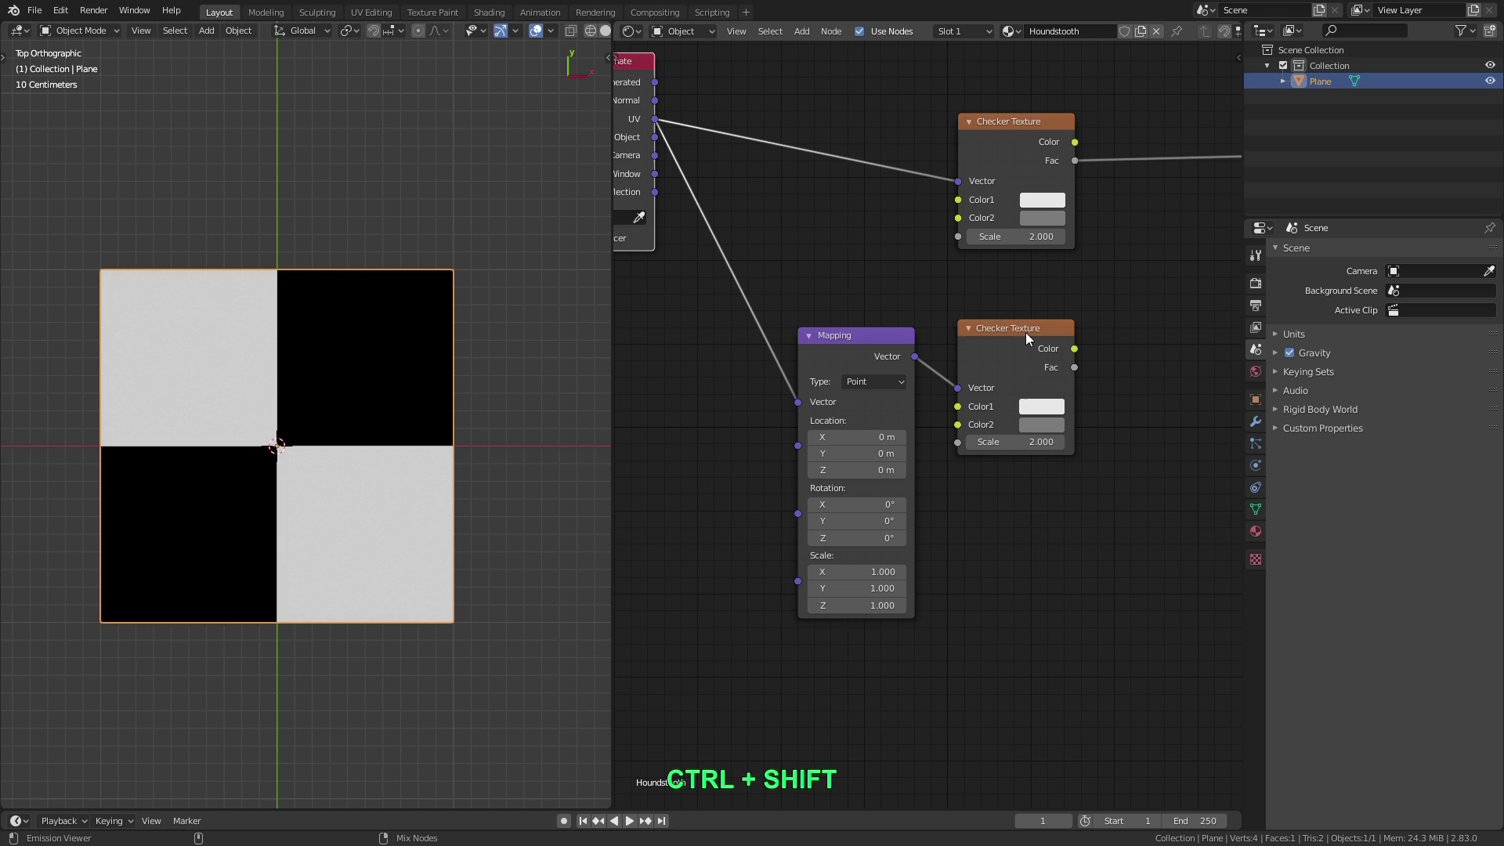
click(1032, 337)
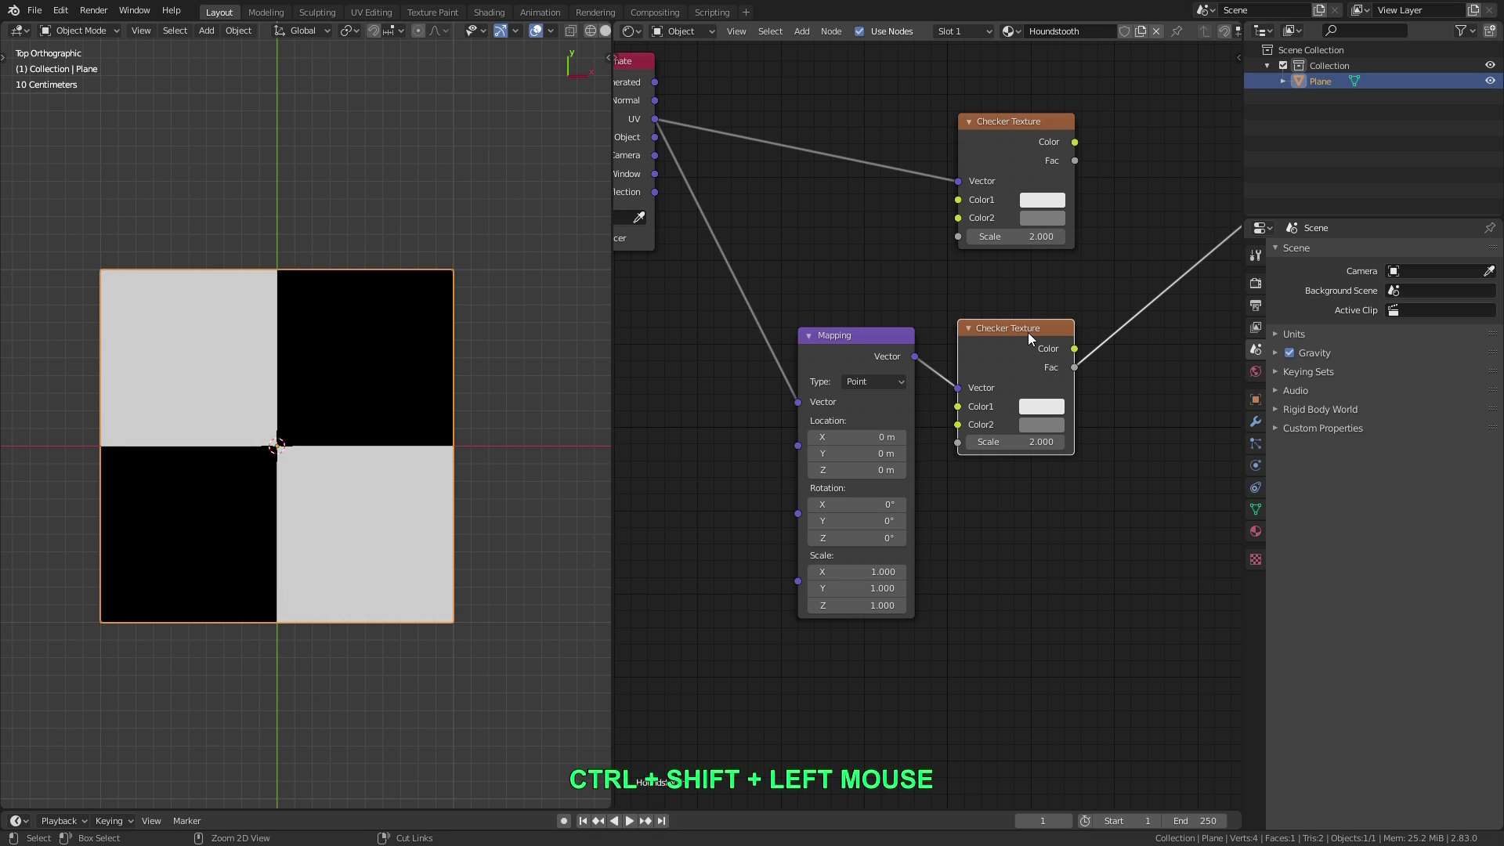
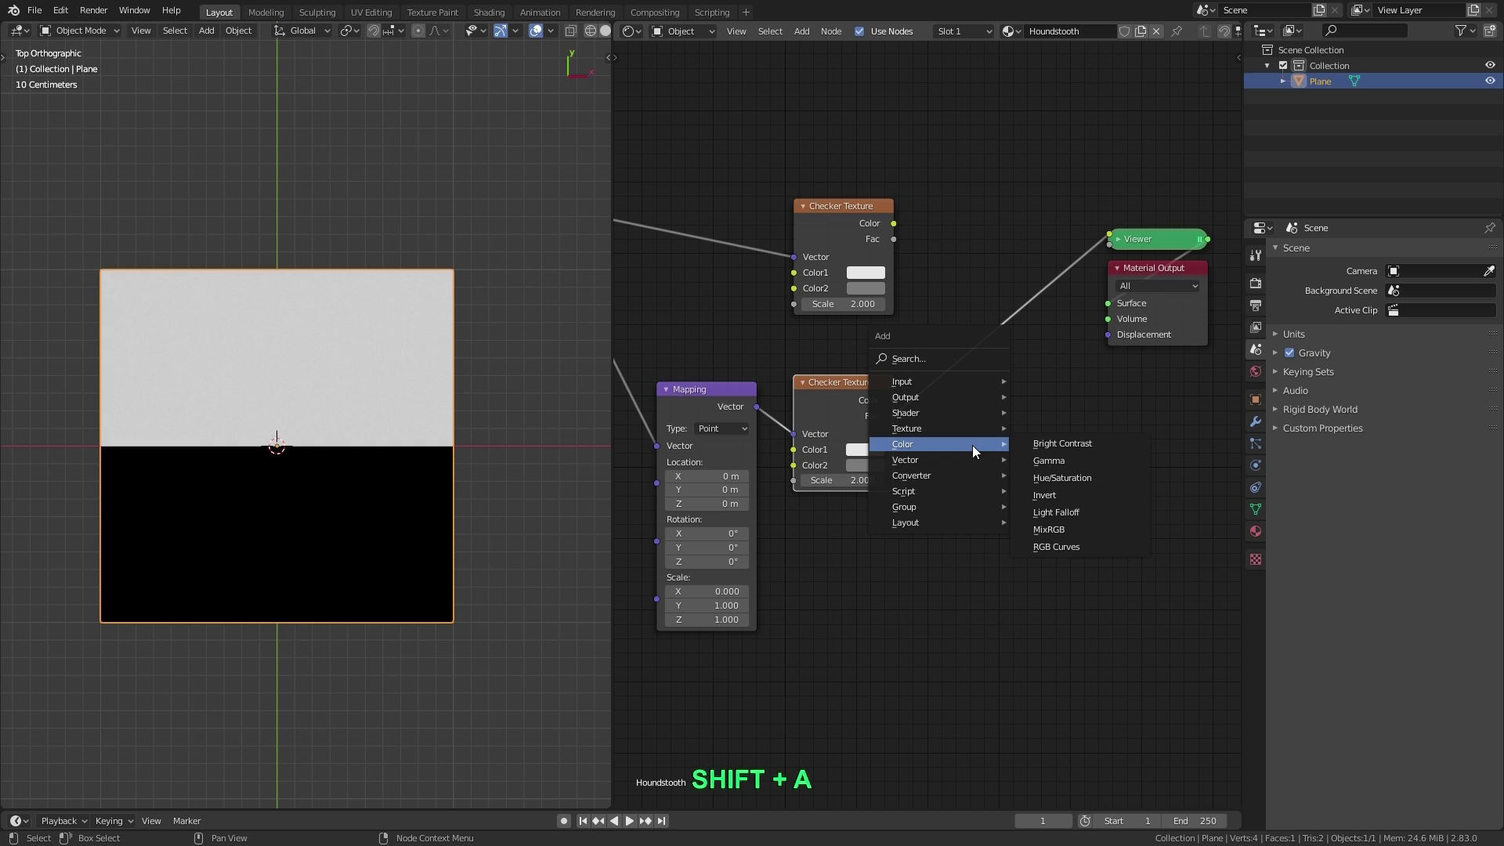
Add a Mix node with its factor driven by the second checker's Fac and preview its result
click(1070, 533)
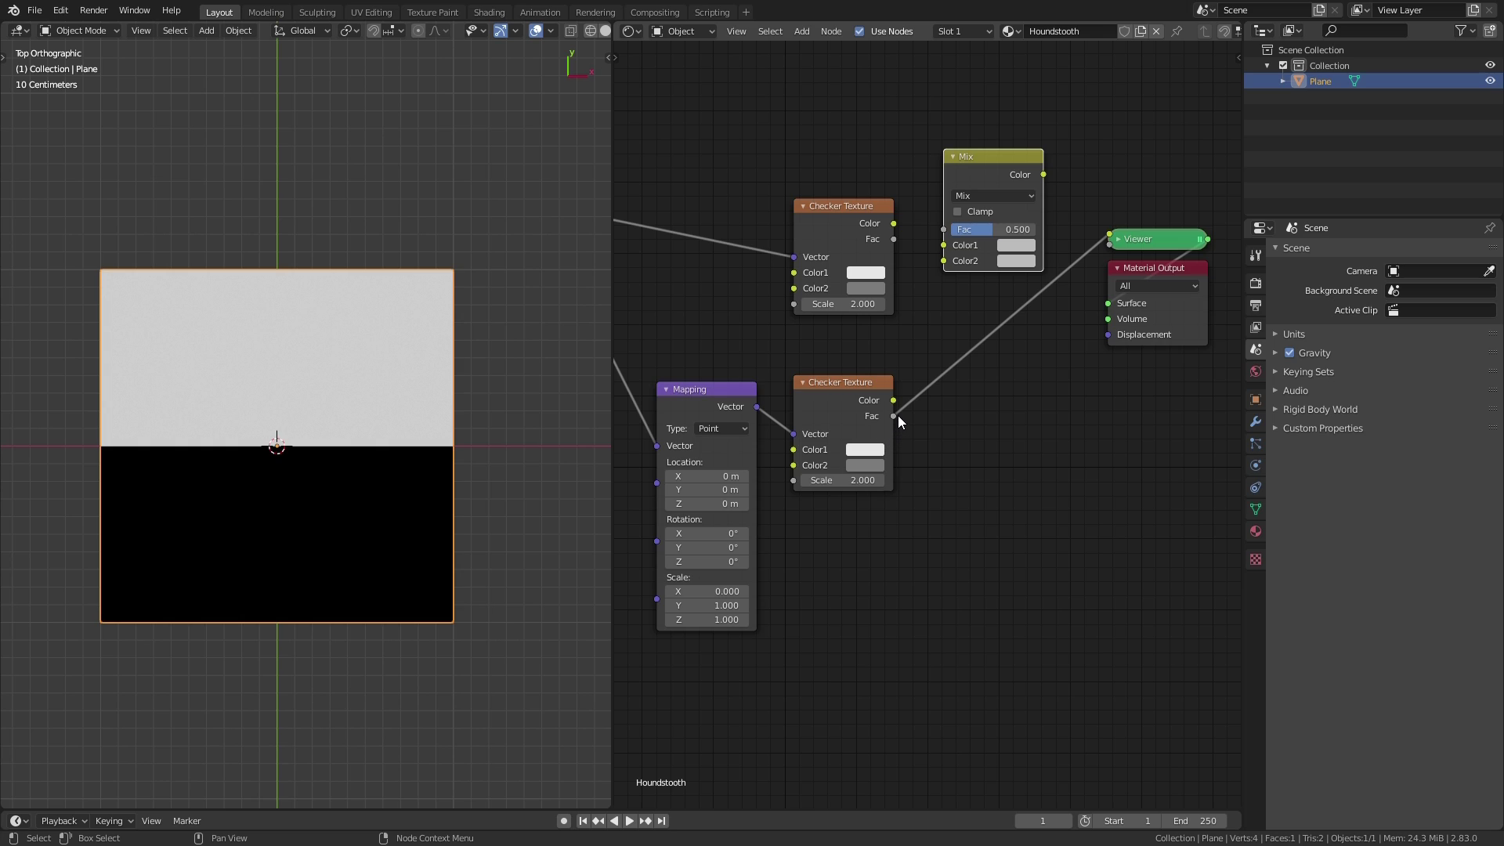
click(902, 418)
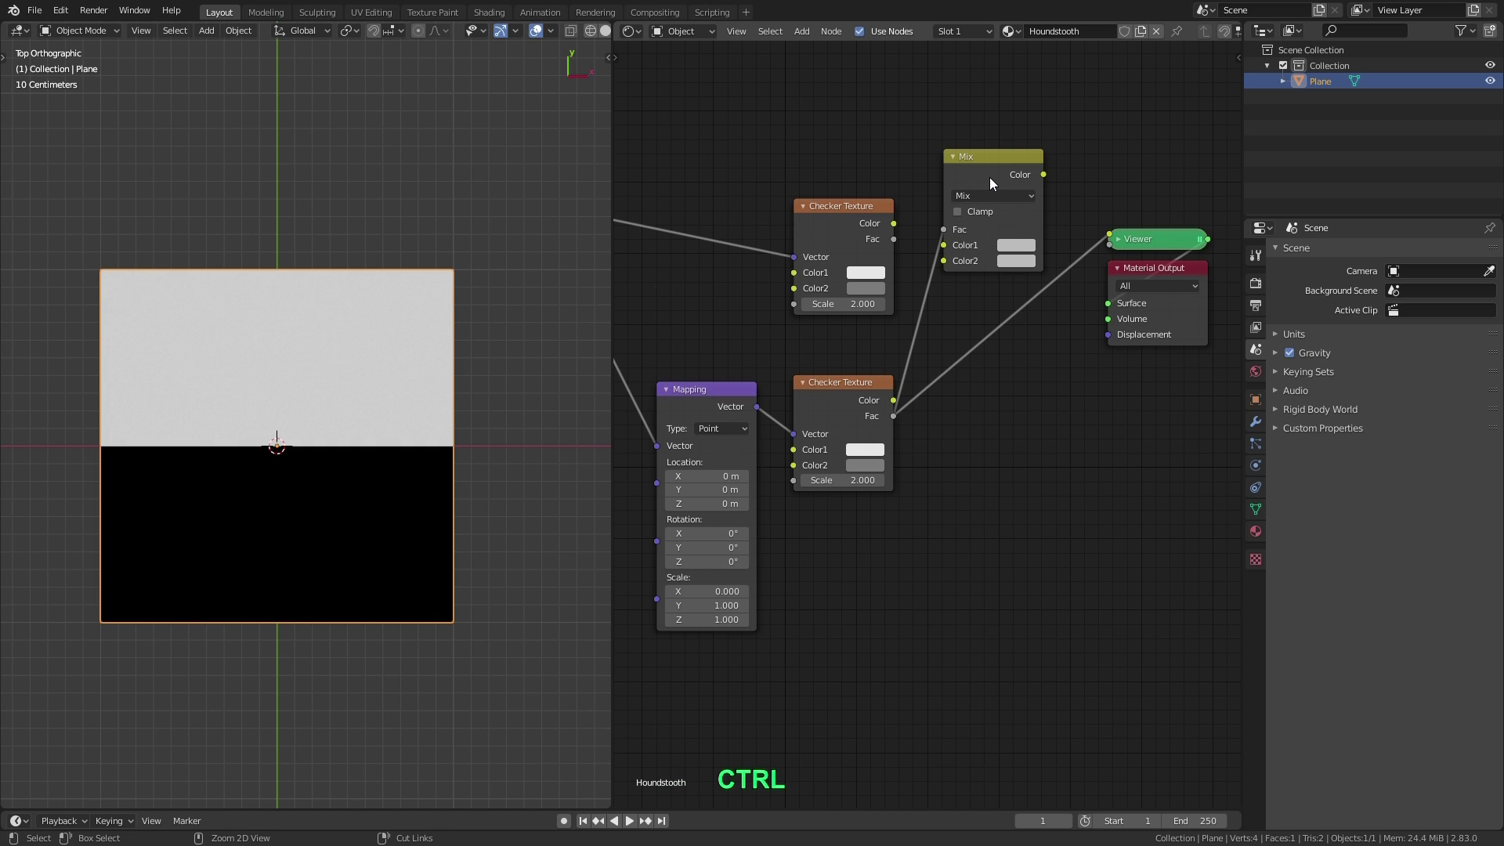
click(996, 167)
double_click(1003, 164)
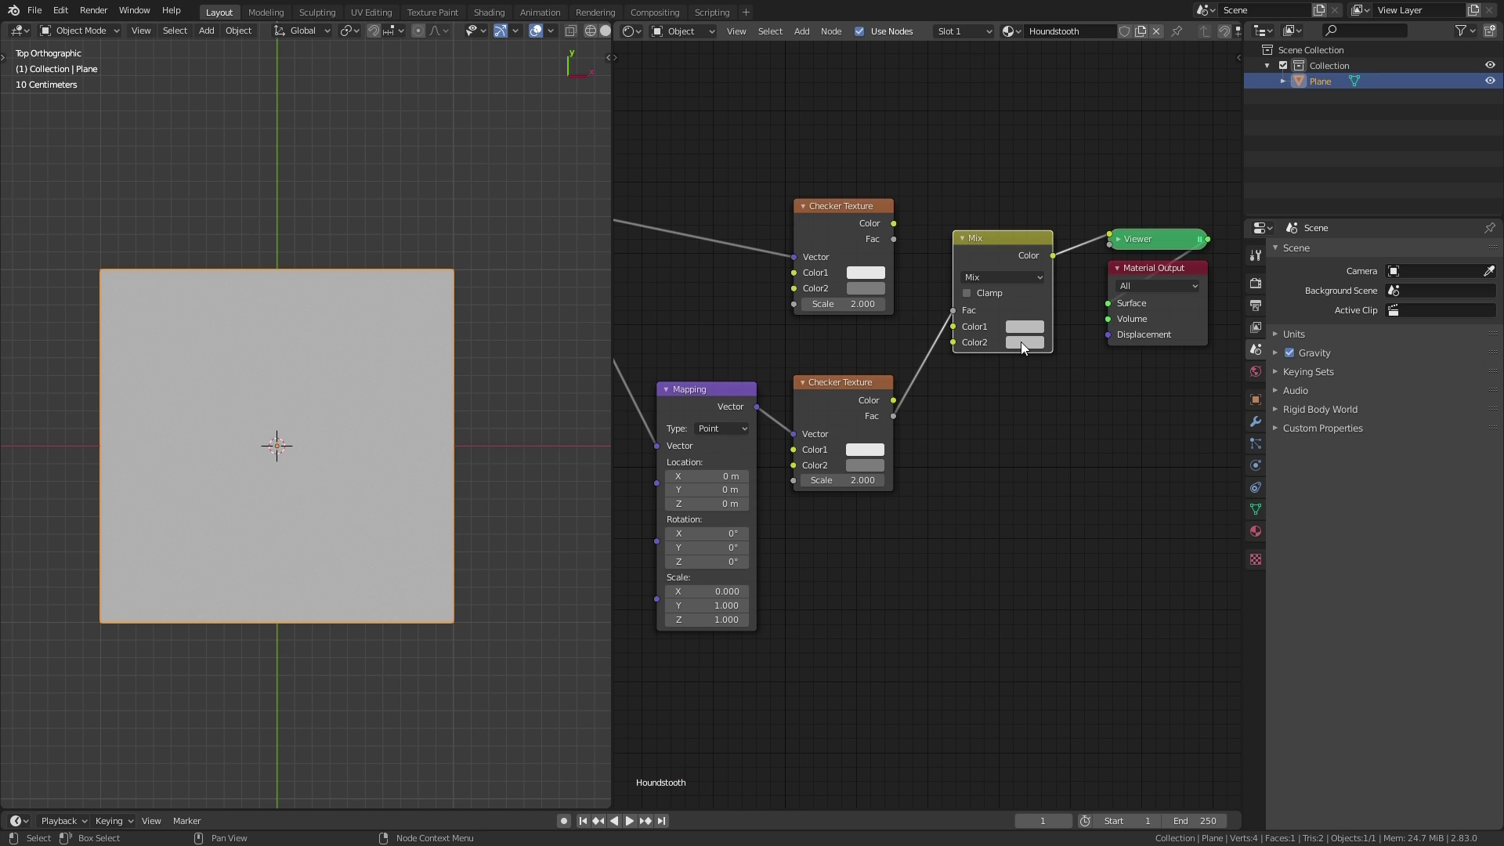
Test the Mix colours as red and blue, then set Color1 to white
click(1026, 333)
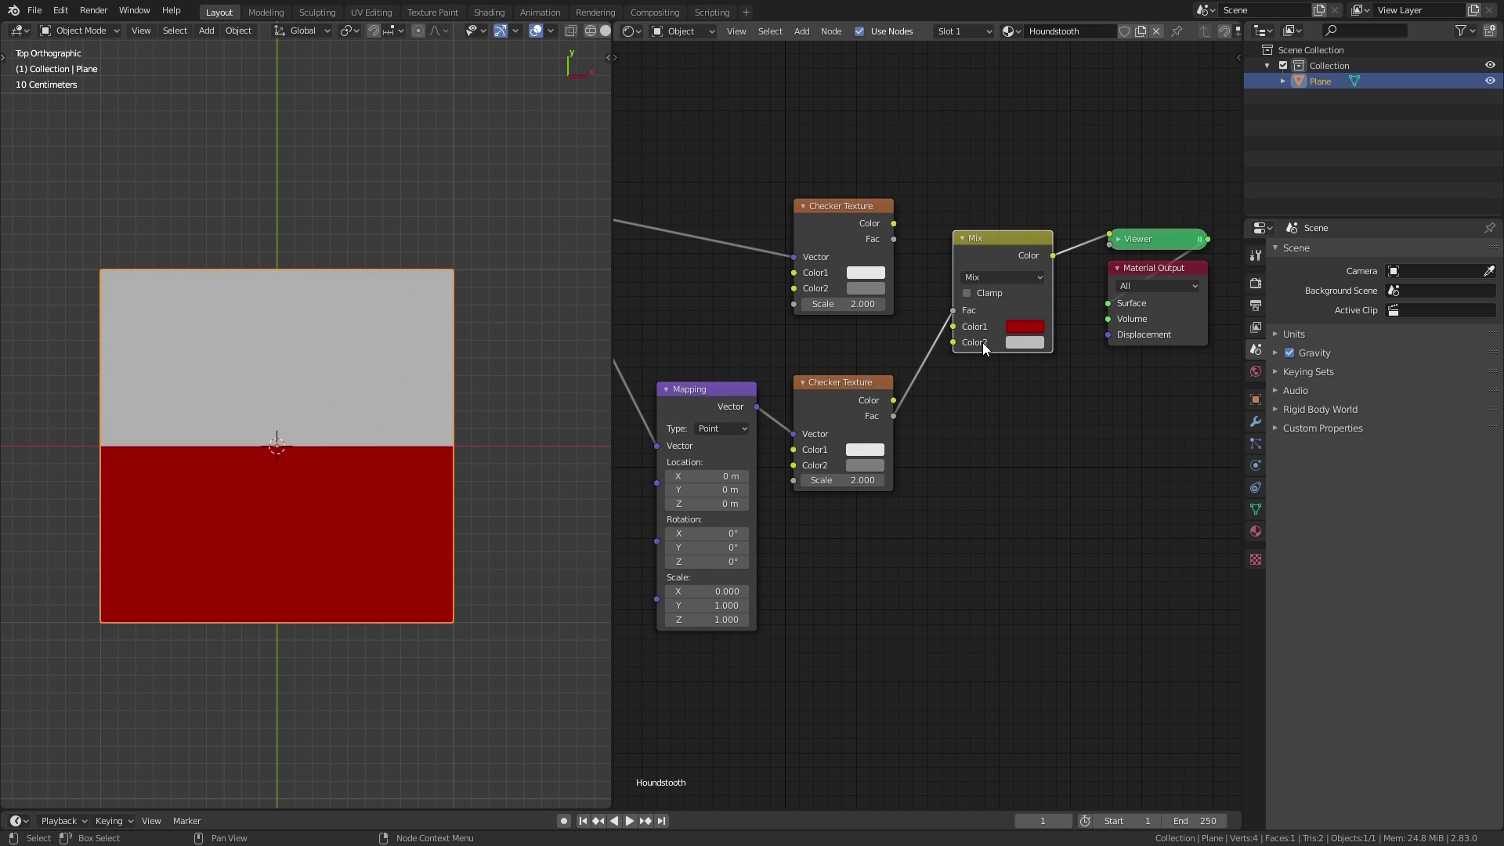
click(1034, 344)
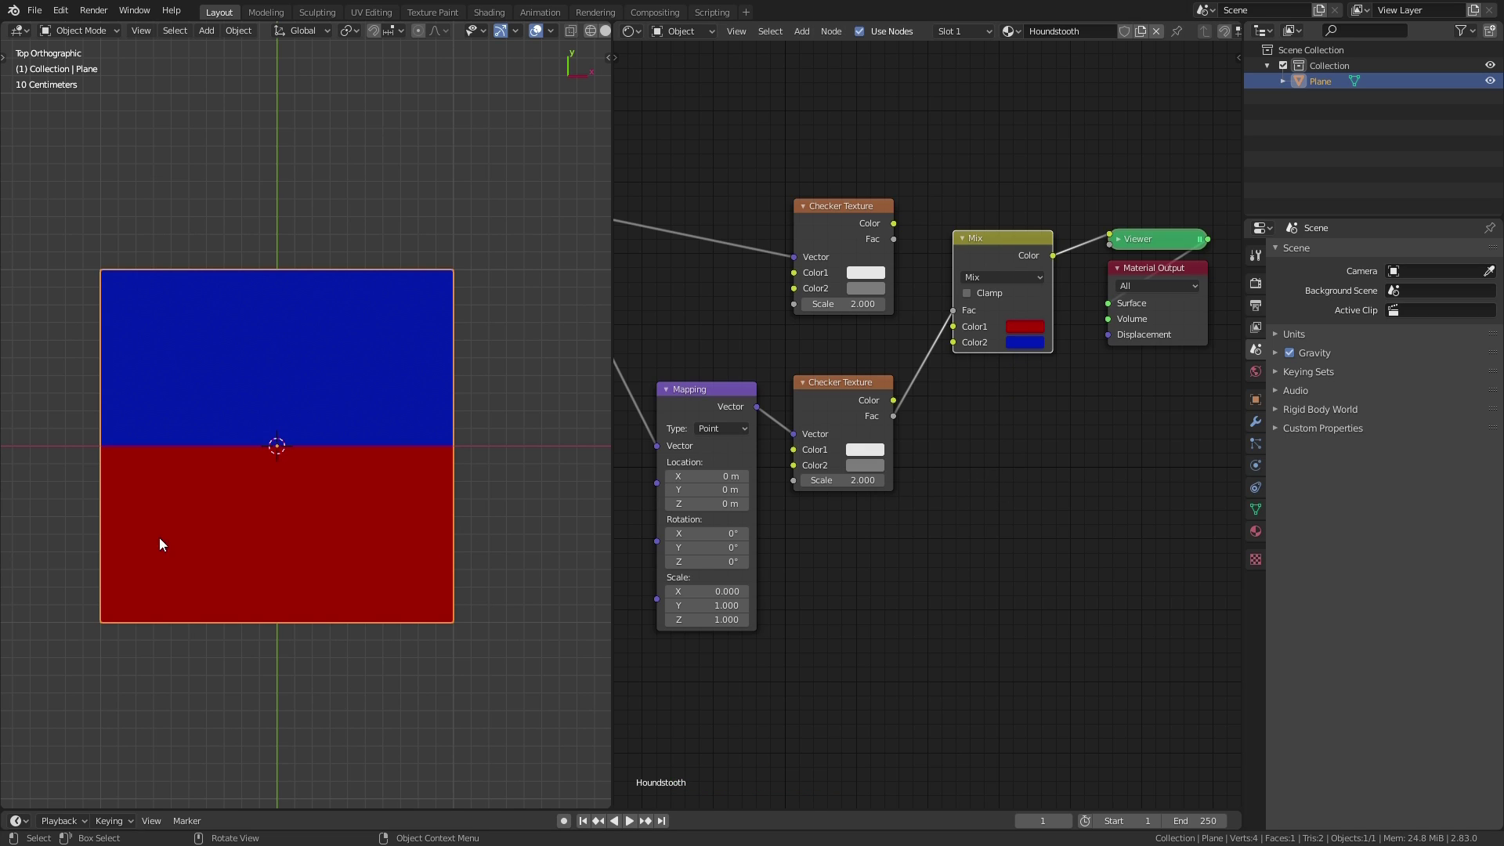
click(1036, 326)
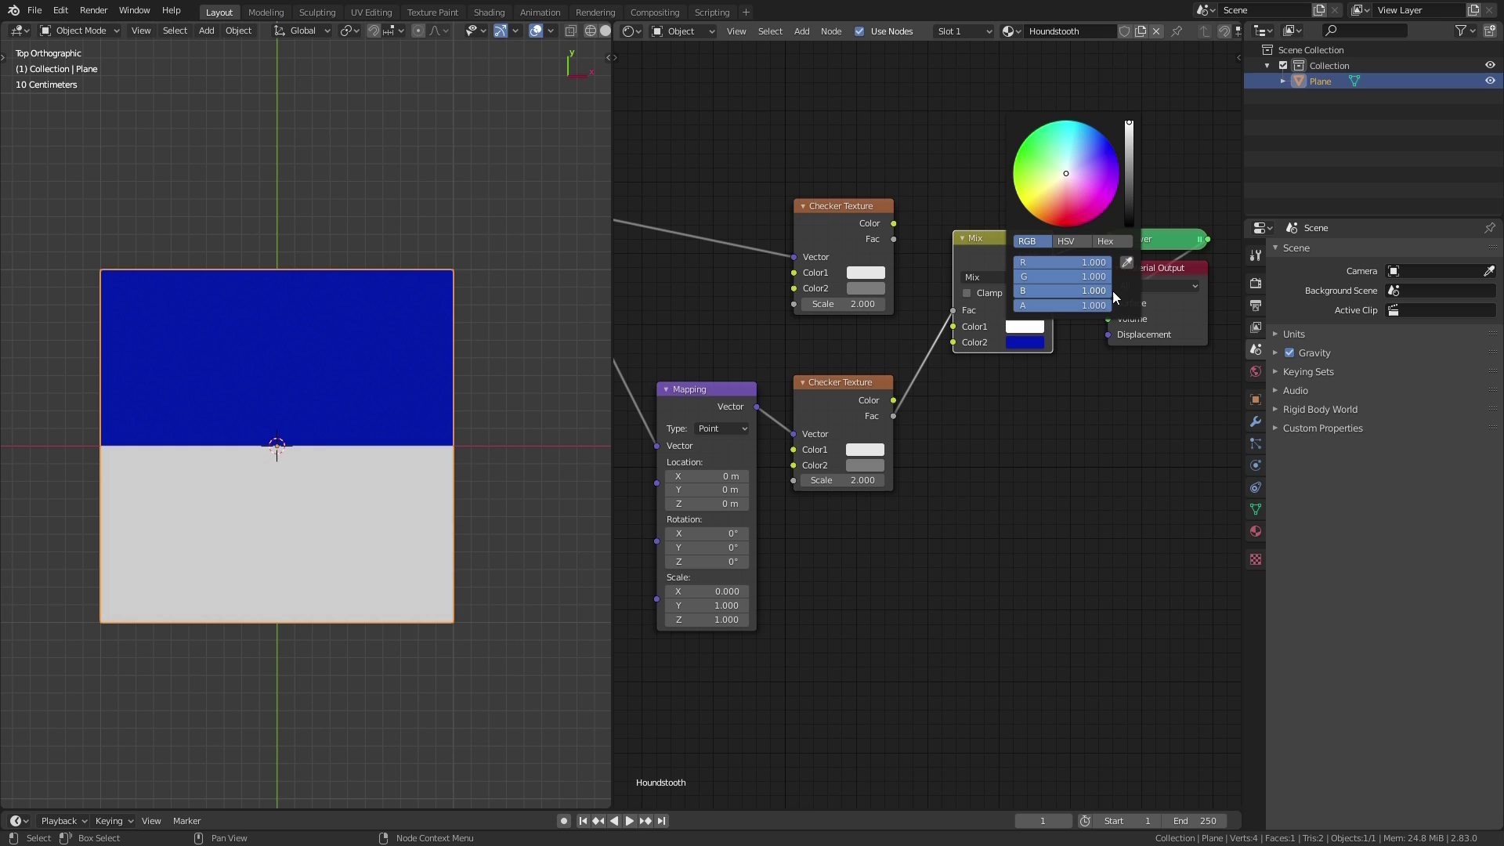
click(1063, 362)
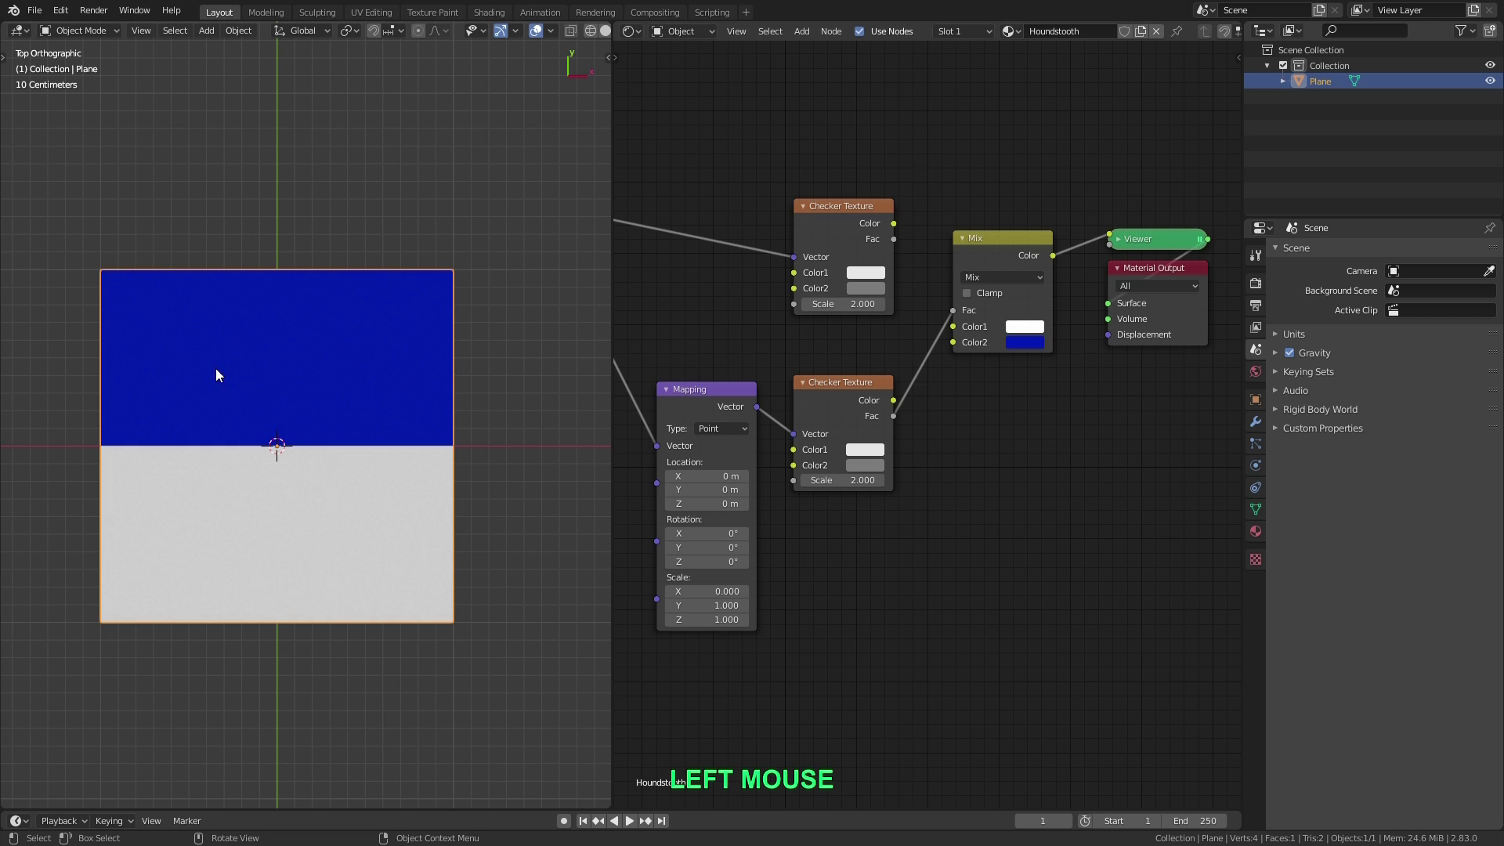
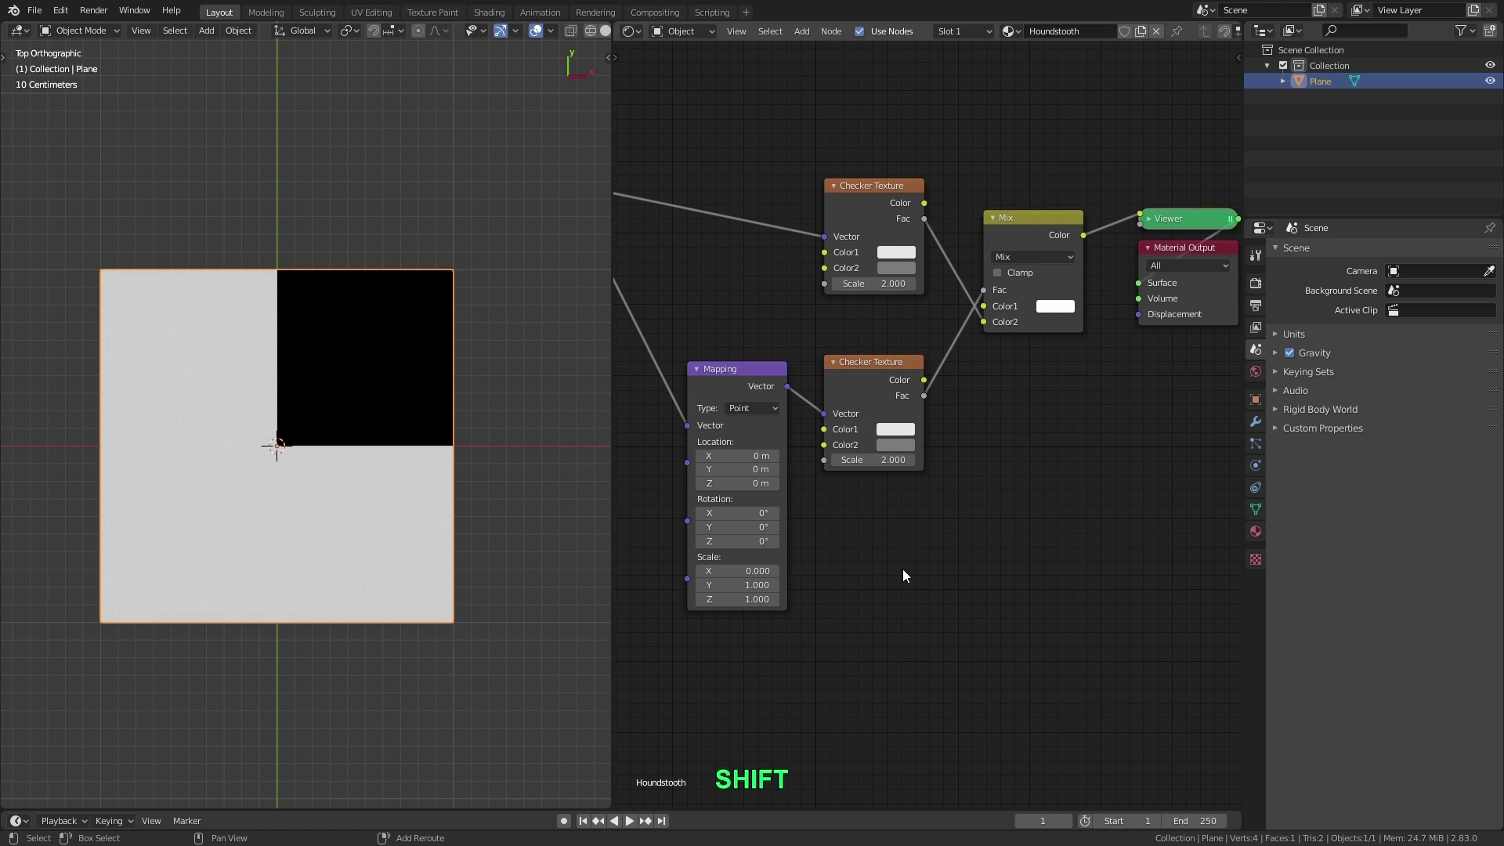
Start adding the Voronoi texture node for the diagonal stripe pattern
key(shift+a)
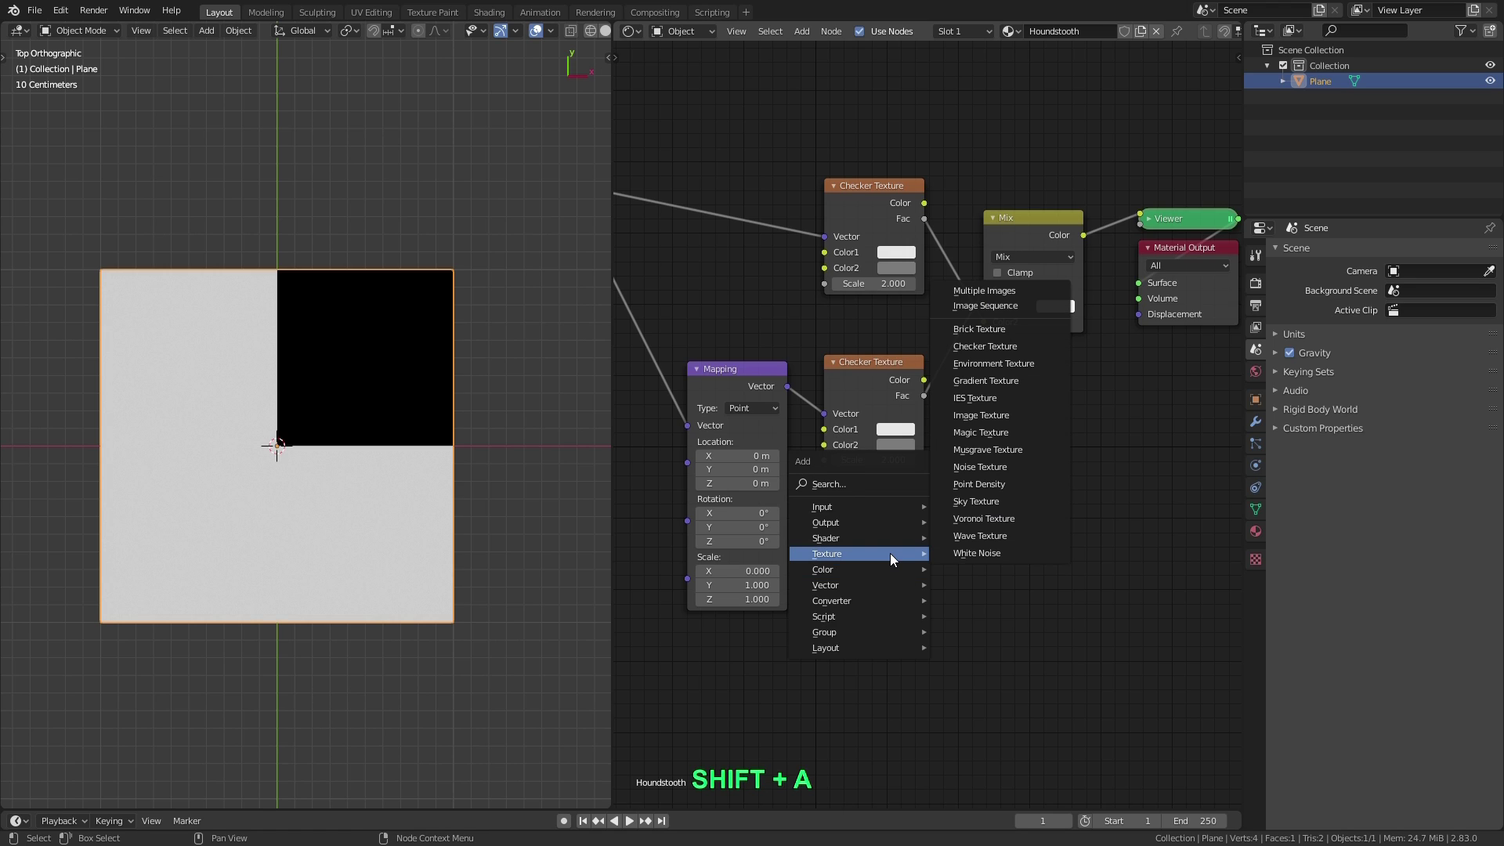
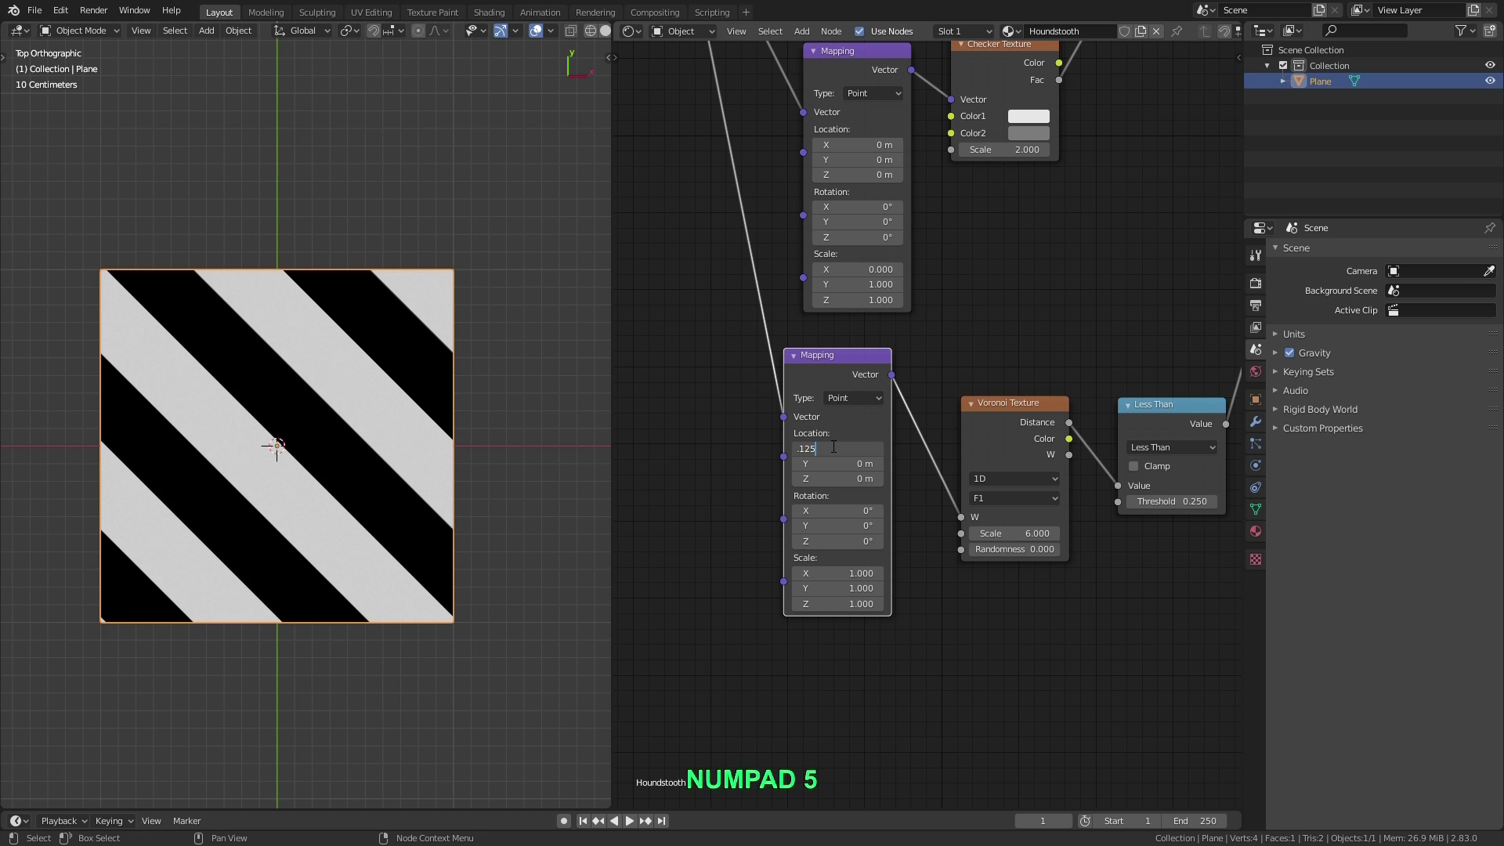
Set the lower Mapping node's Location X to 0.125 and Rotation Z to 90°
key(Return)
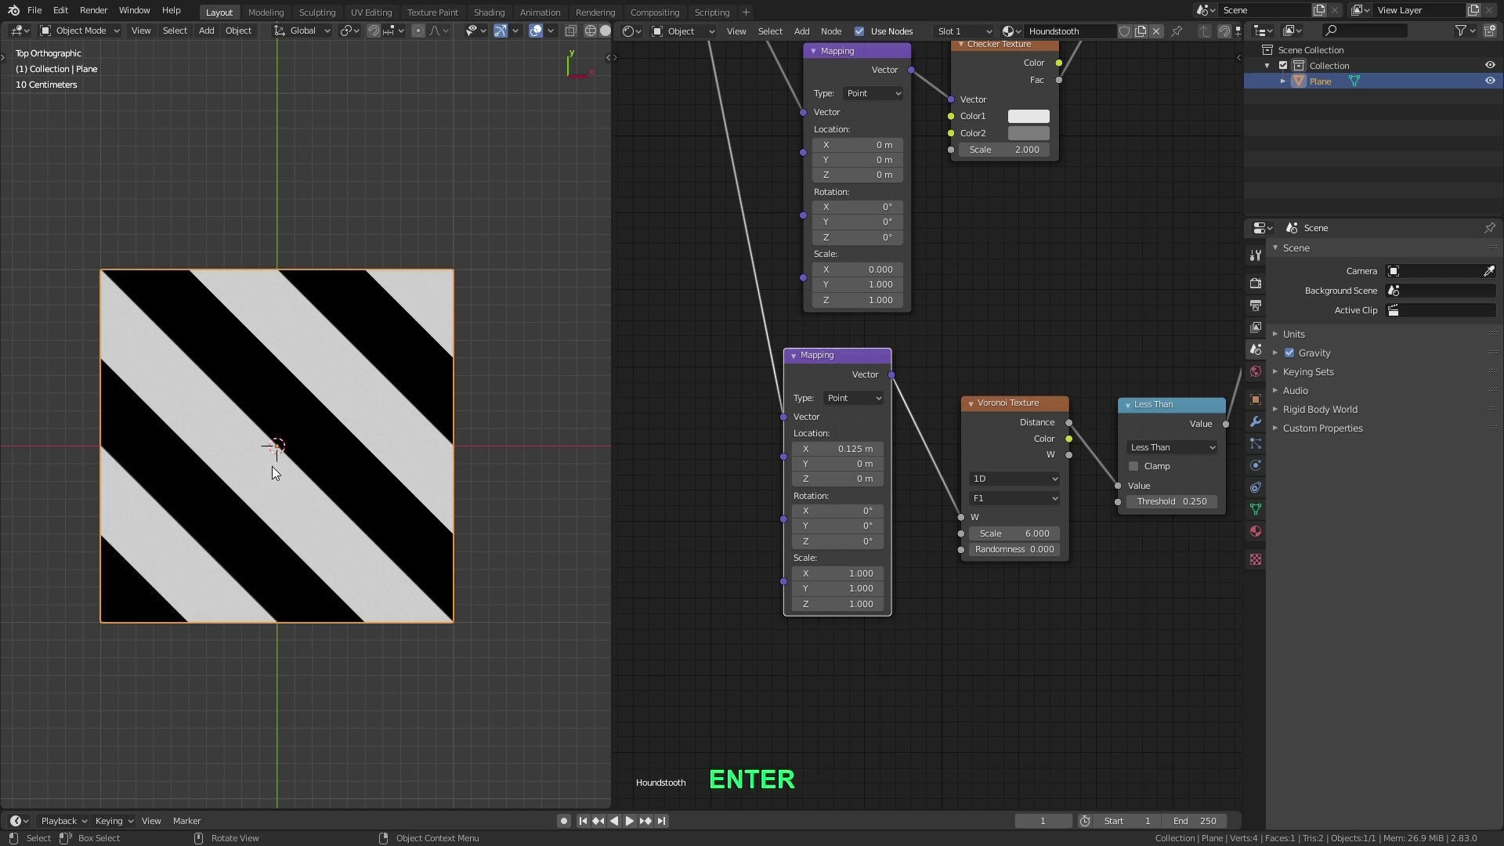
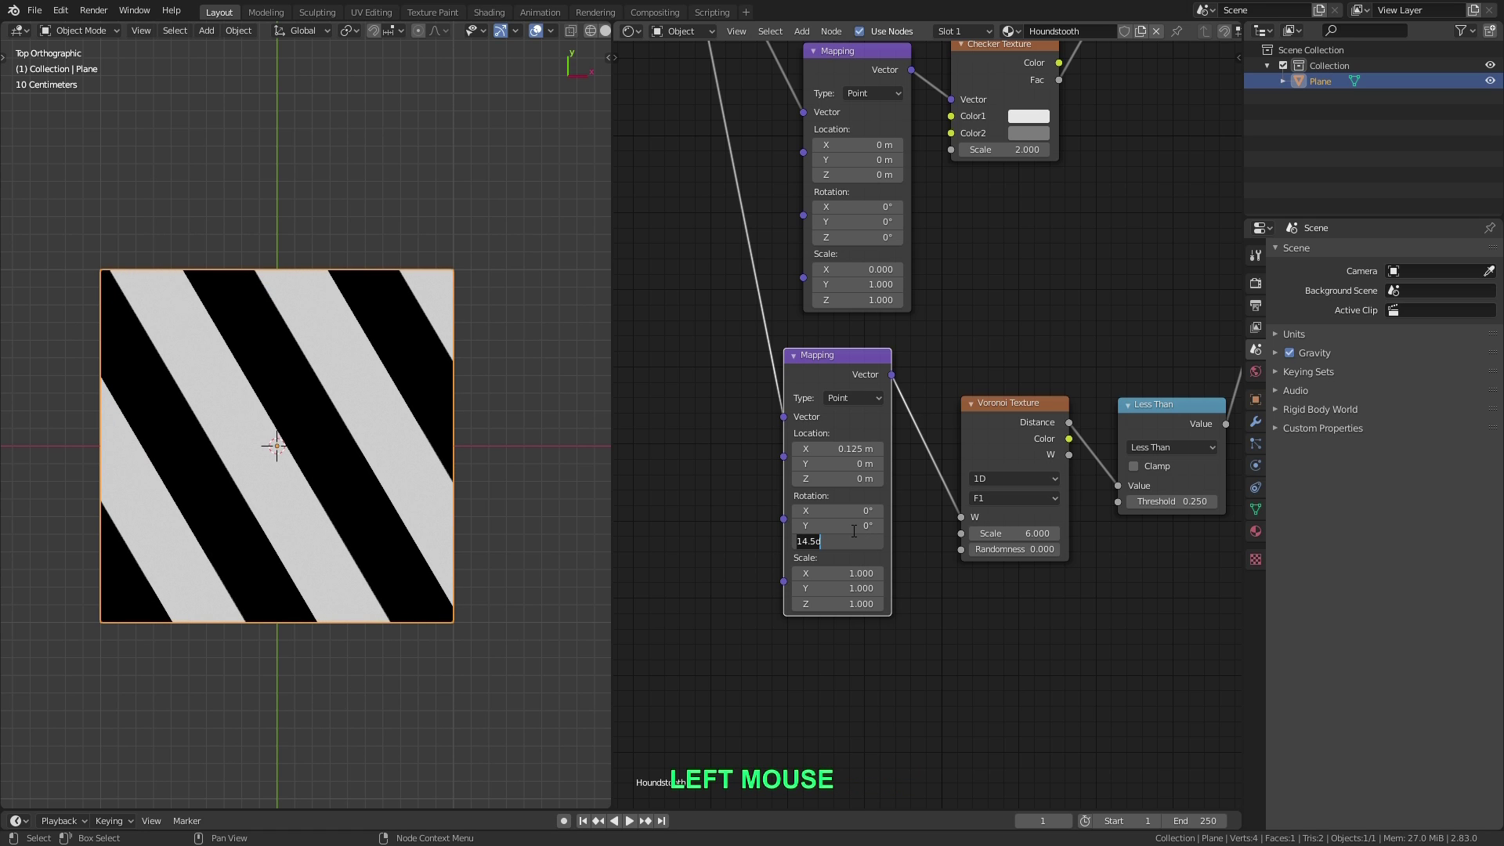
key(KP_9)
key(KP_0)
key(Return)
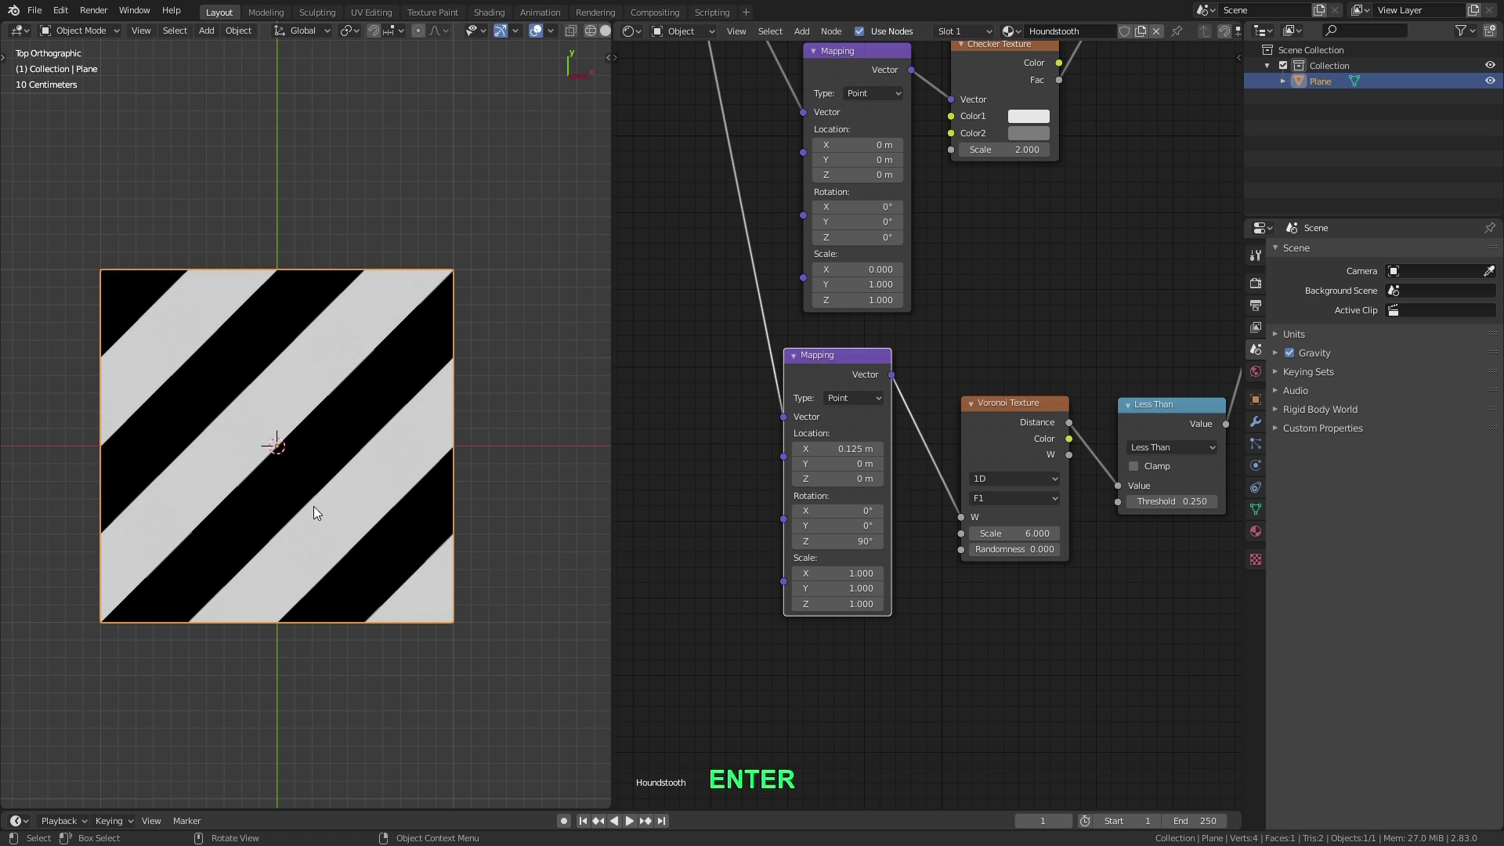
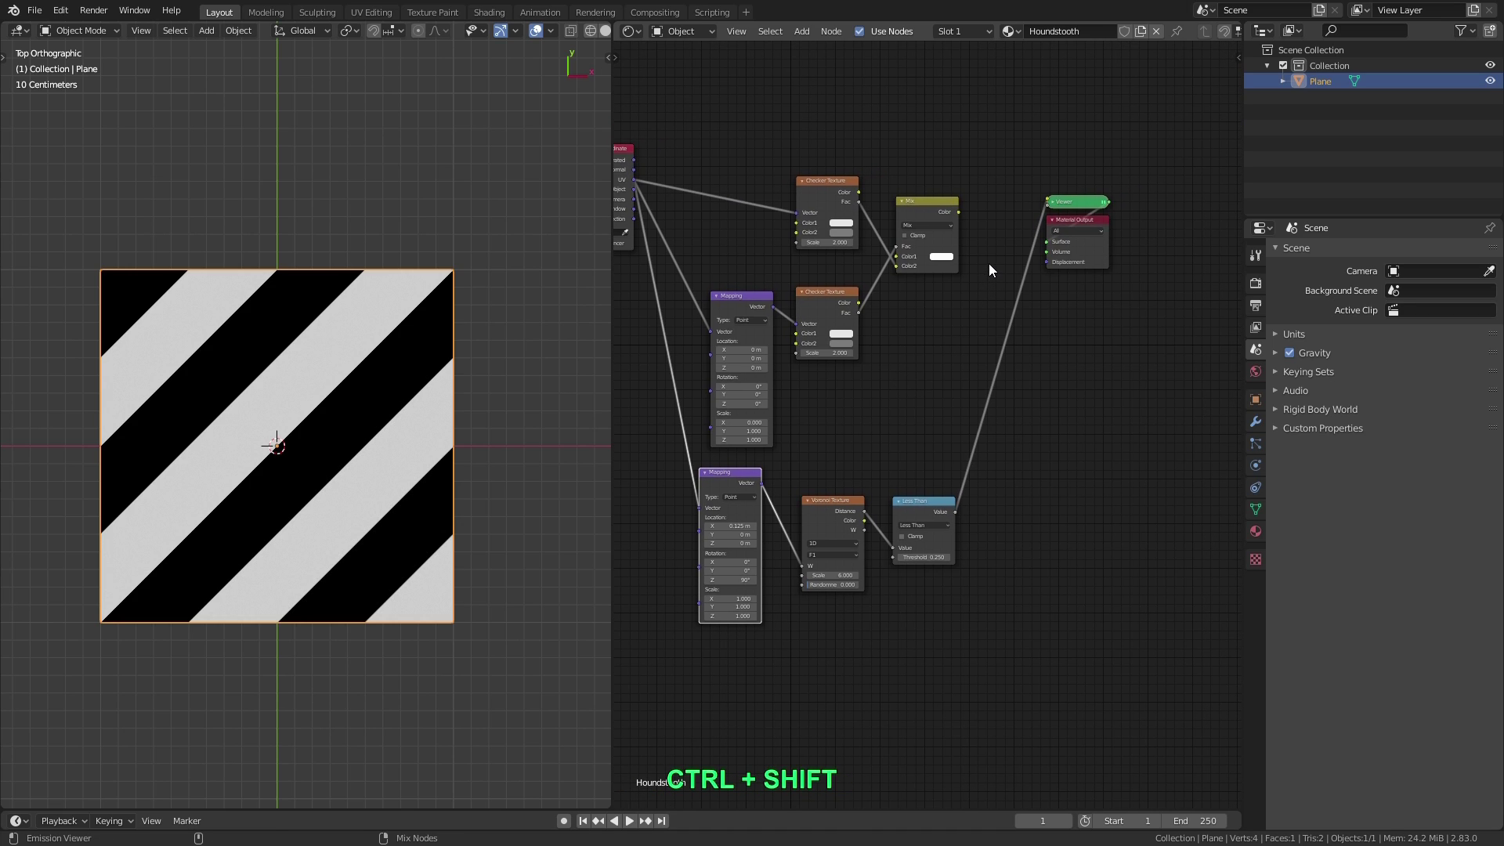
Drop a second Mix node on the Viewer link and wire the Less Than output into its Color2
right_click(935, 528)
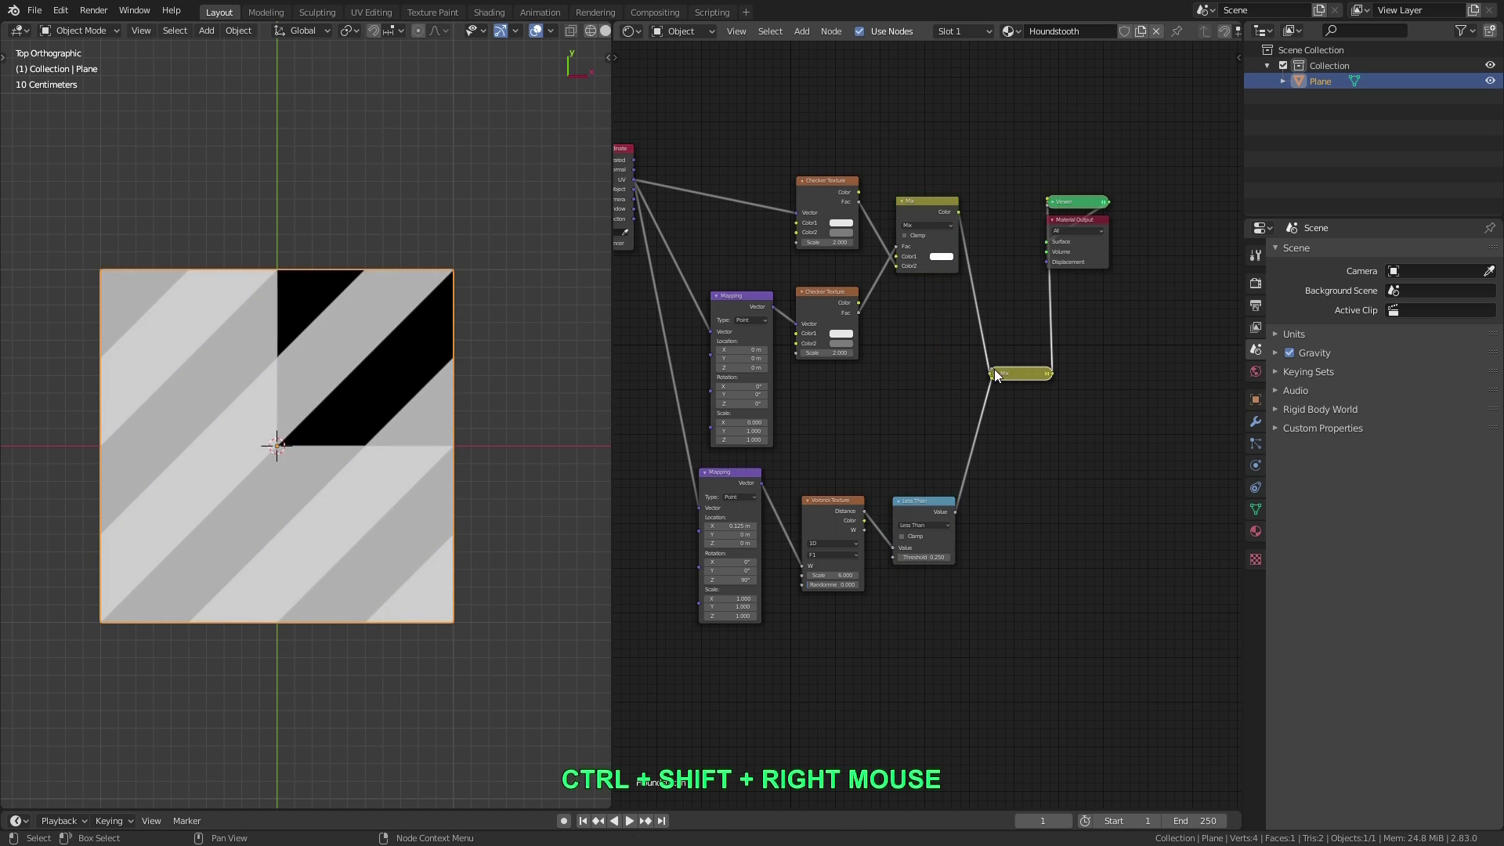
click(1022, 375)
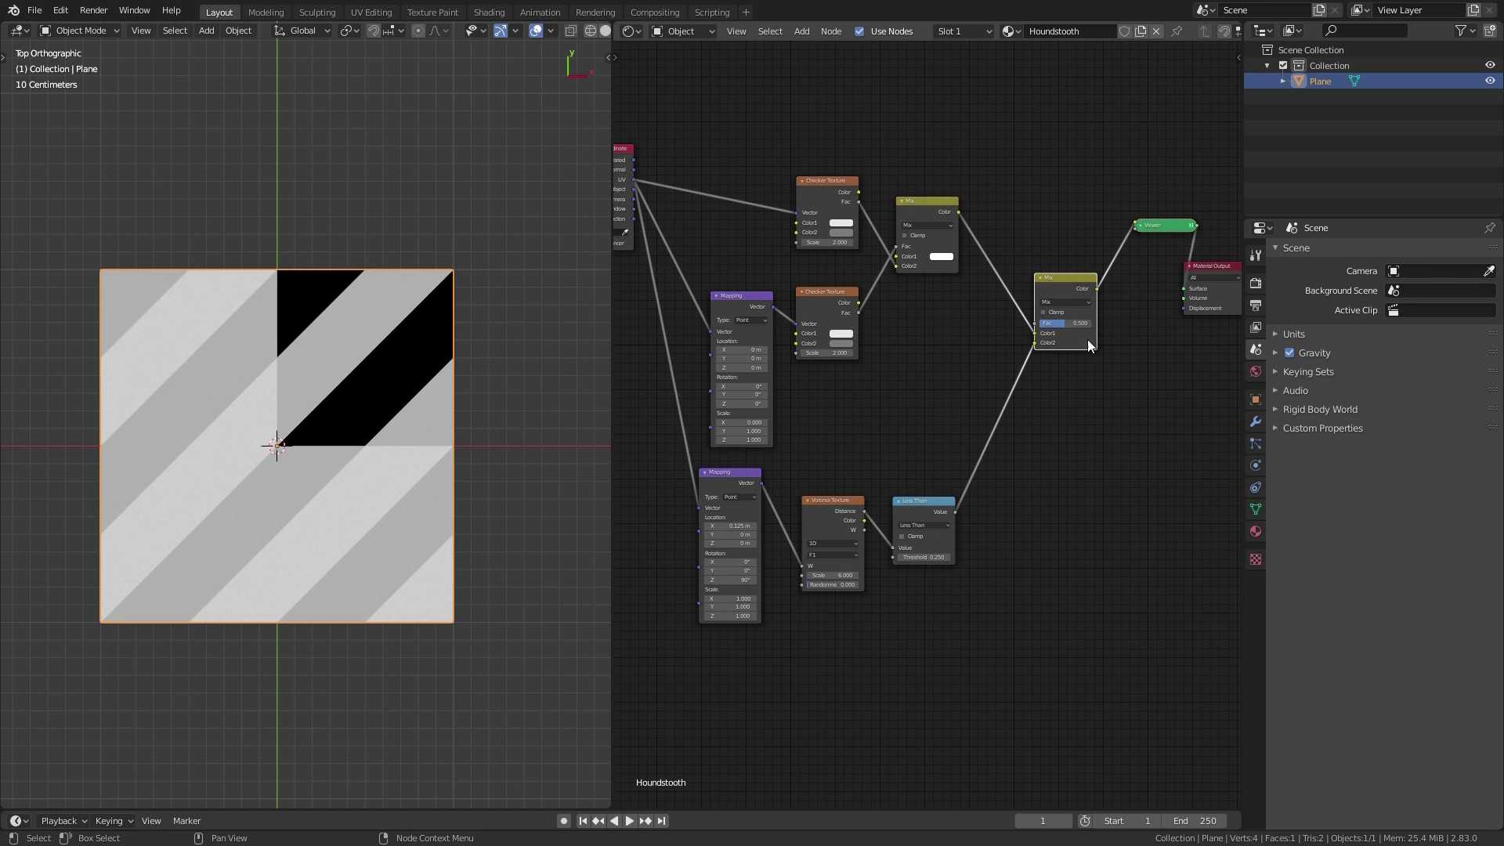
Preview the first checker texture, then the final Mix result, on the plane
scroll(up, 3)
middle_click(1073, 317)
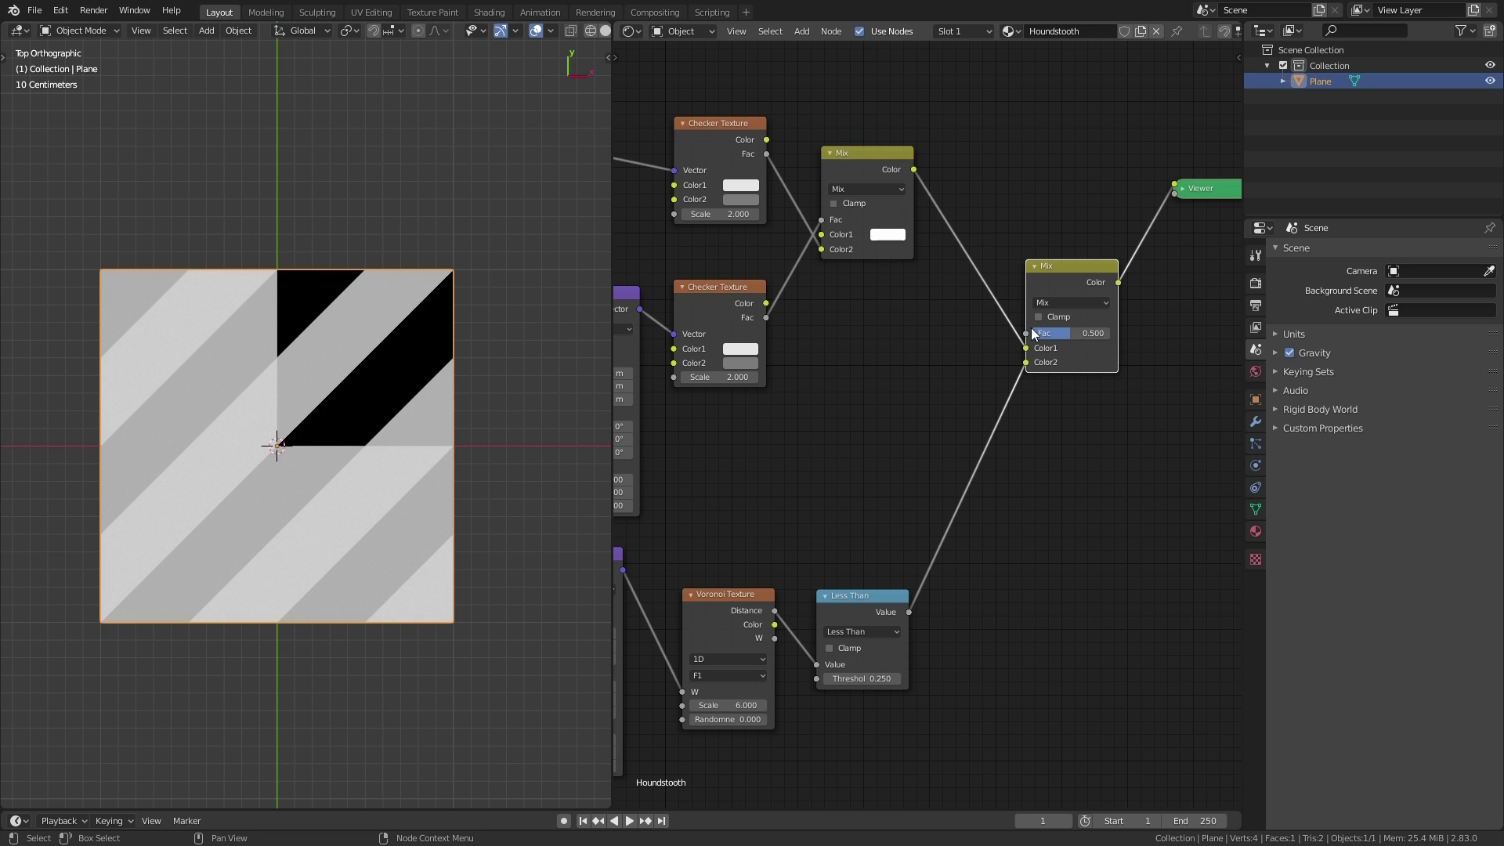
middle_click(915, 330)
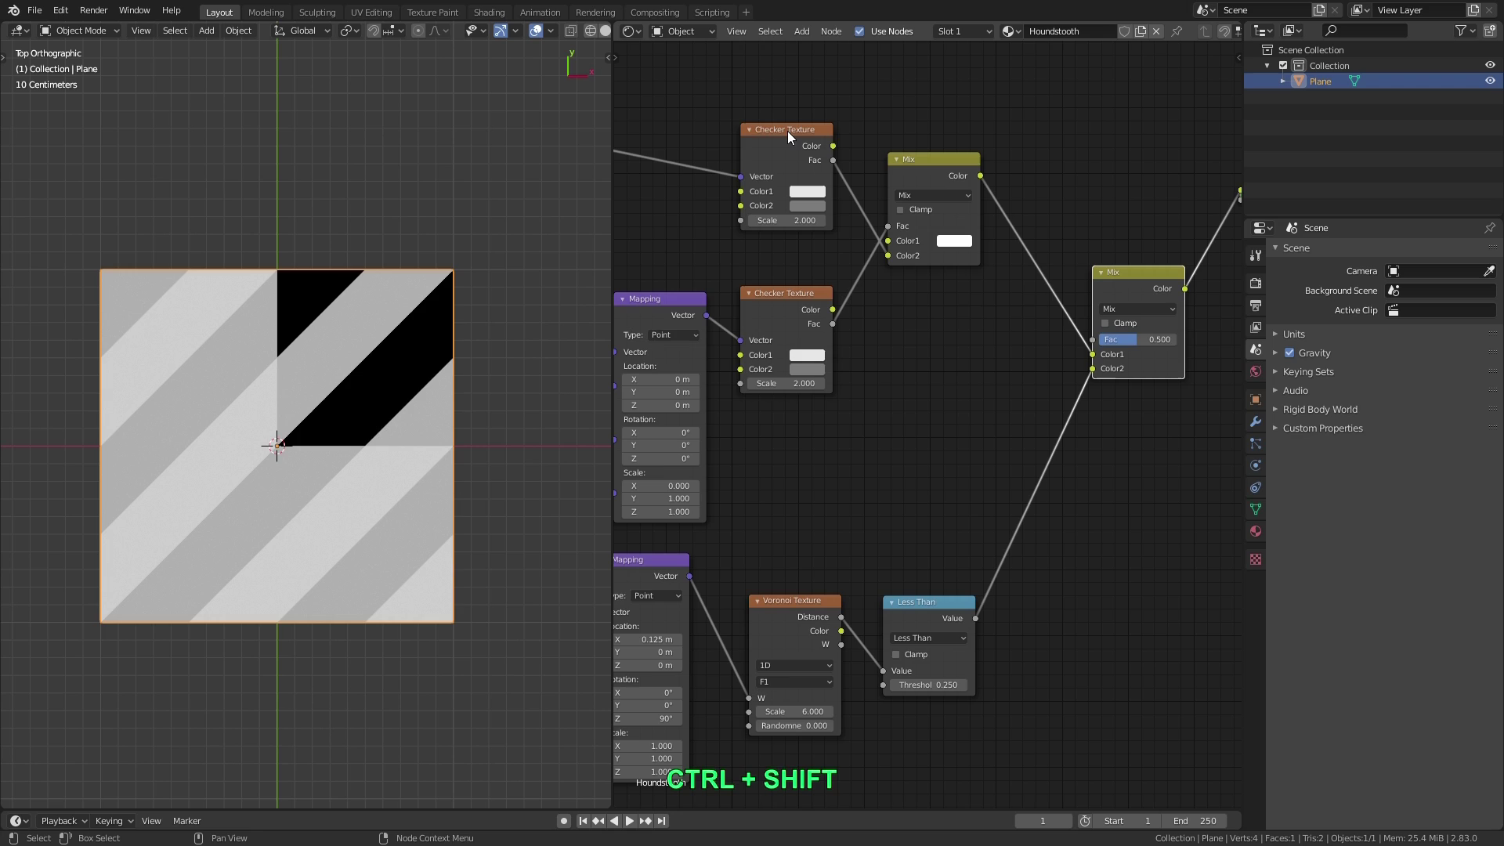
click(792, 134)
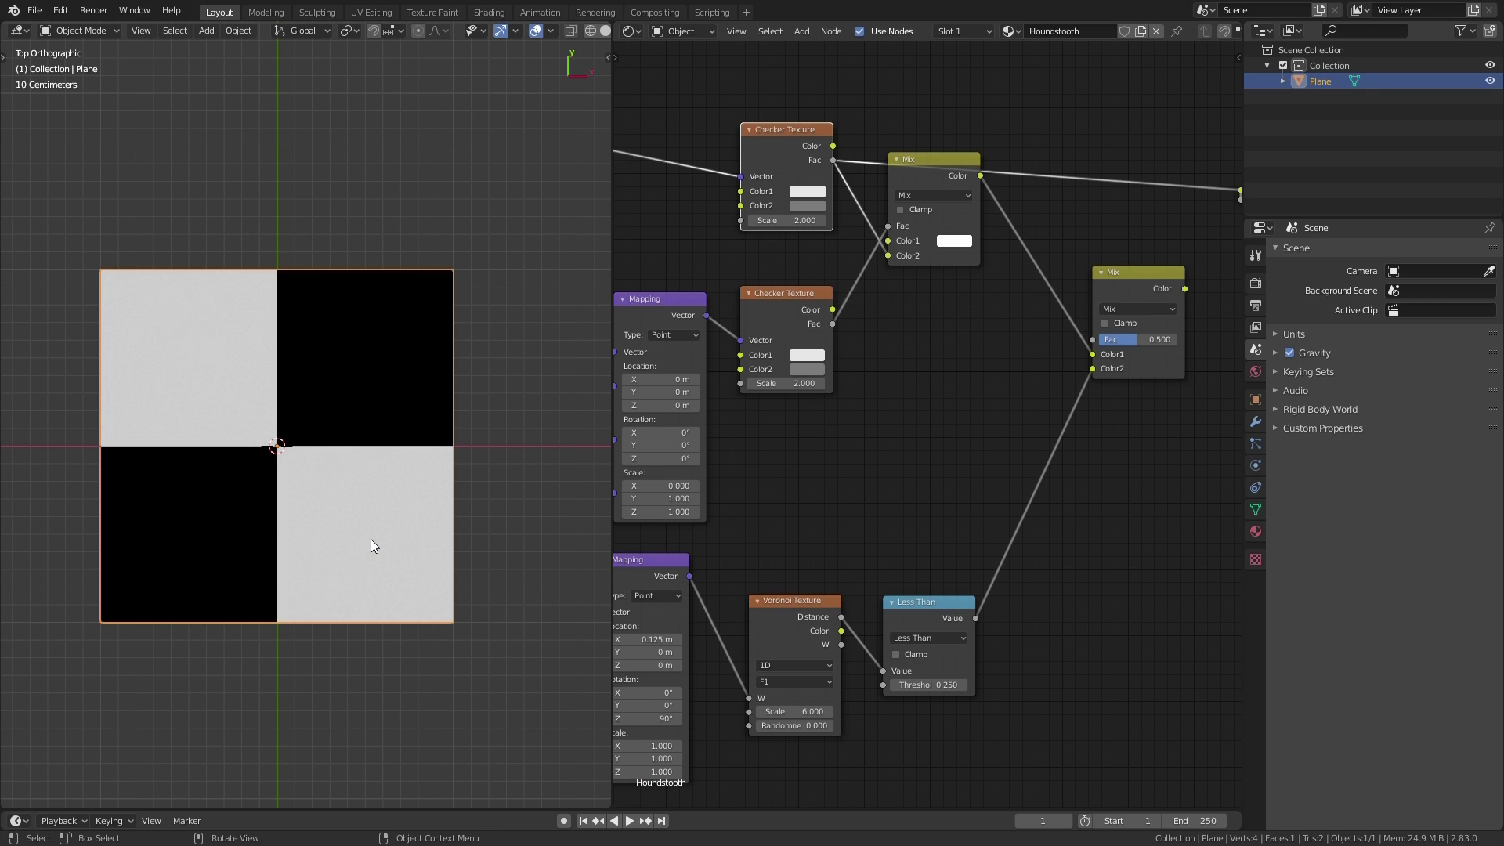
middle_click(877, 258)
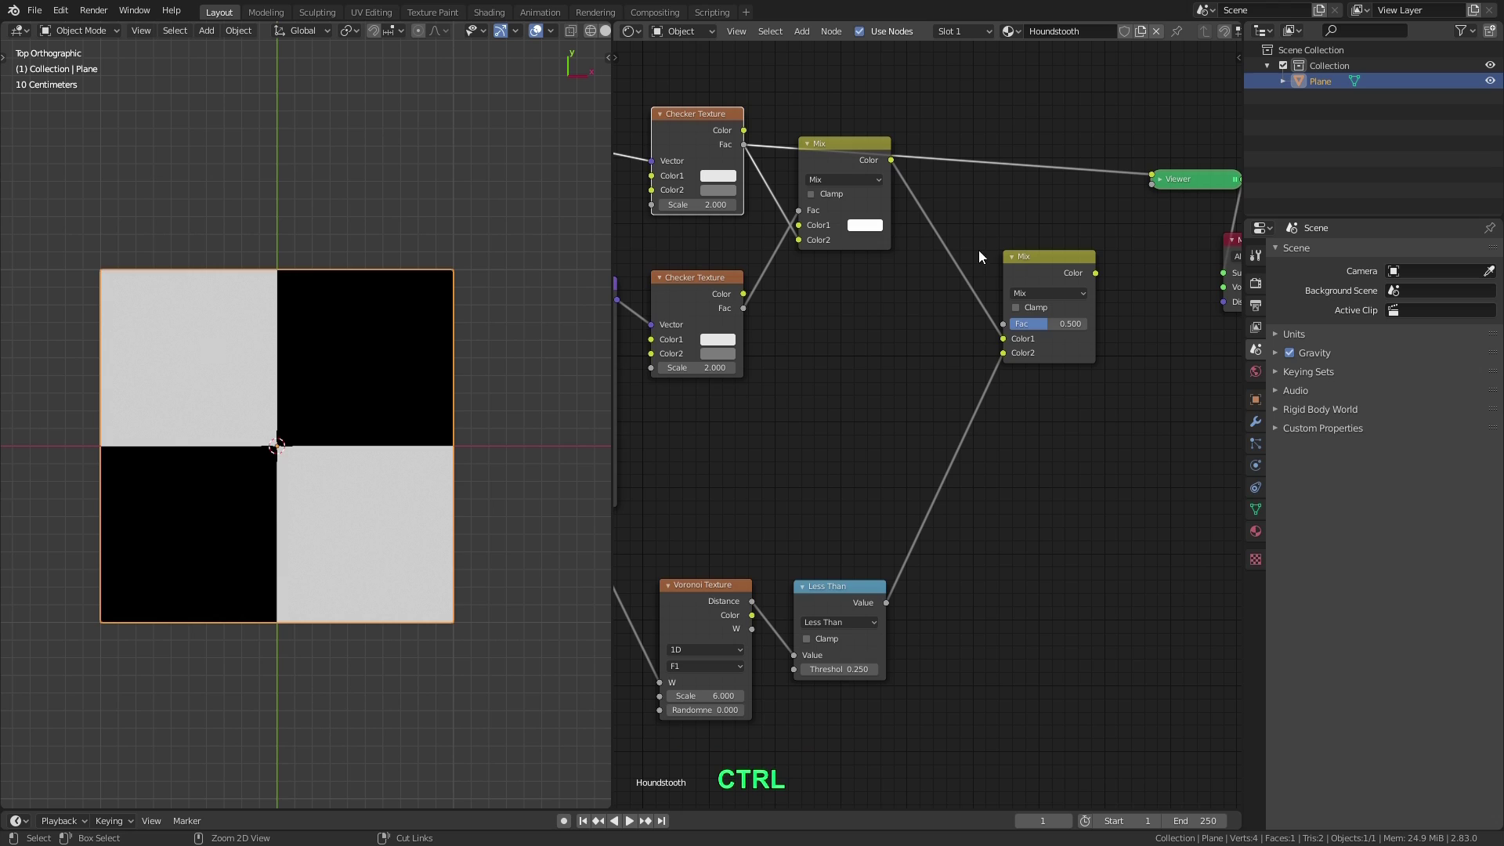
click(1042, 260)
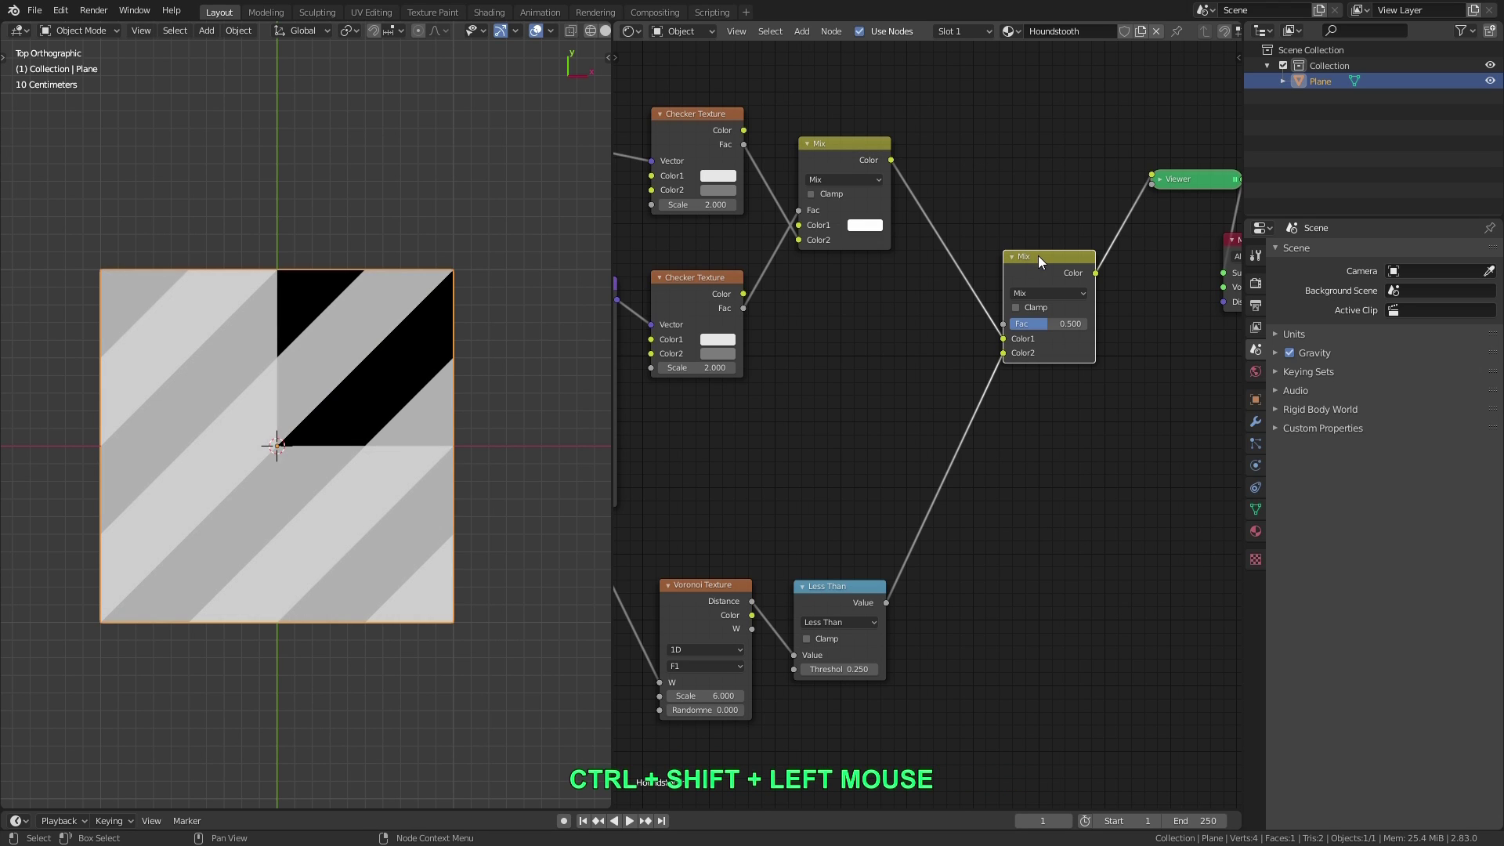
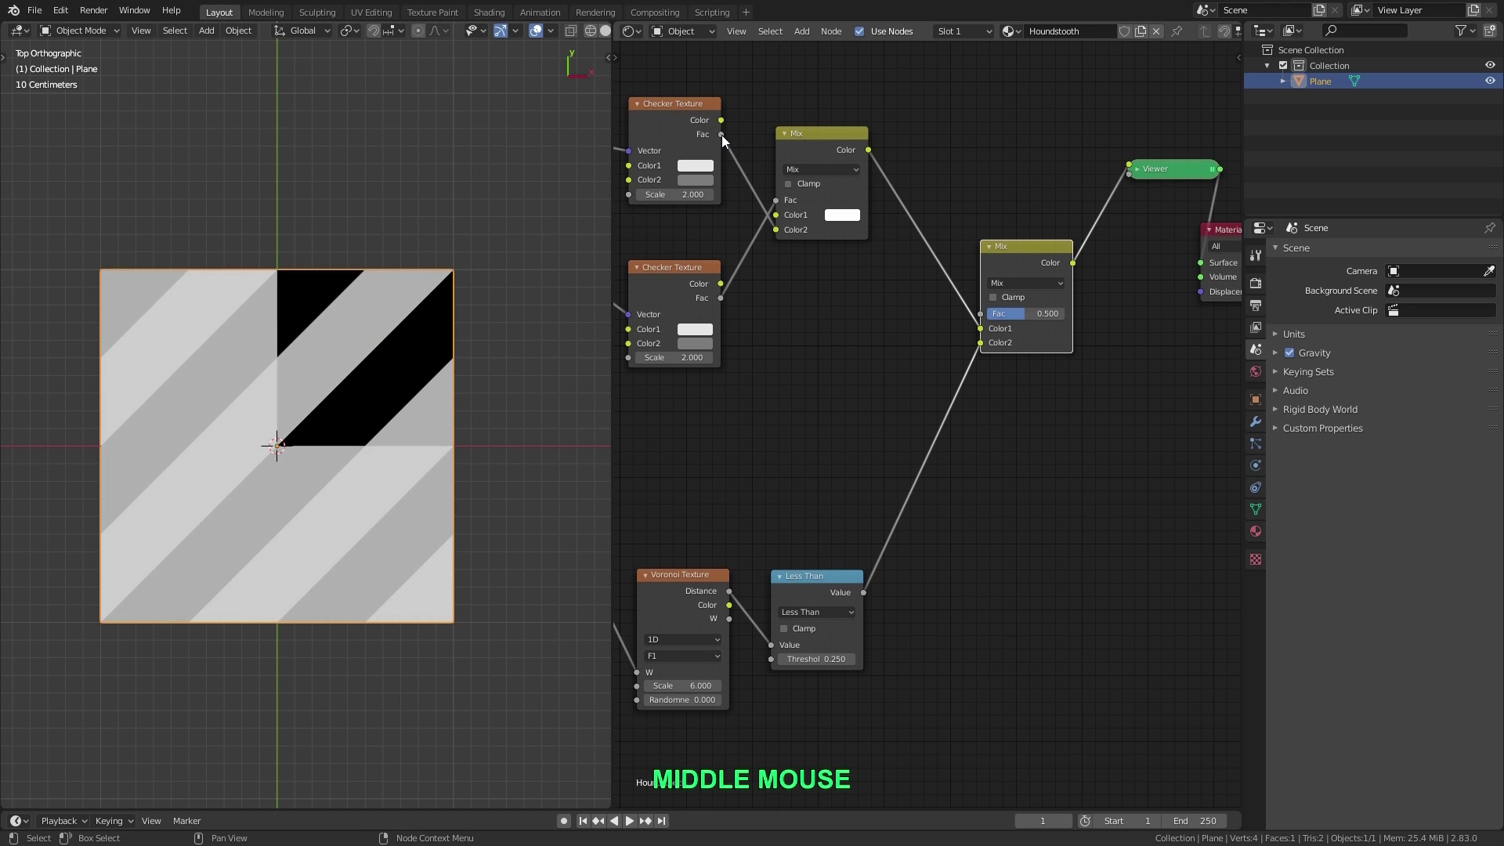
Connect the top Checker Texture Fac to the final Mix node's Fac input
click(725, 140)
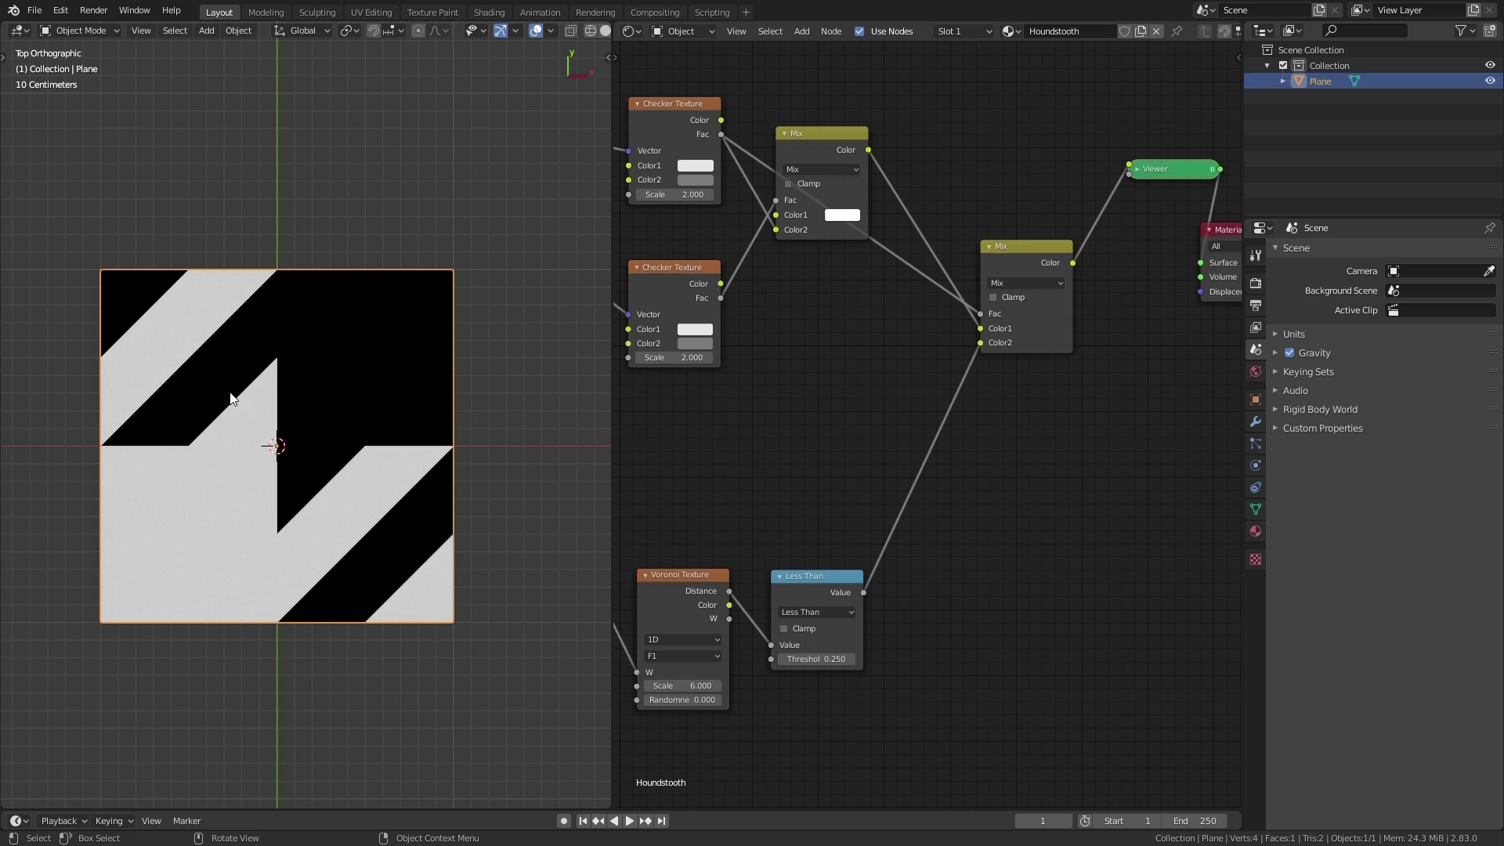
Insert an Invert node on the link from Less Than to the final Mix Color2
middle_click(811, 491)
key(shift+a)
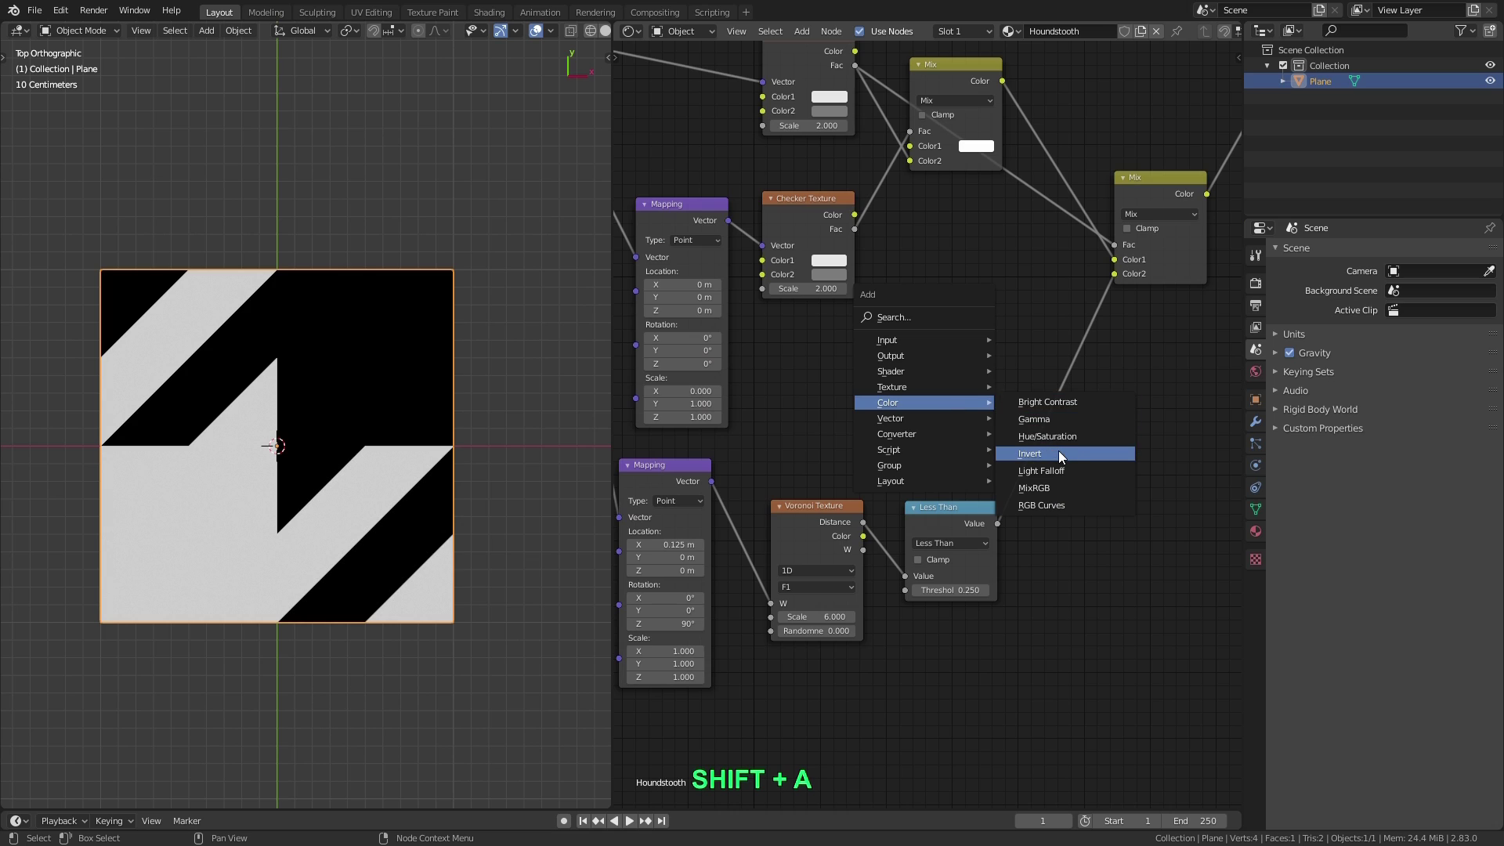
click(1064, 453)
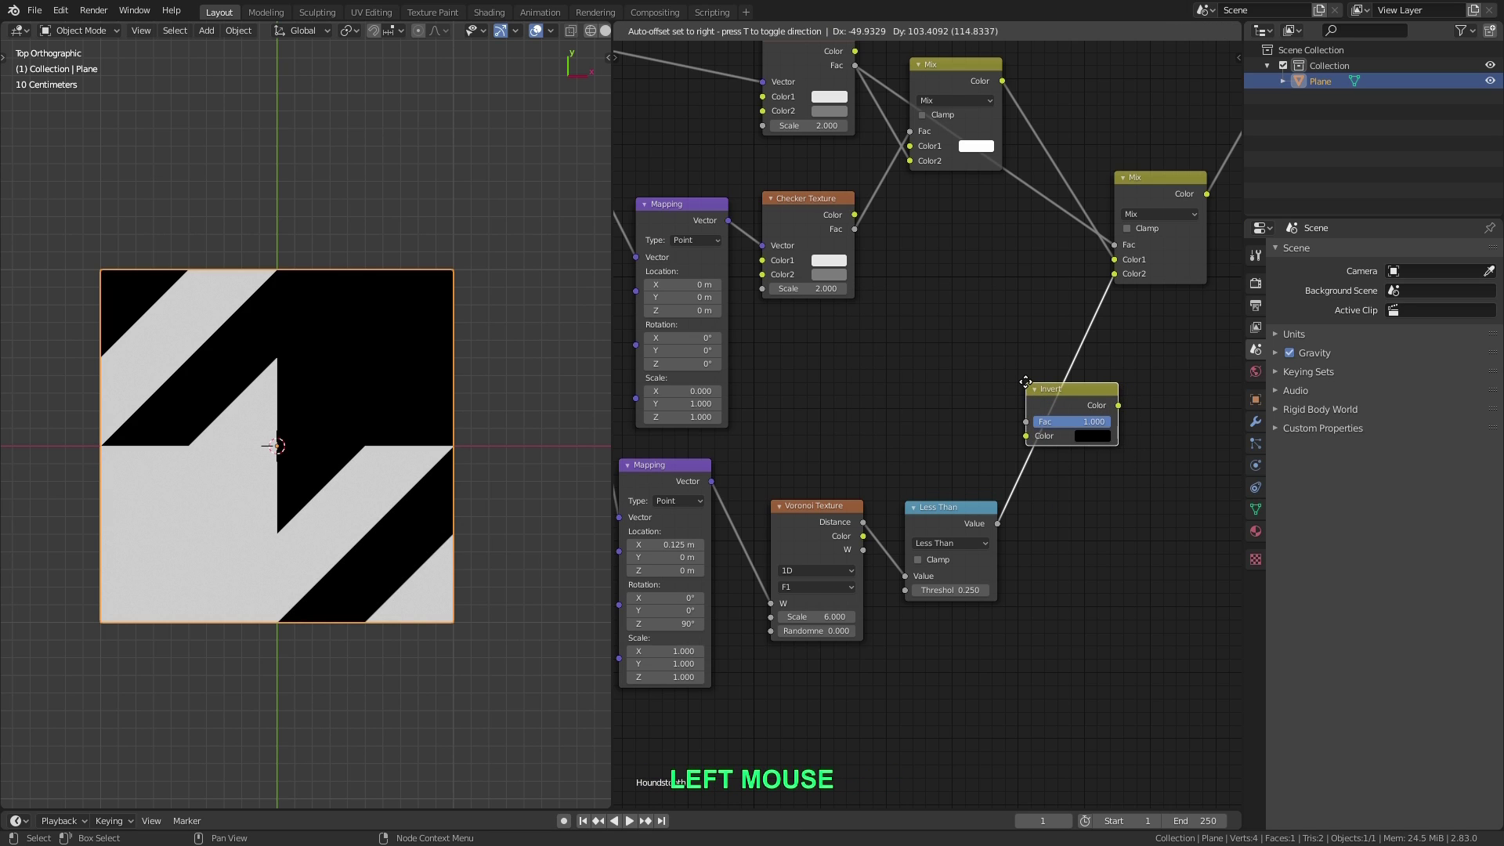
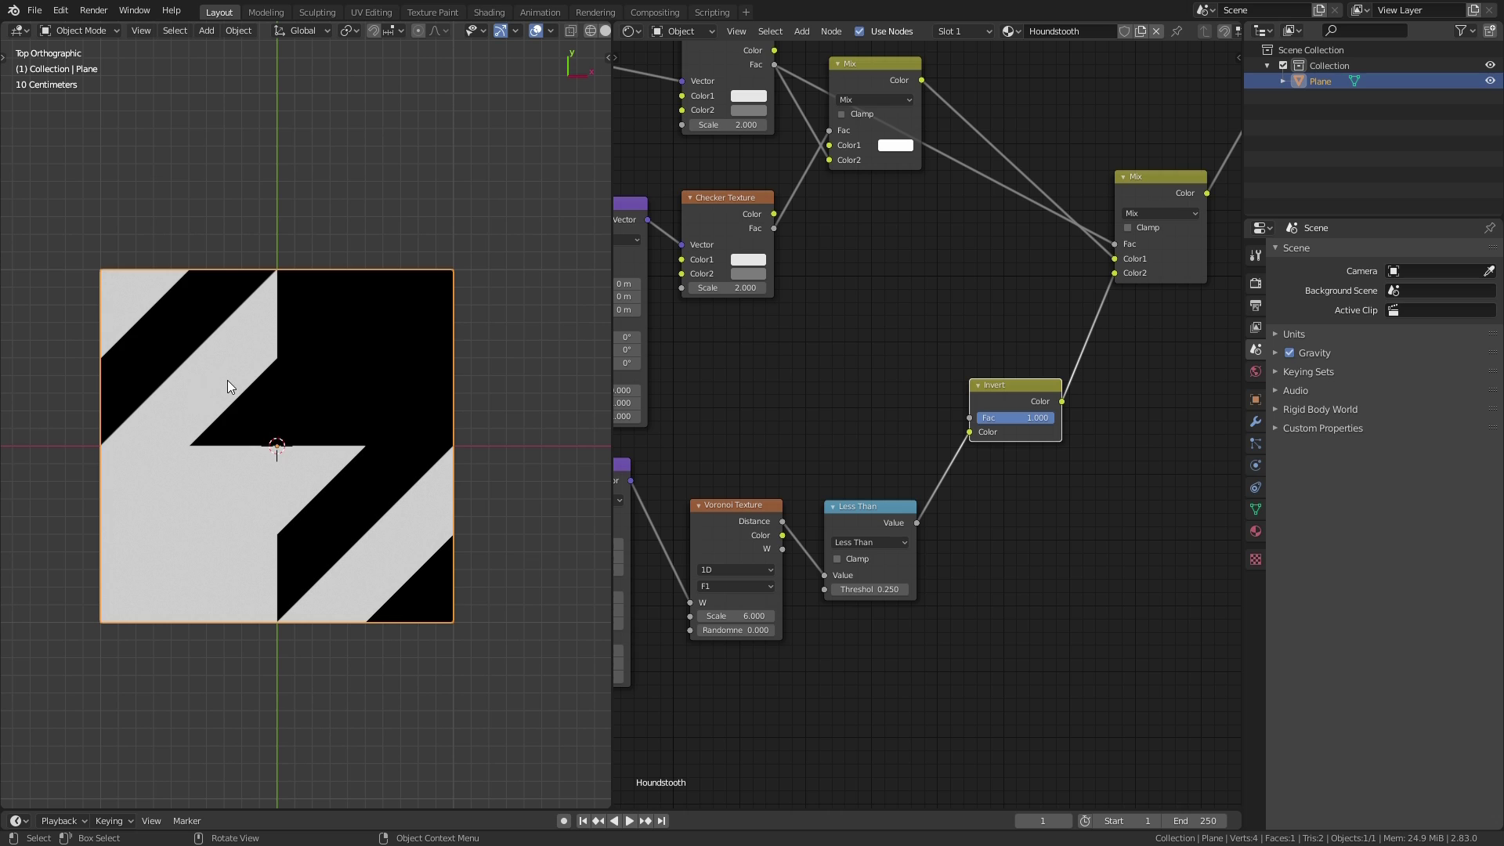
Preview the lower Checker Texture on the plane, showing a white band over a black band
middle_click(856, 298)
scroll(down, 3)
click(844, 243)
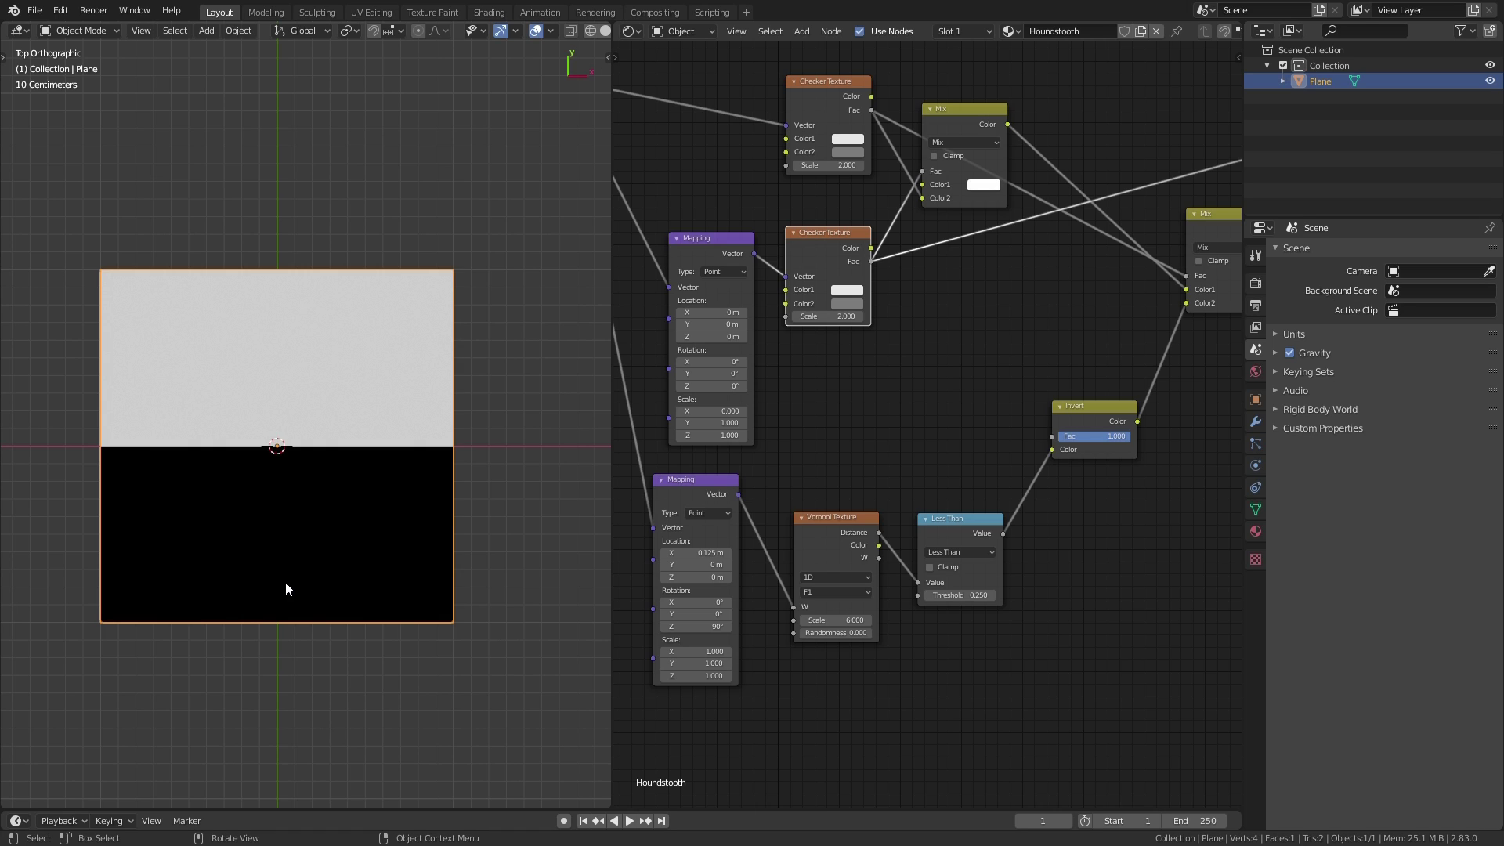
Preview the final Mix again and start dragging a link from the lower checker's Fac
middle_click(1063, 346)
click(1149, 226)
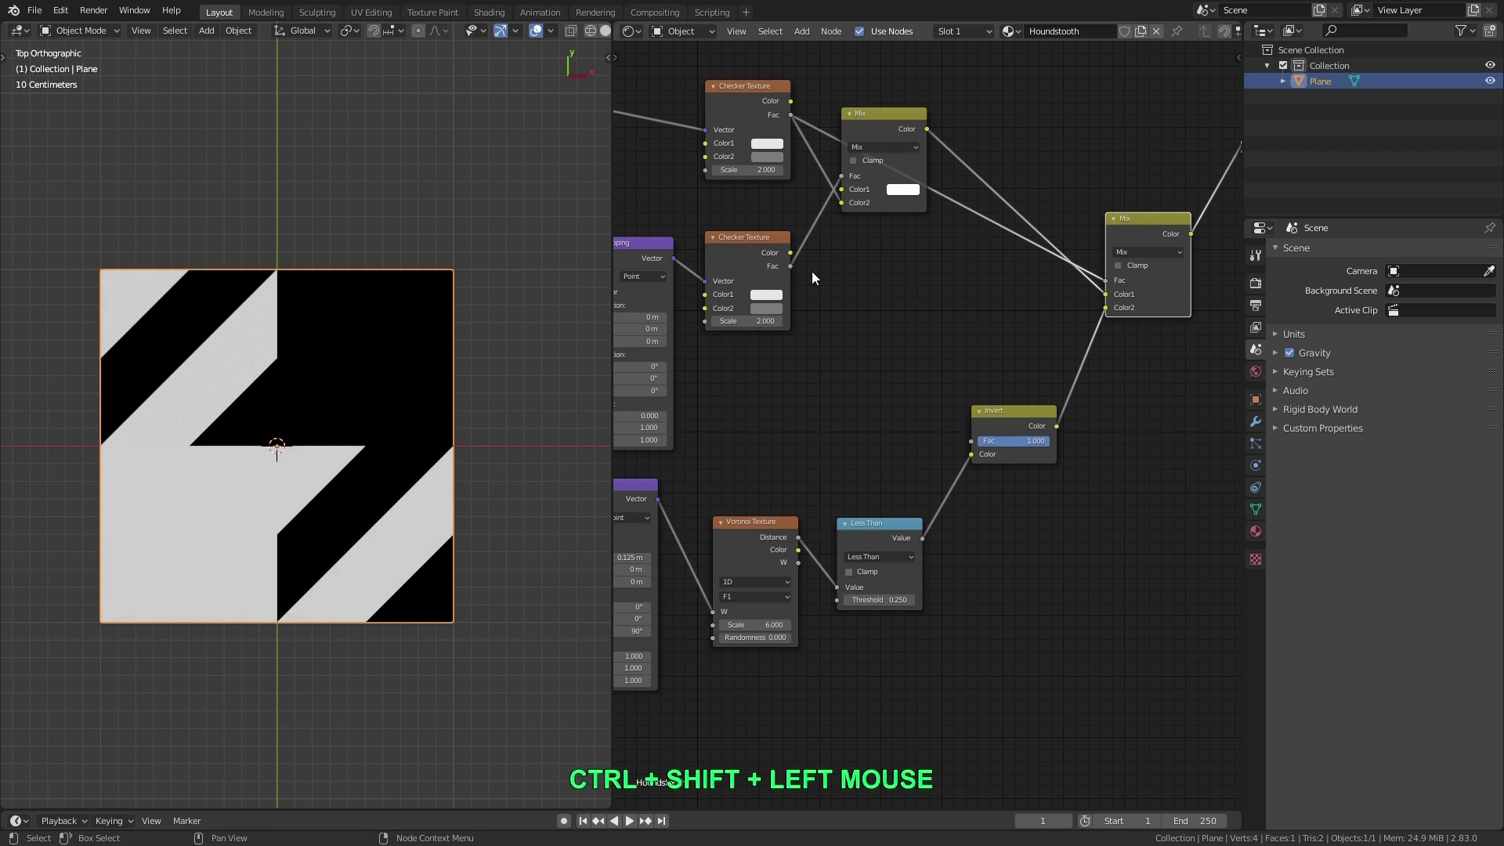
double_click(796, 271)
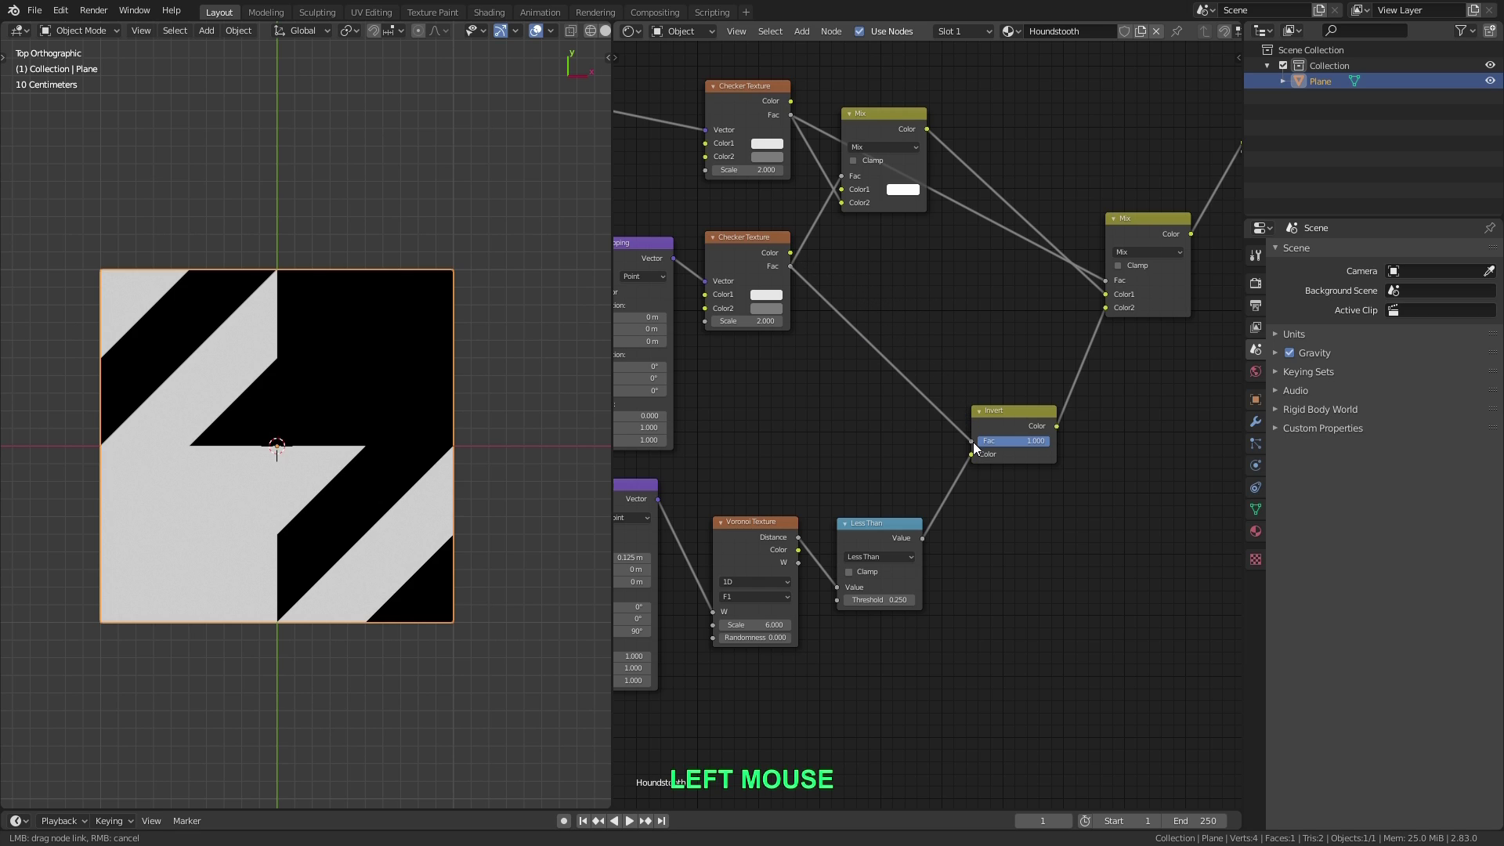
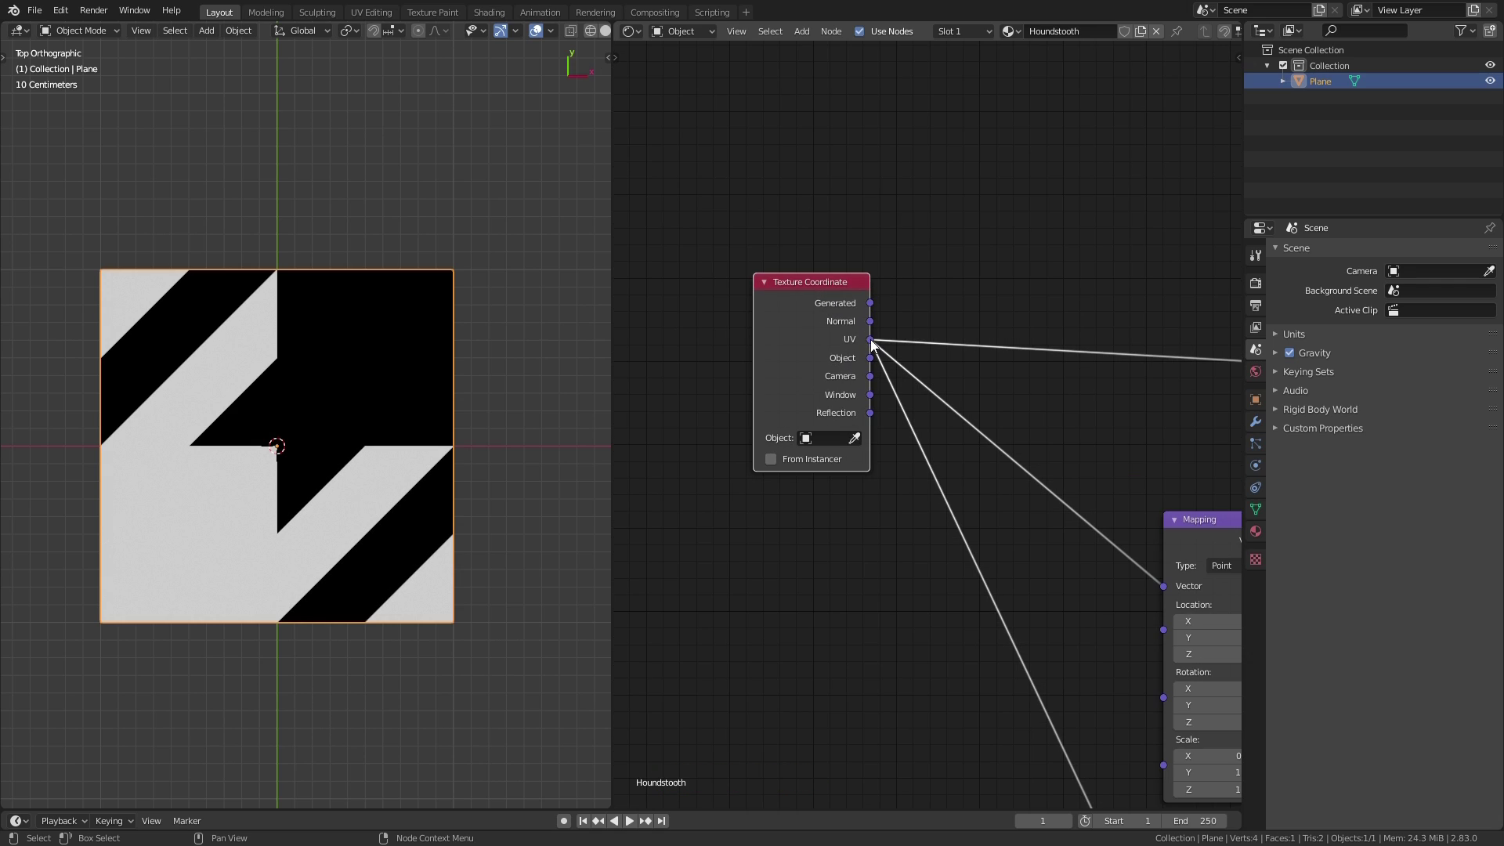
Add reroutes to all outputs of the Texture Coordinate node via the Node Wrangler menu
middle_click(891, 345)
scroll(down, 3)
scroll(up, 3)
middle_click(735, 287)
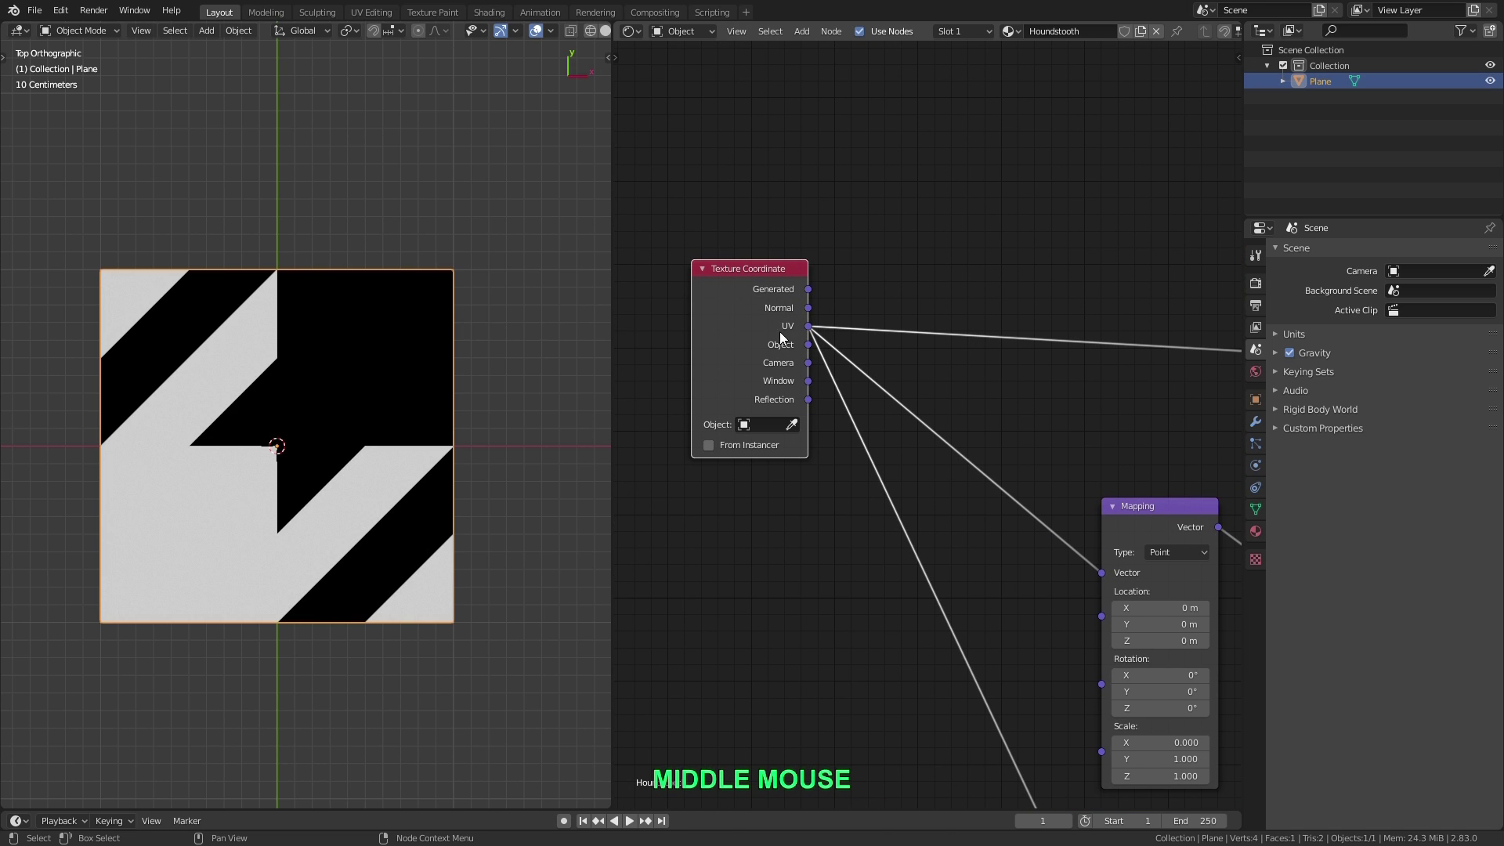
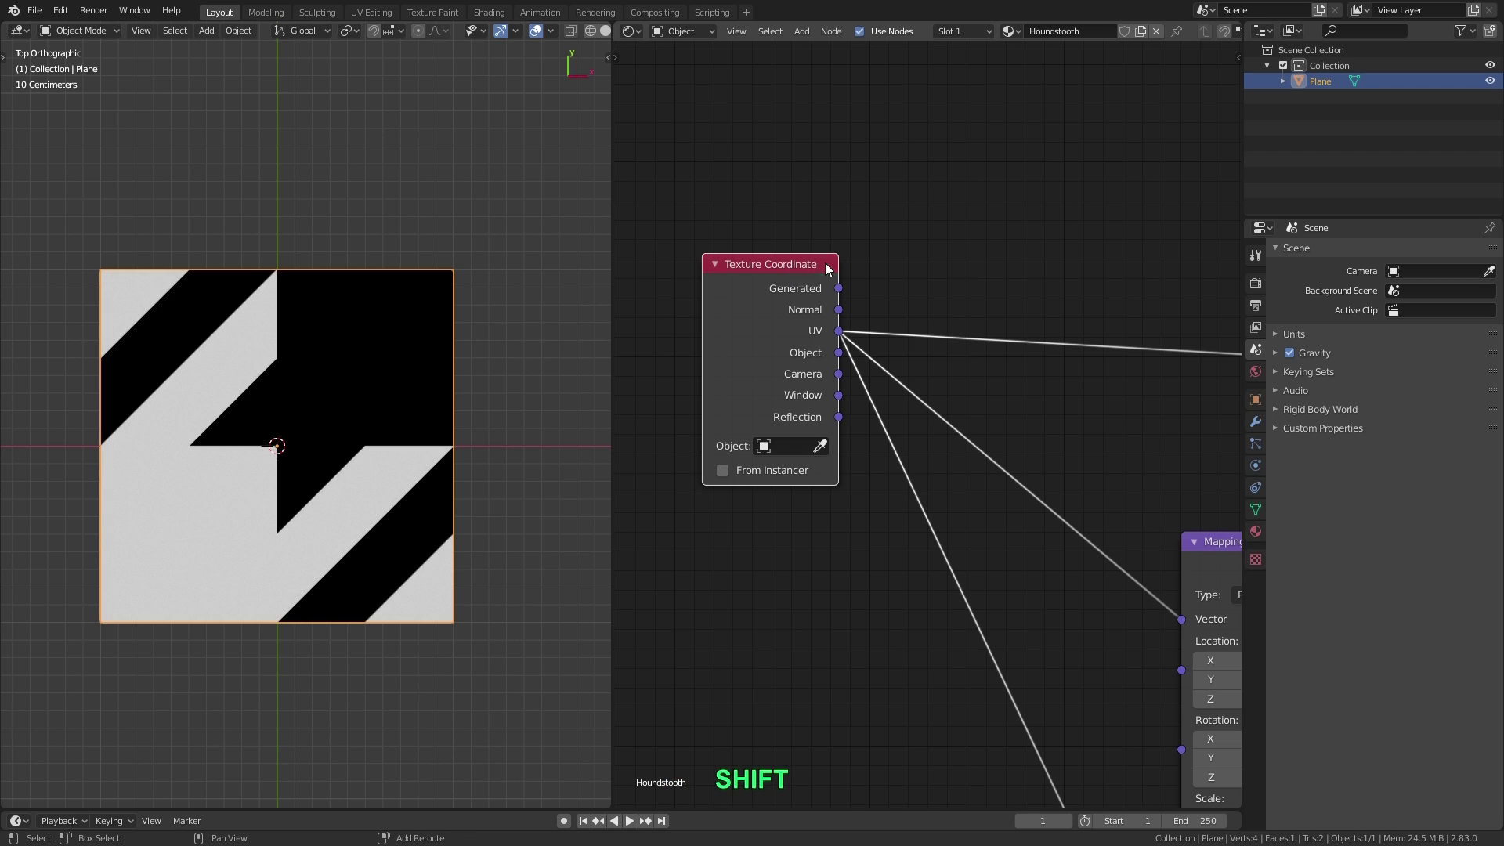
key(shift+w)
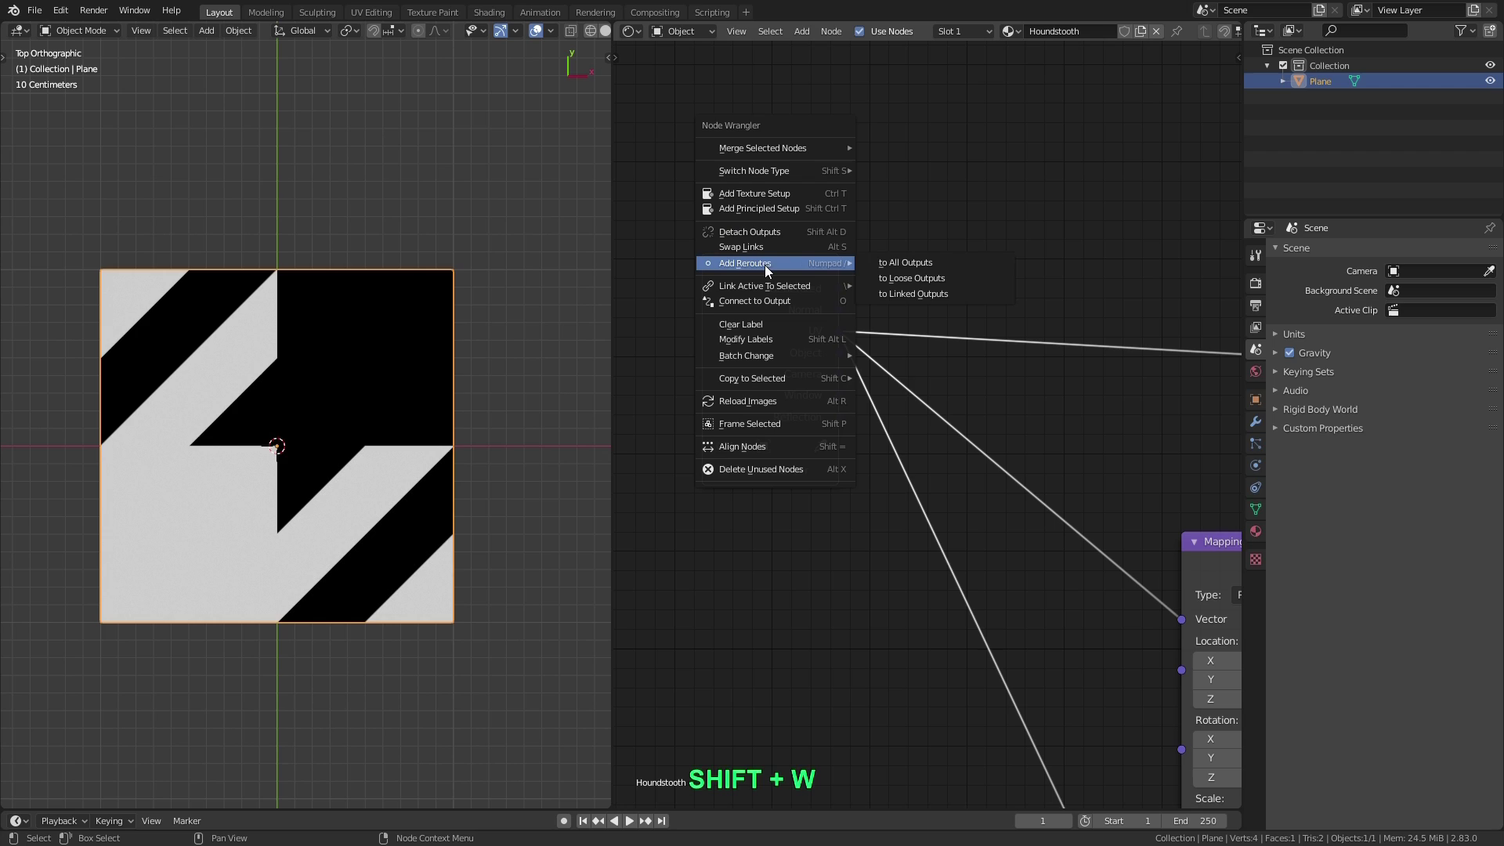
click(941, 298)
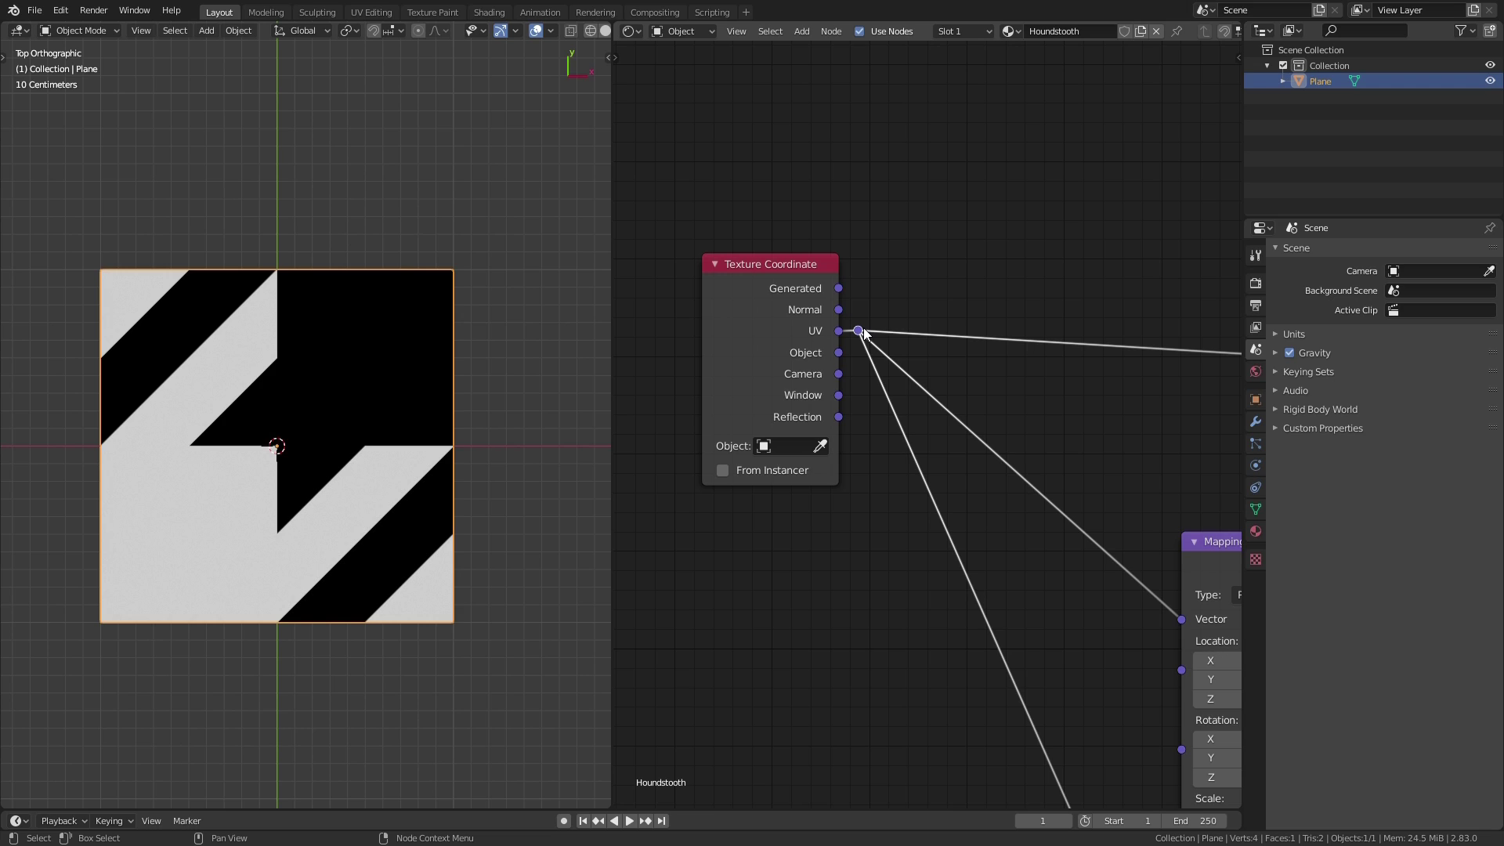
Move the UV reroute point to sit just right of the Texture Coordinate node
click(793, 275)
key(g)
click(929, 289)
scroll(down, 3)
key(g)
click(853, 308)
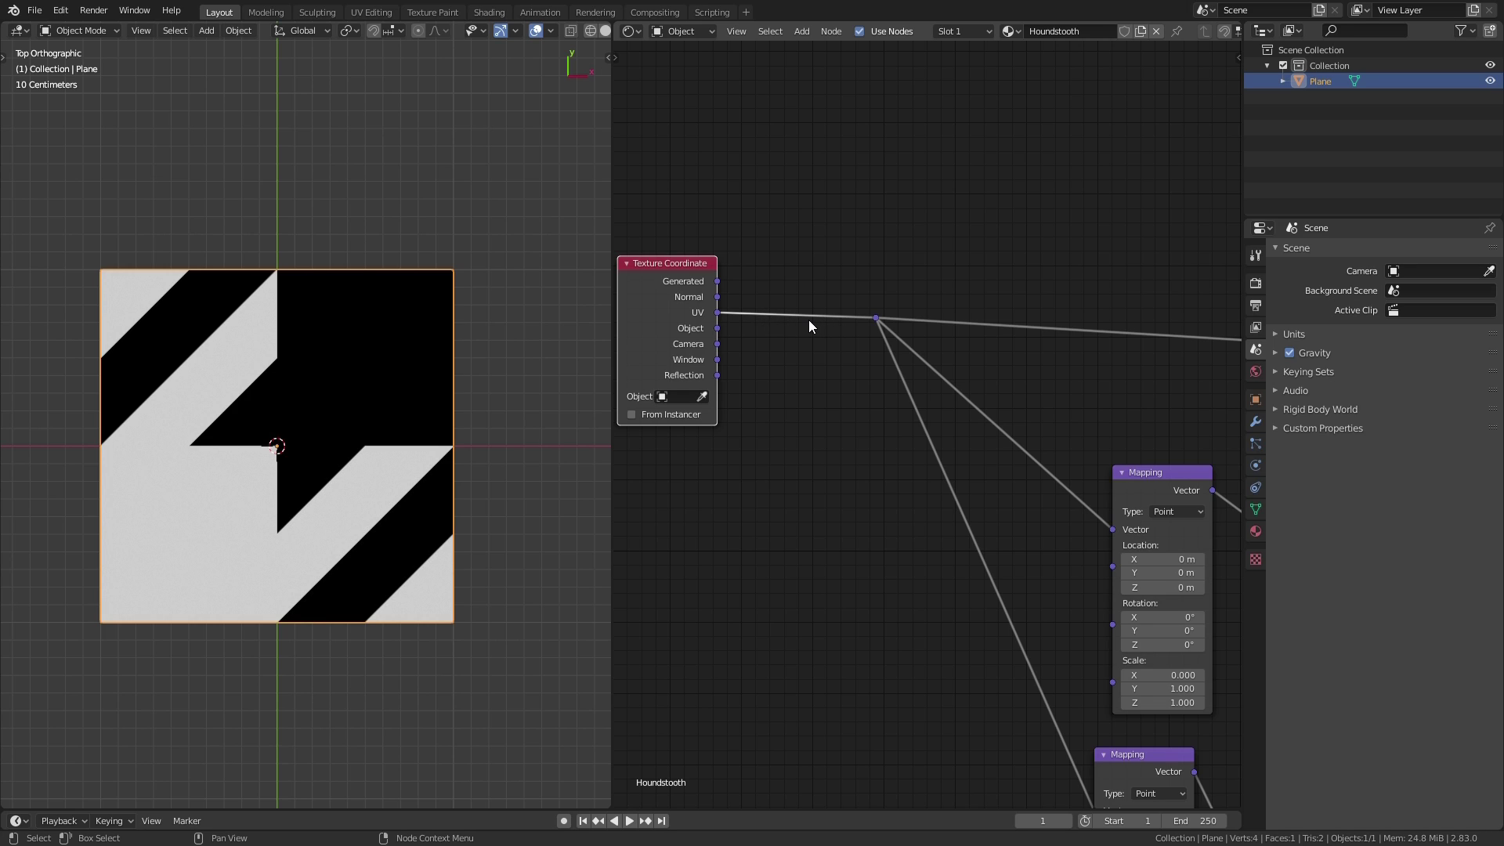
Add a shared Mapping node after Texture Coordinate and a Value node driving its scale, naming the material 'Houndstooth'
key(shift+a)
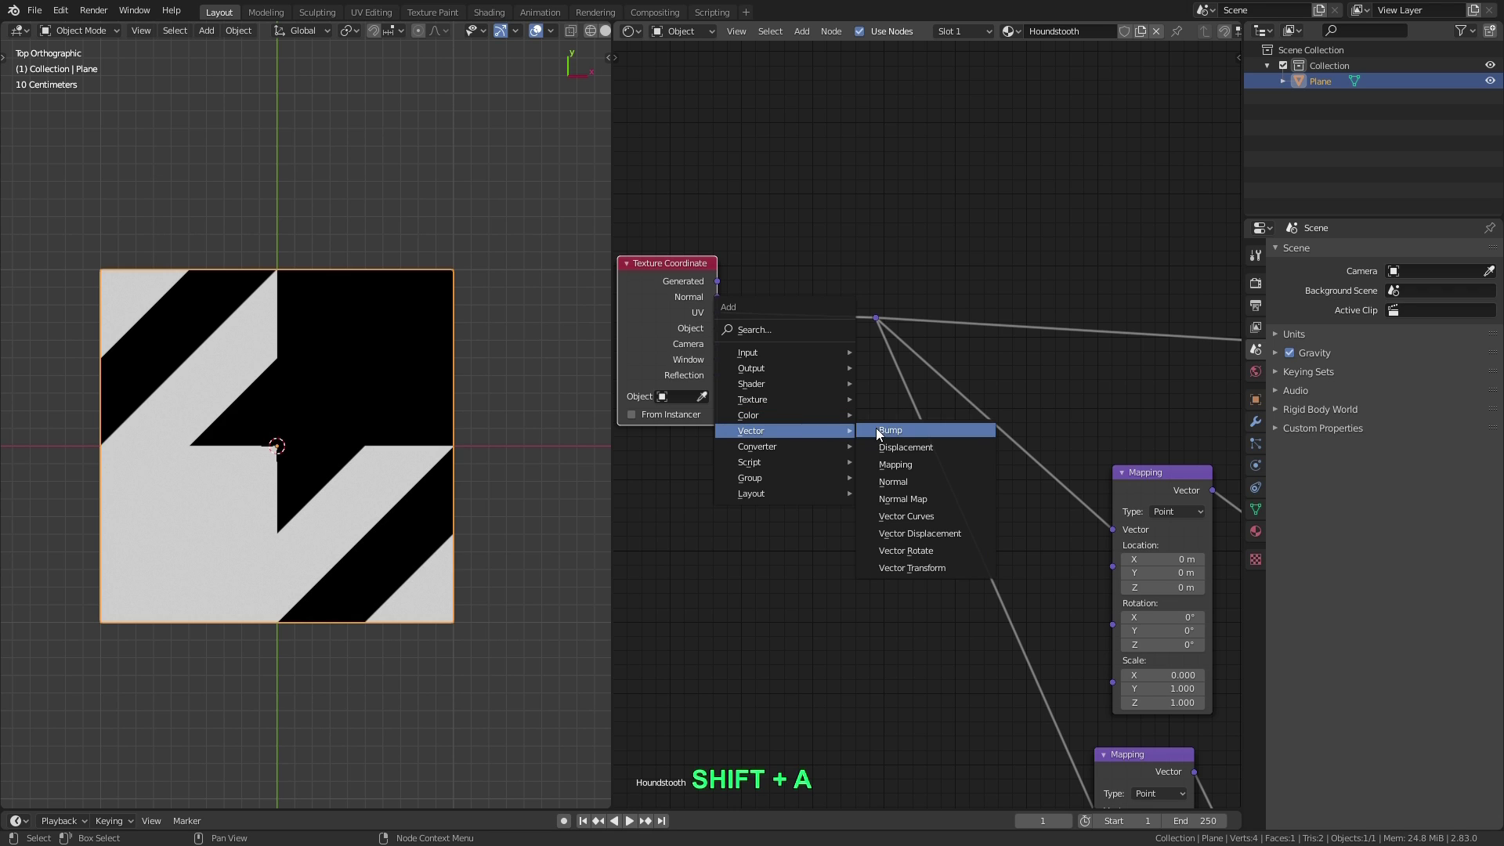
click(929, 464)
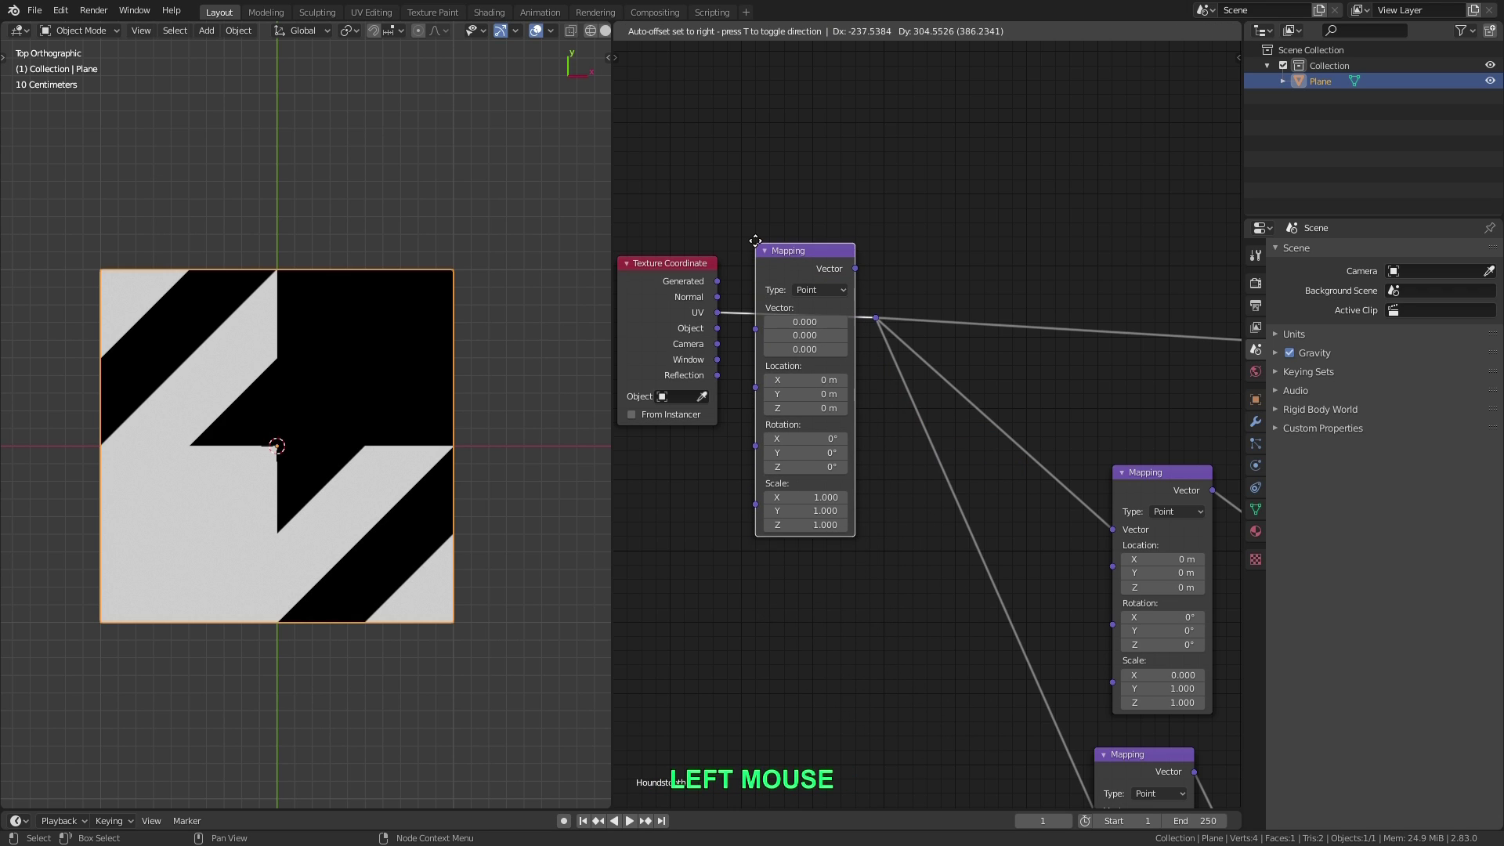
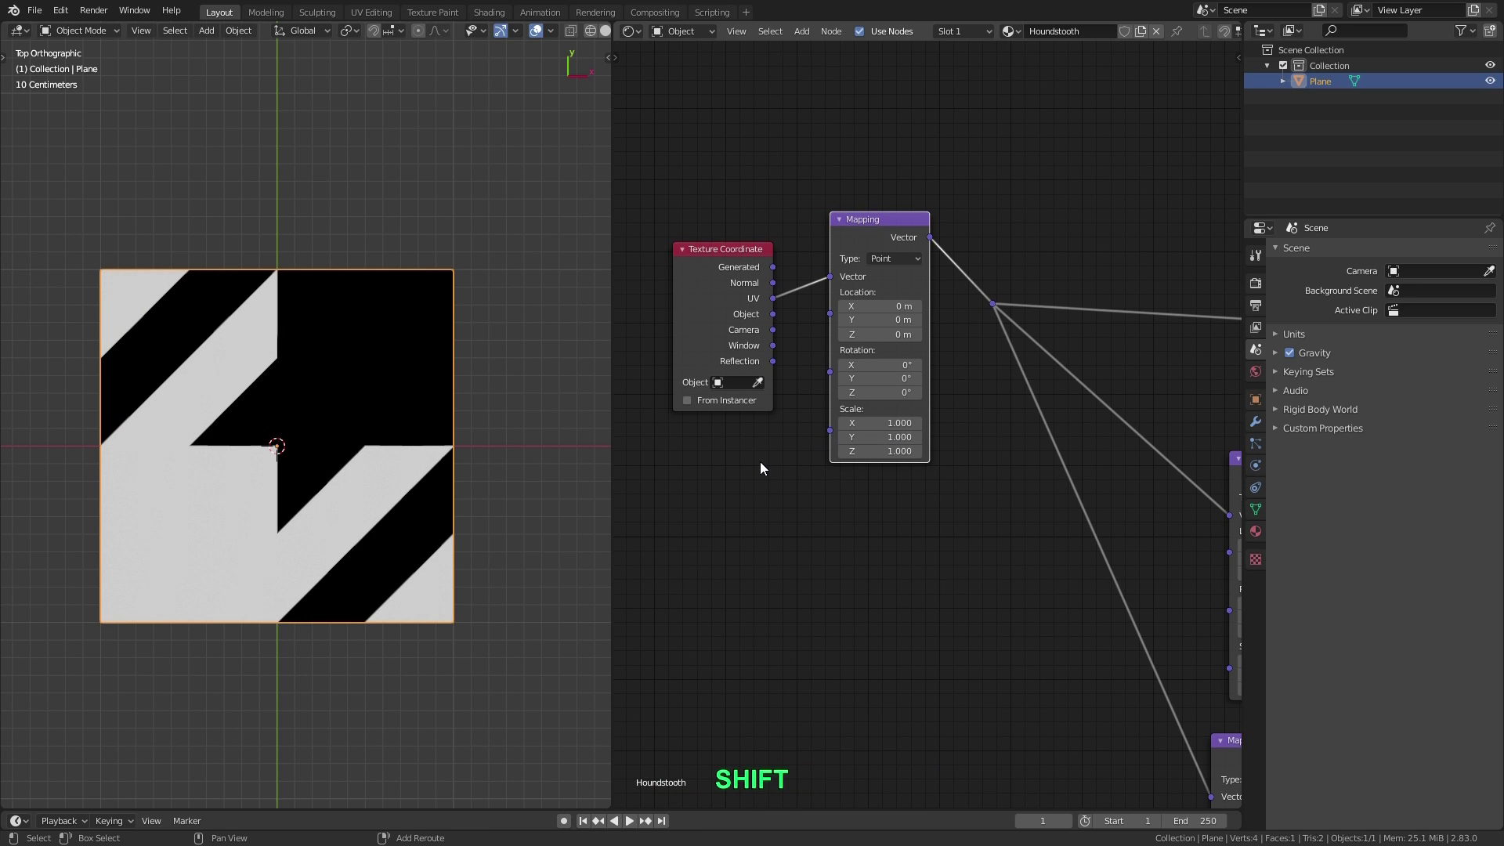
key(shift+a)
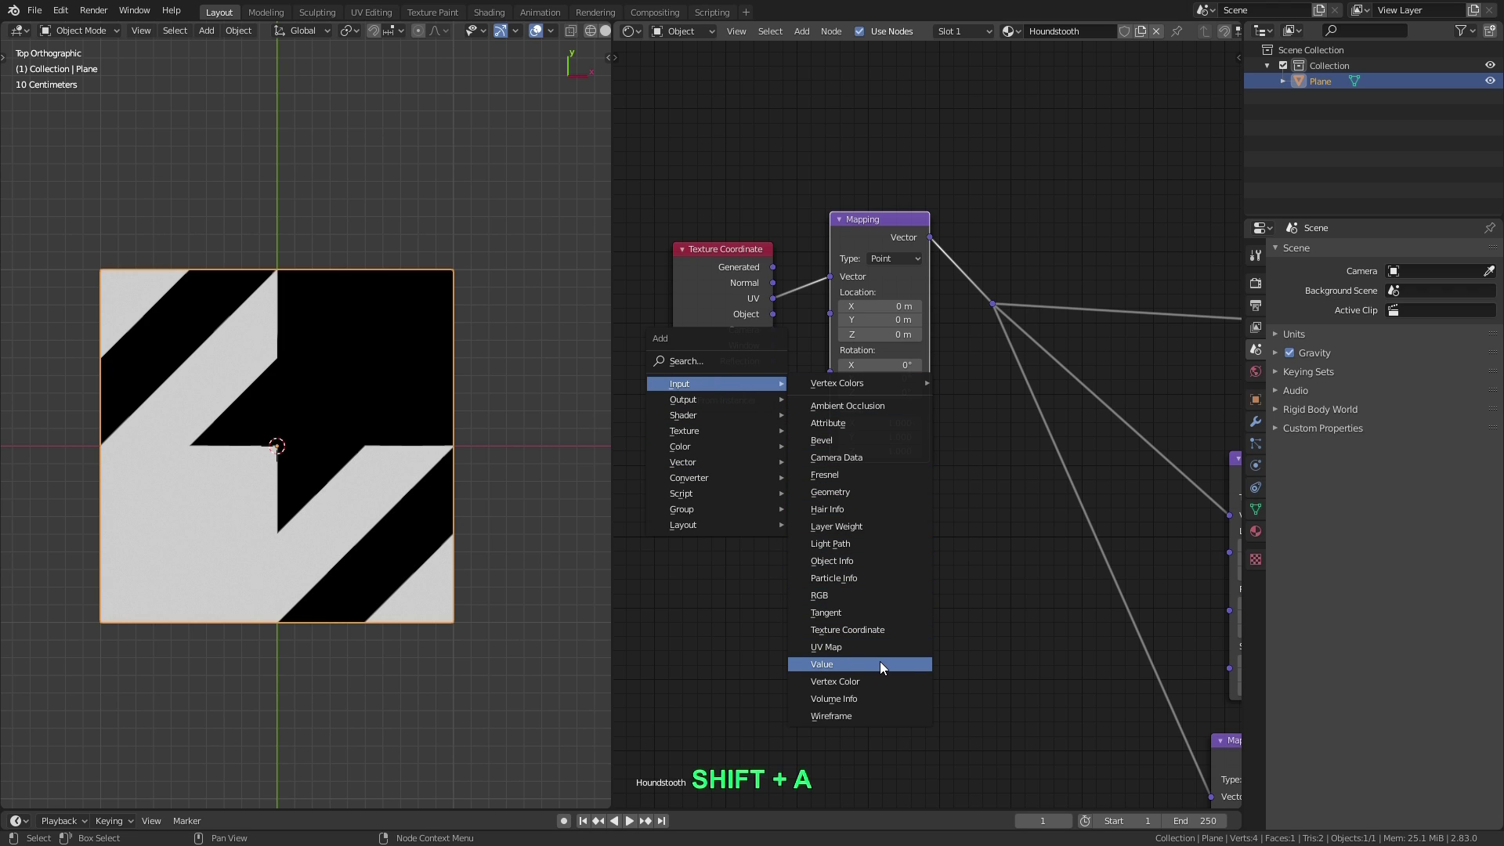
click(884, 666)
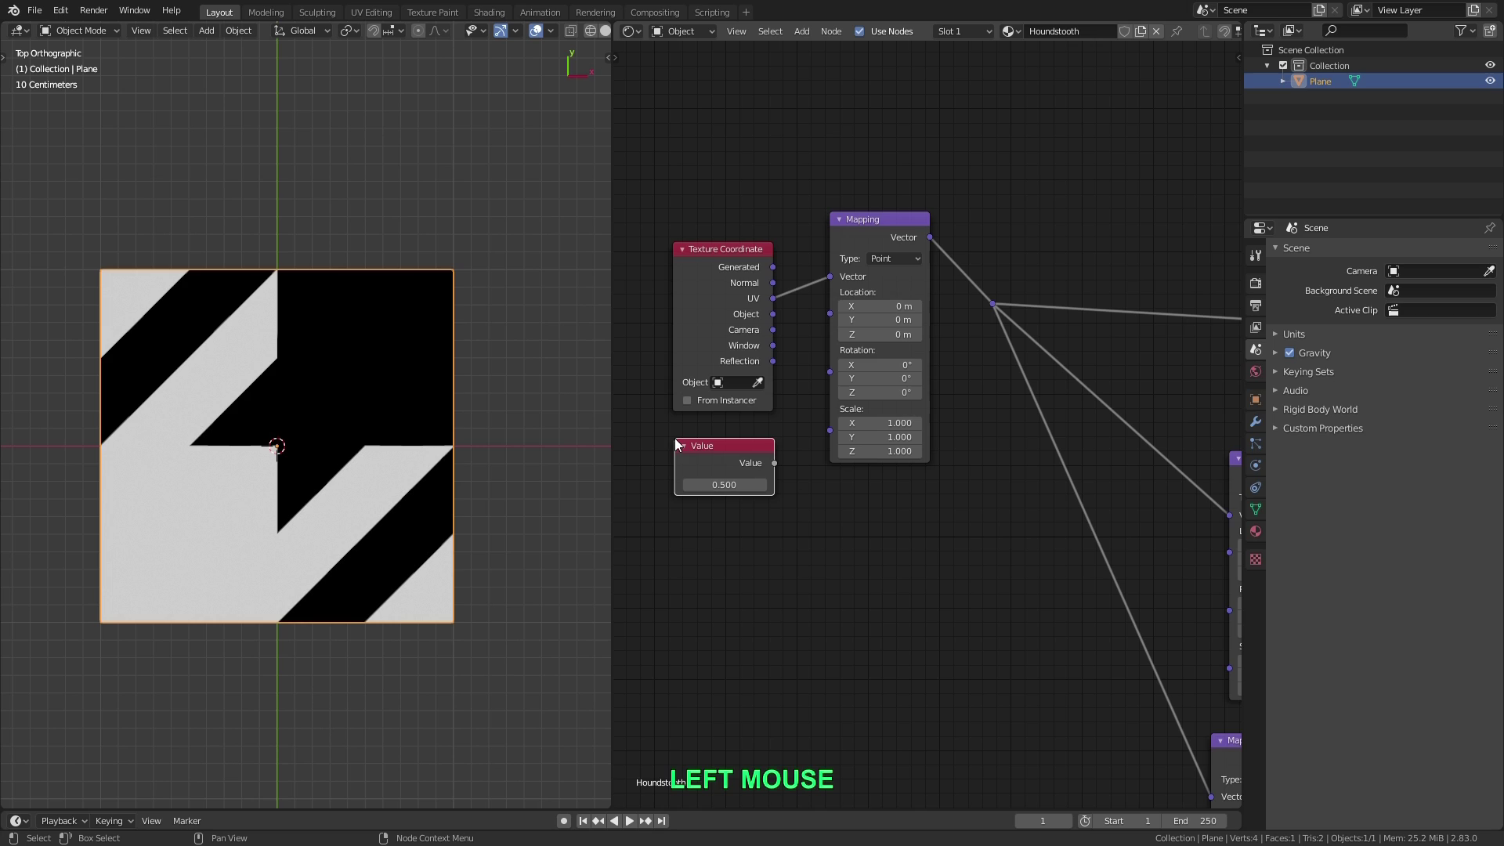
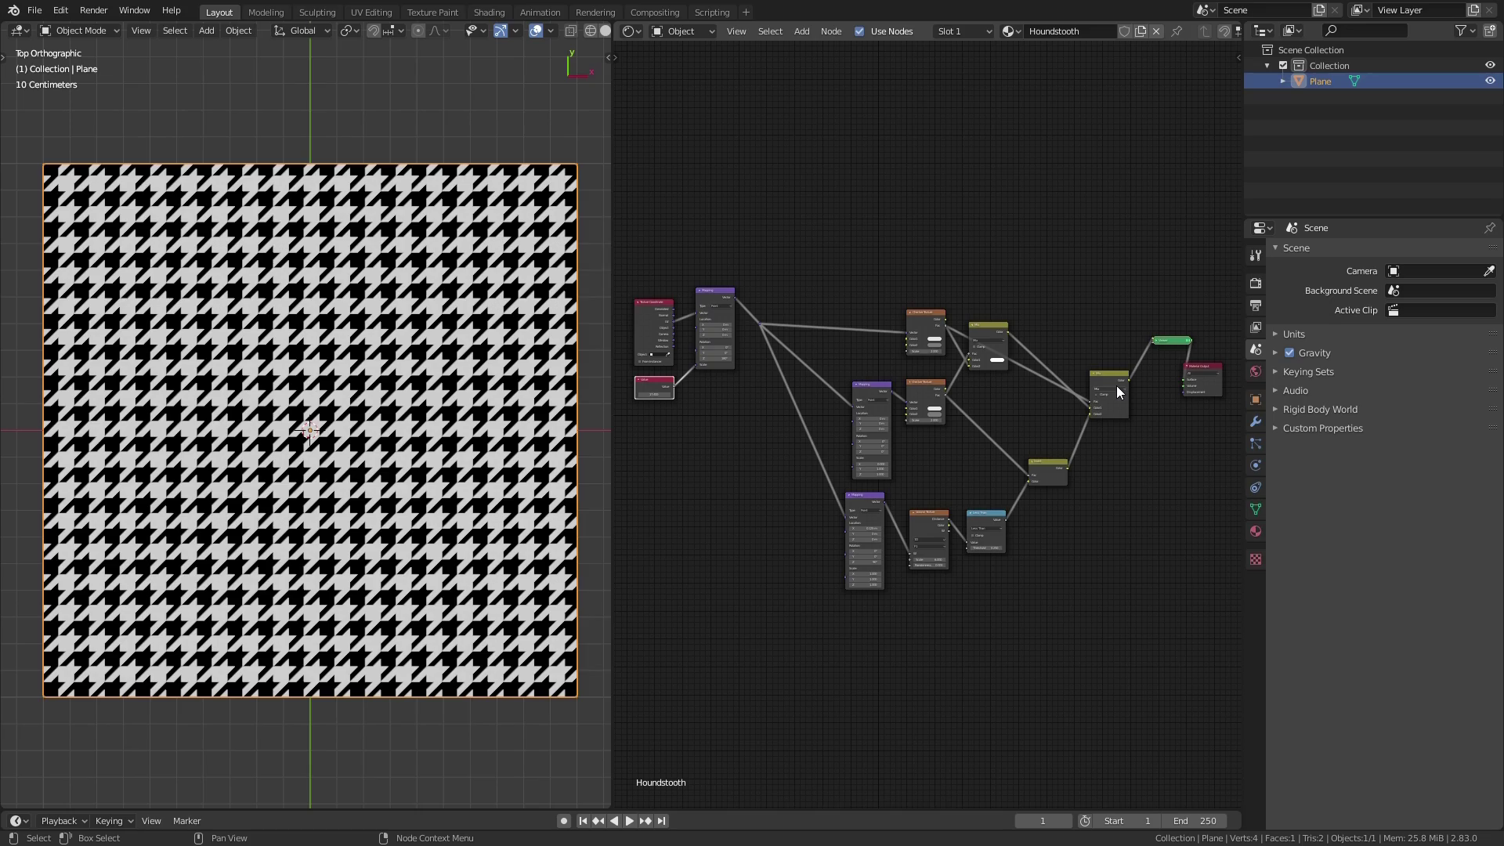
text(Houndstooth)
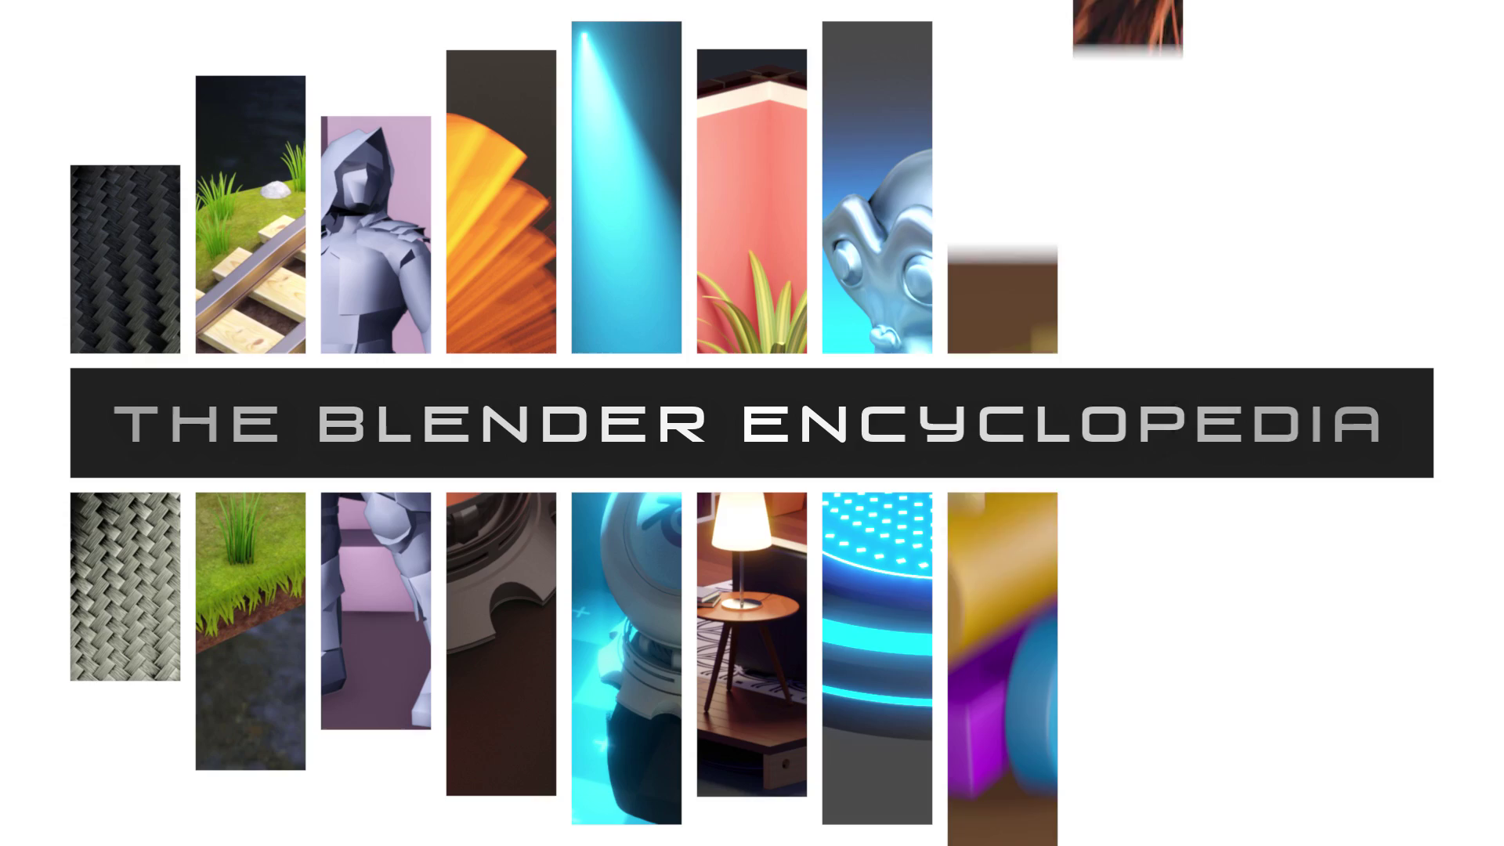